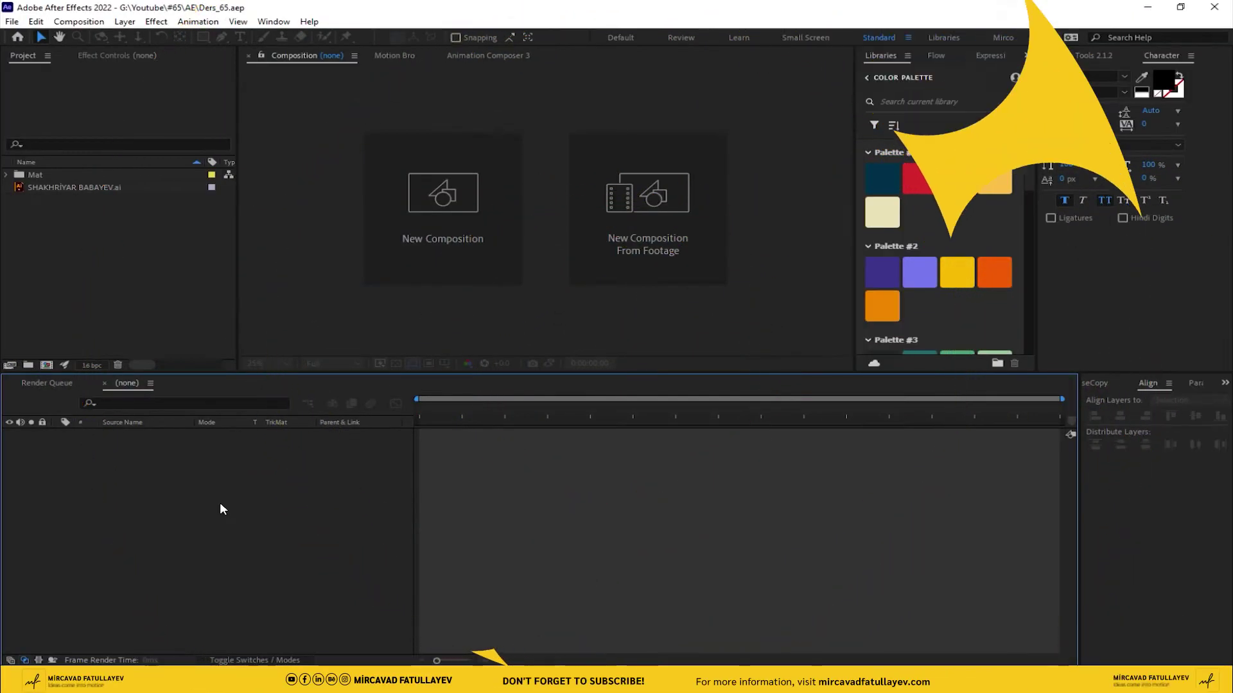
- Create the new composition, name it Ders_65 and confirm its settings
{"action": "left_click", "coordinate": [504, 226]}
{"action": "type", "text": "der"}
{"action": "type", "text": "s"}
{"action": "type", "text": "_"}
{"action": "type", "text": "5"}
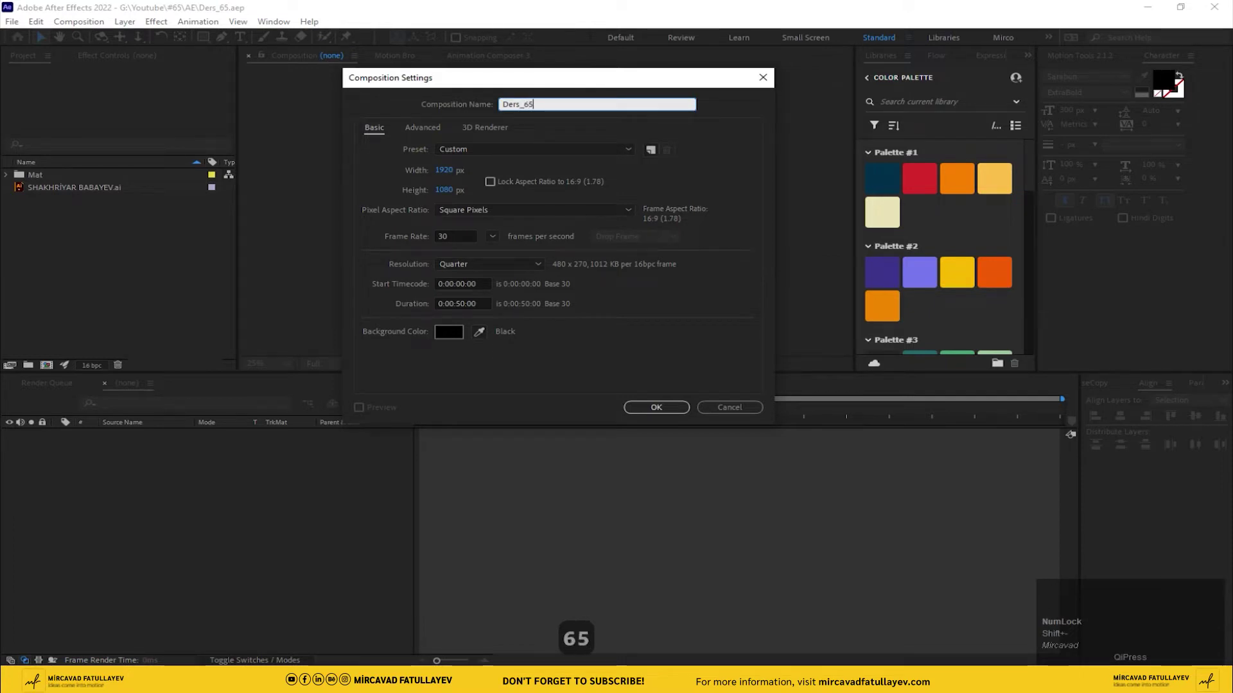
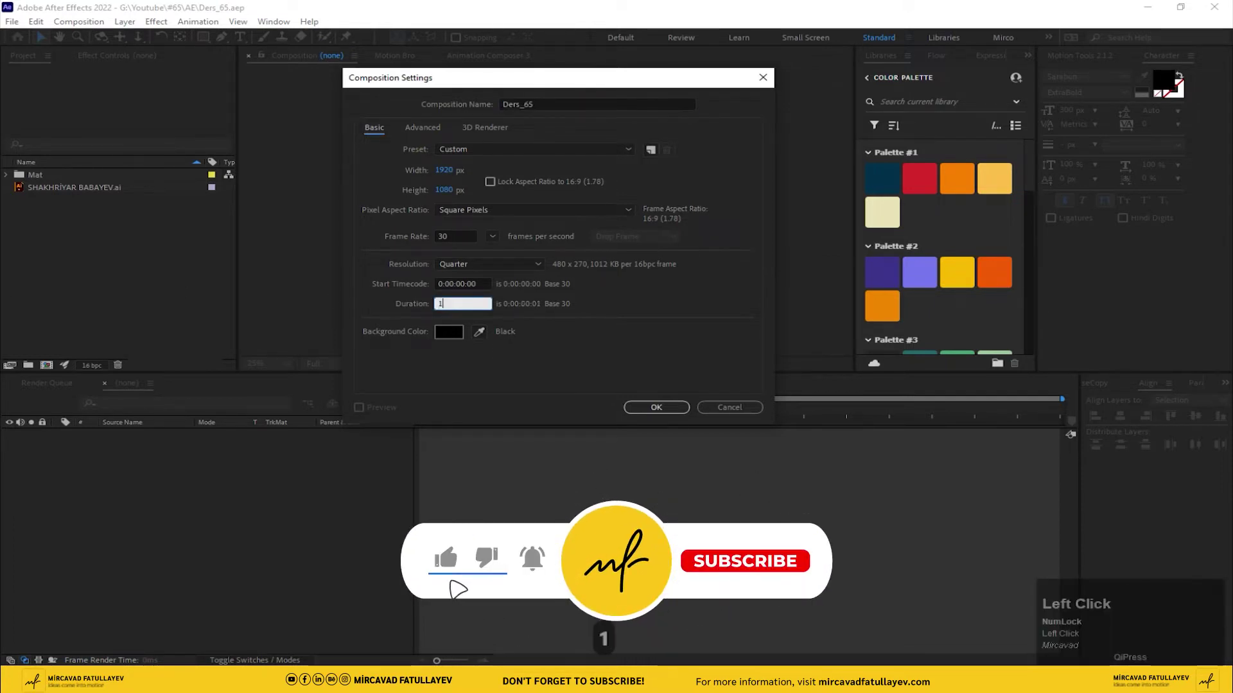
{"action": "key", "text": "Return"}
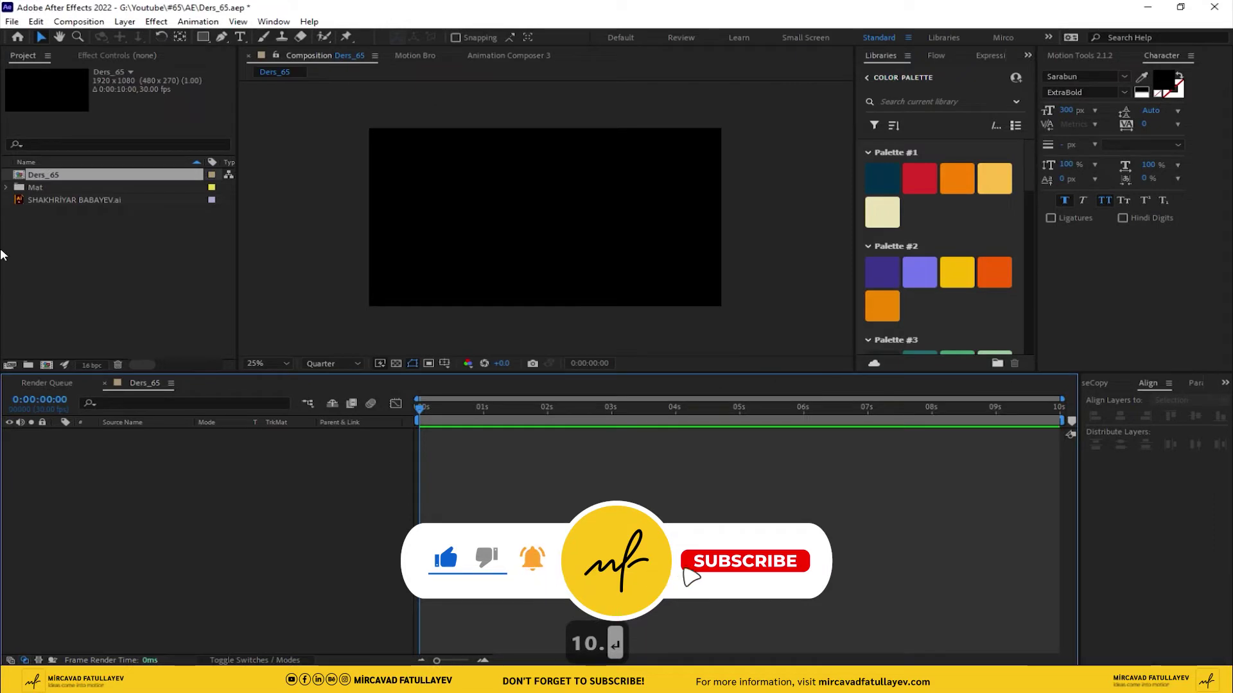
- Add Paper.png to Ders_65 and fit it to fill the whole frame
{"action": "left_click_drag", "start_coordinate": [9, 191], "coordinate": [174, 437]}
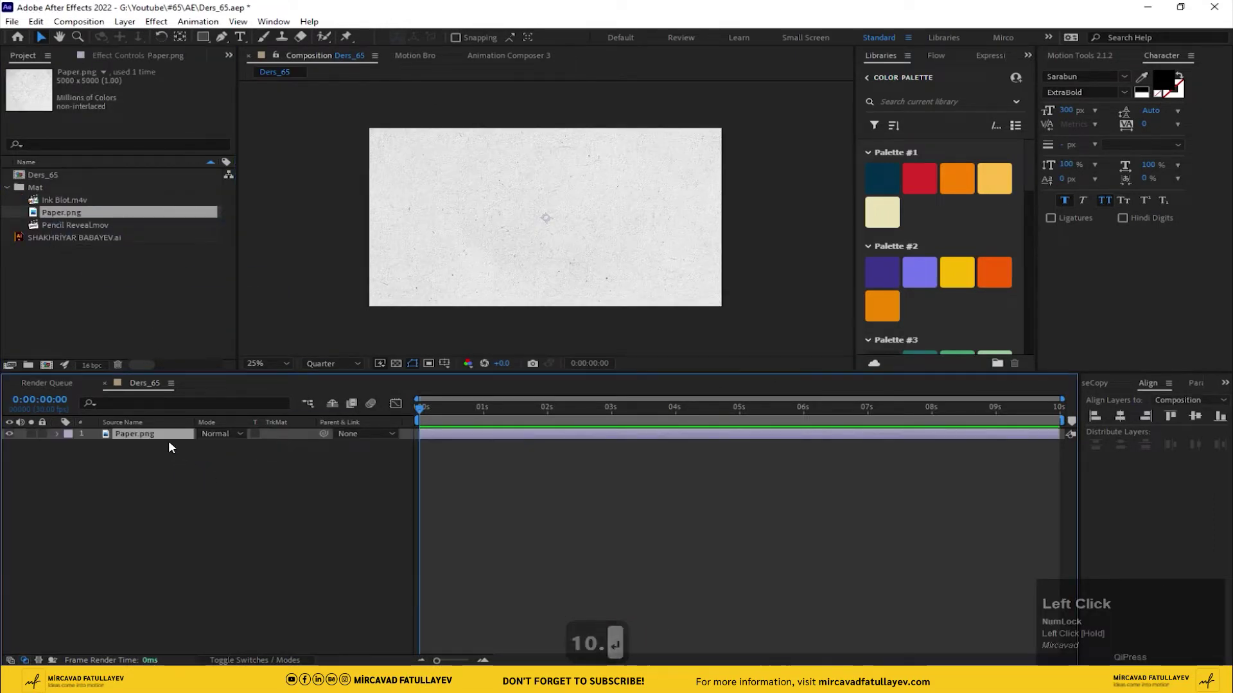
{"action": "right_click", "coordinate": [174, 438]}
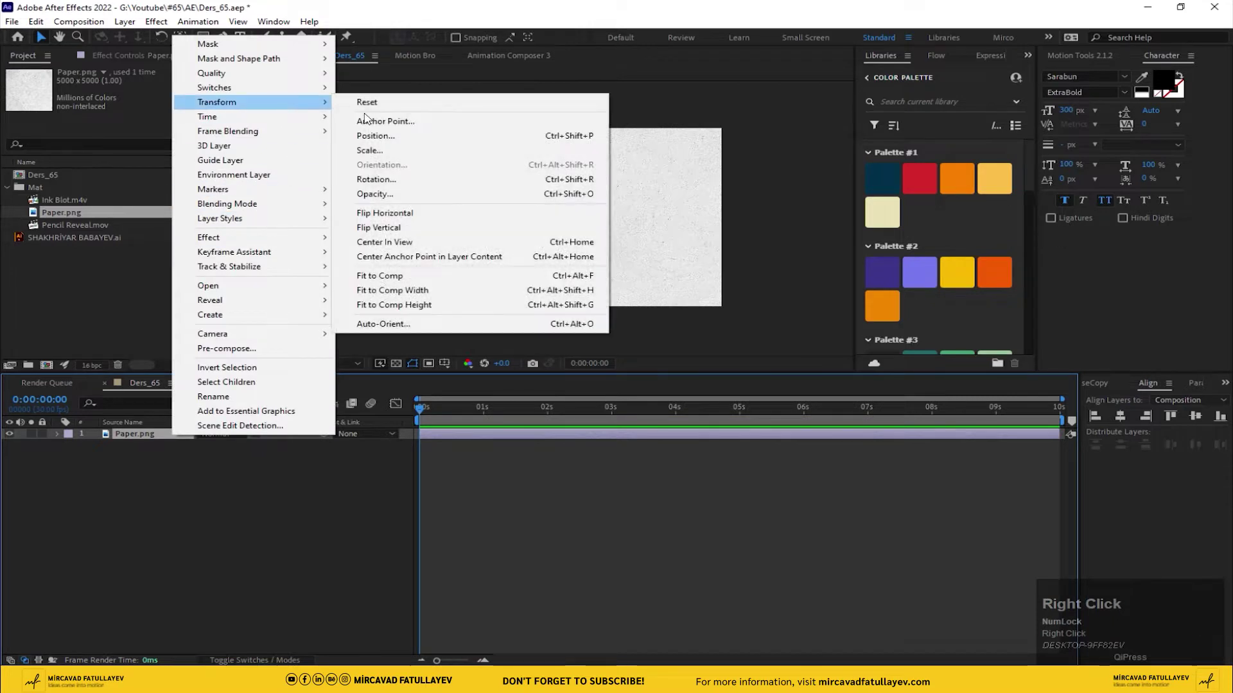
{"action": "left_click", "coordinate": [511, 310]}
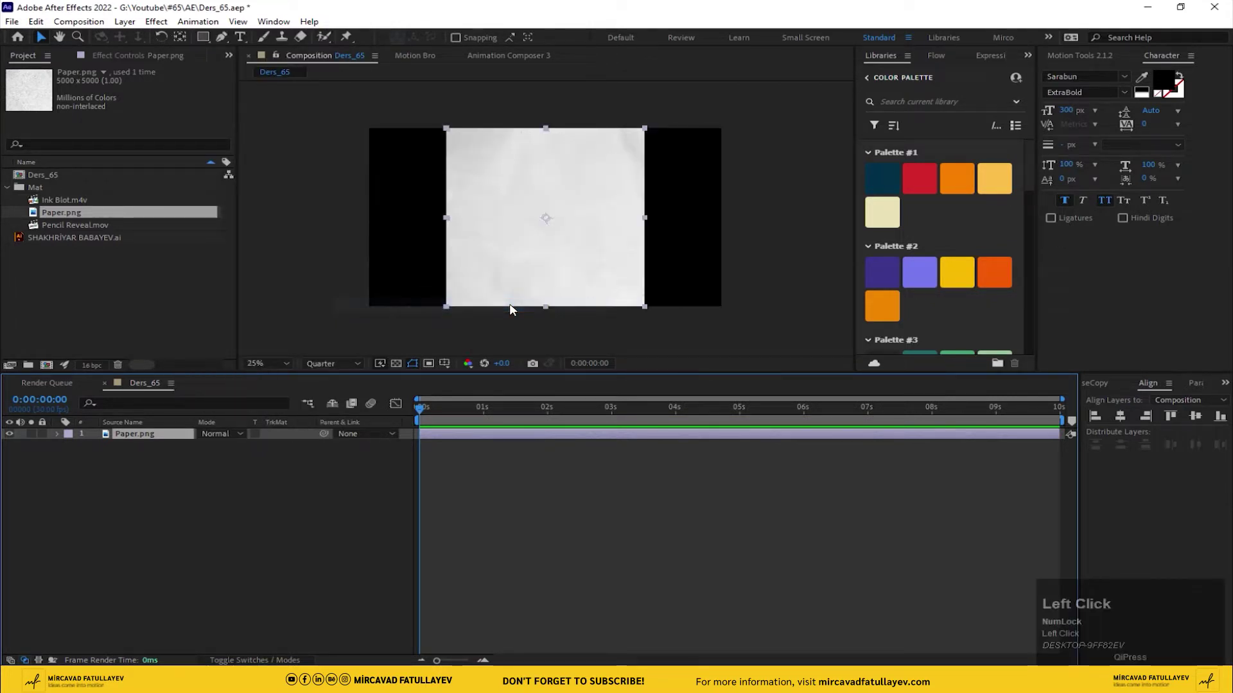
{"action": "right_click", "coordinate": [158, 438]}
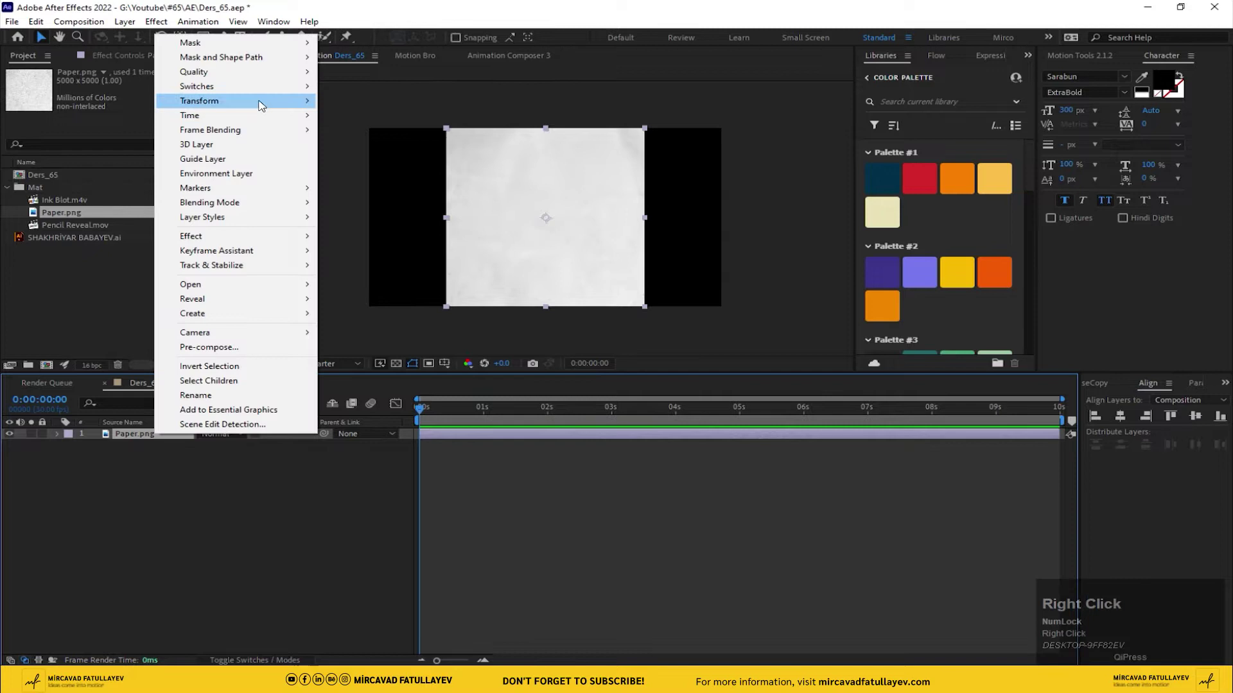
{"action": "left_click", "coordinate": [457, 292]}
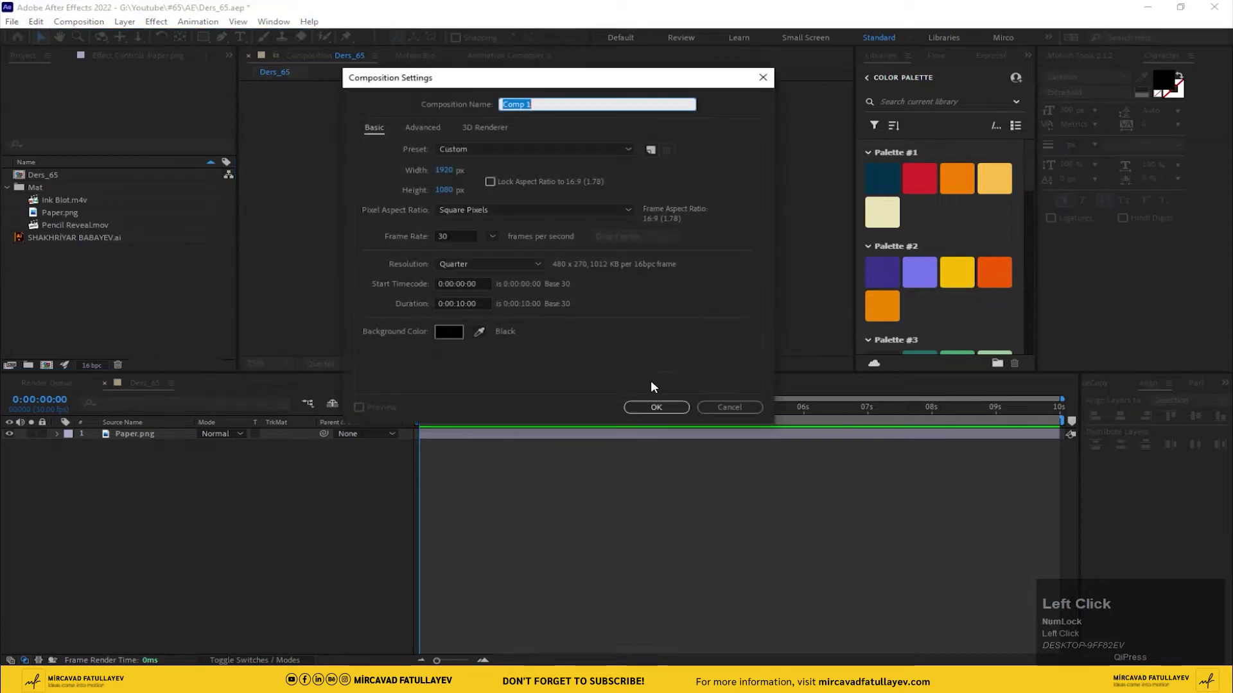
- Create a composition named Logo and place the Illustrator logo artwork in it
{"action": "type", "text": "l"}
{"action": "type", "text": "ogo"}
{"action": "left_click_drag", "start_coordinate": [670, 412], "coordinate": [406, 367]}
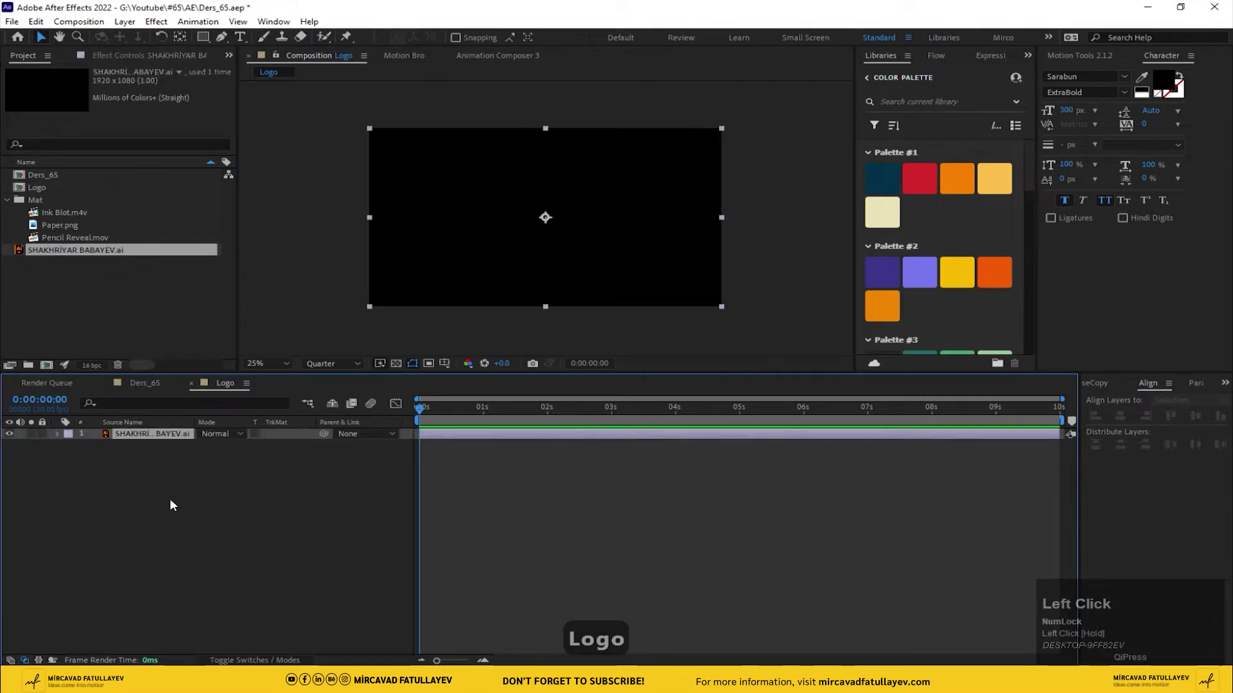
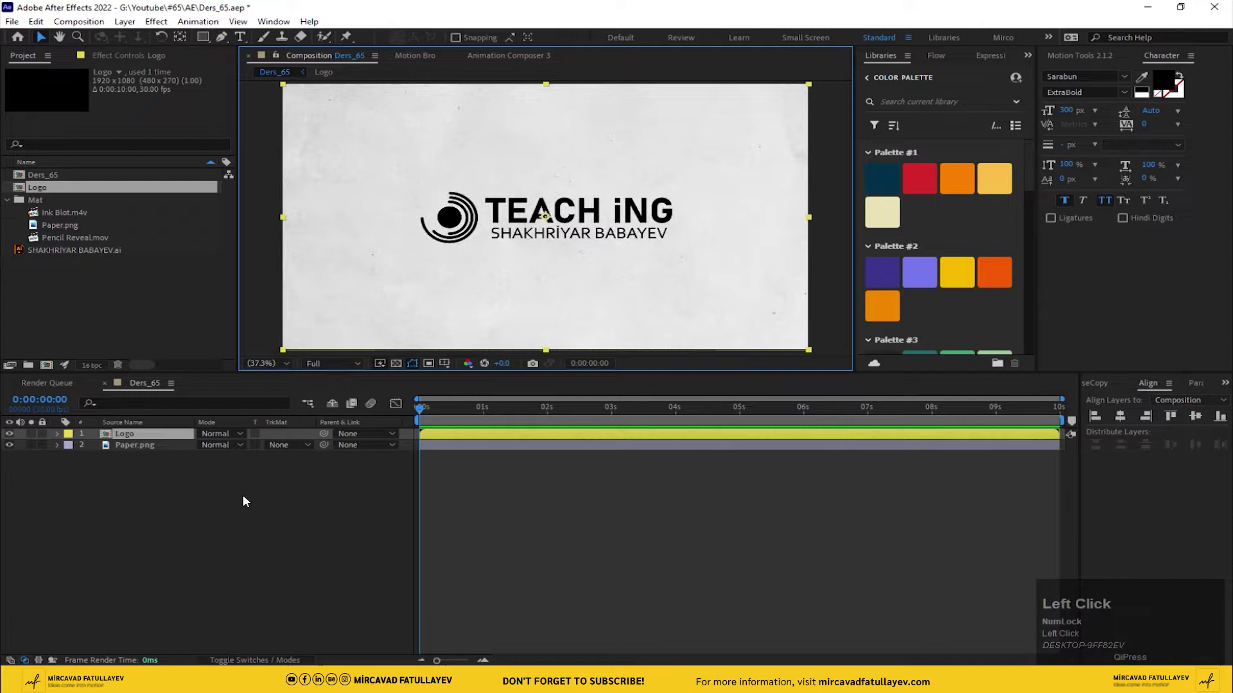
- Apply the Vegas effect to the Logo layer and inspect its image contour settings
{"action": "key", "text": "ctrl+space"}
{"action": "type", "text": "ve"}
{"action": "key", "text": "Return"}
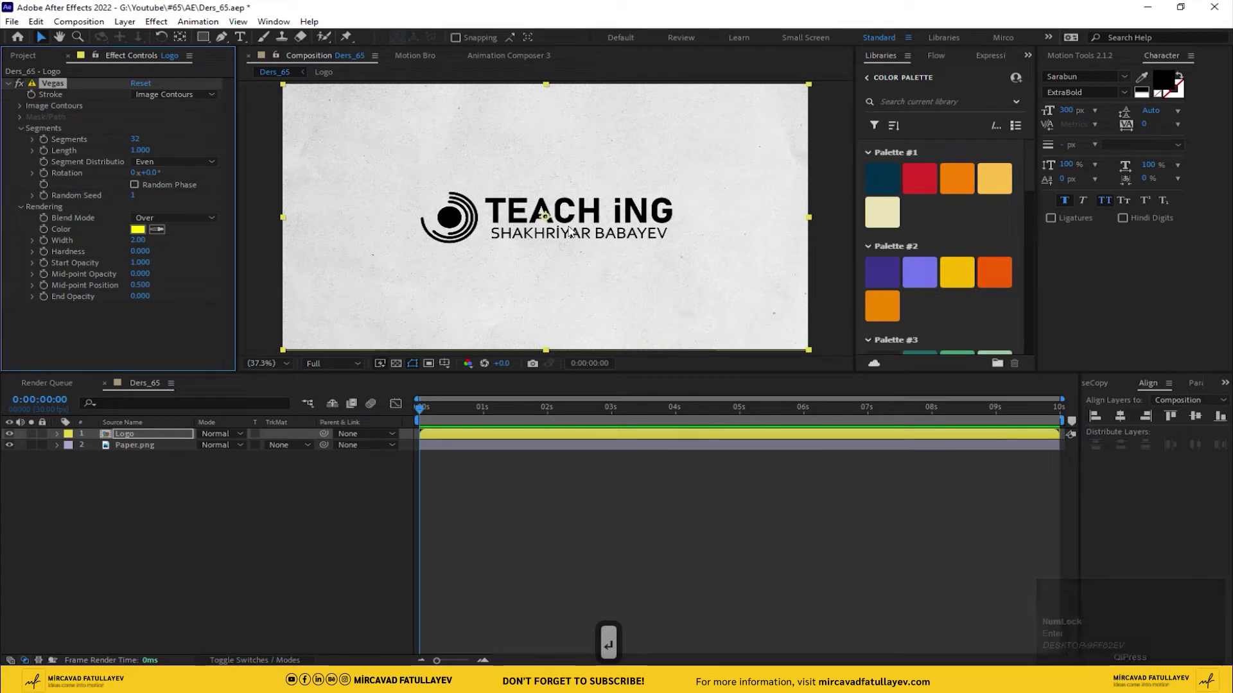
{"action": "scroll", "scroll_direction": "up", "scroll_amount": 3}
{"action": "middle_click", "coordinate": [391, 215]}
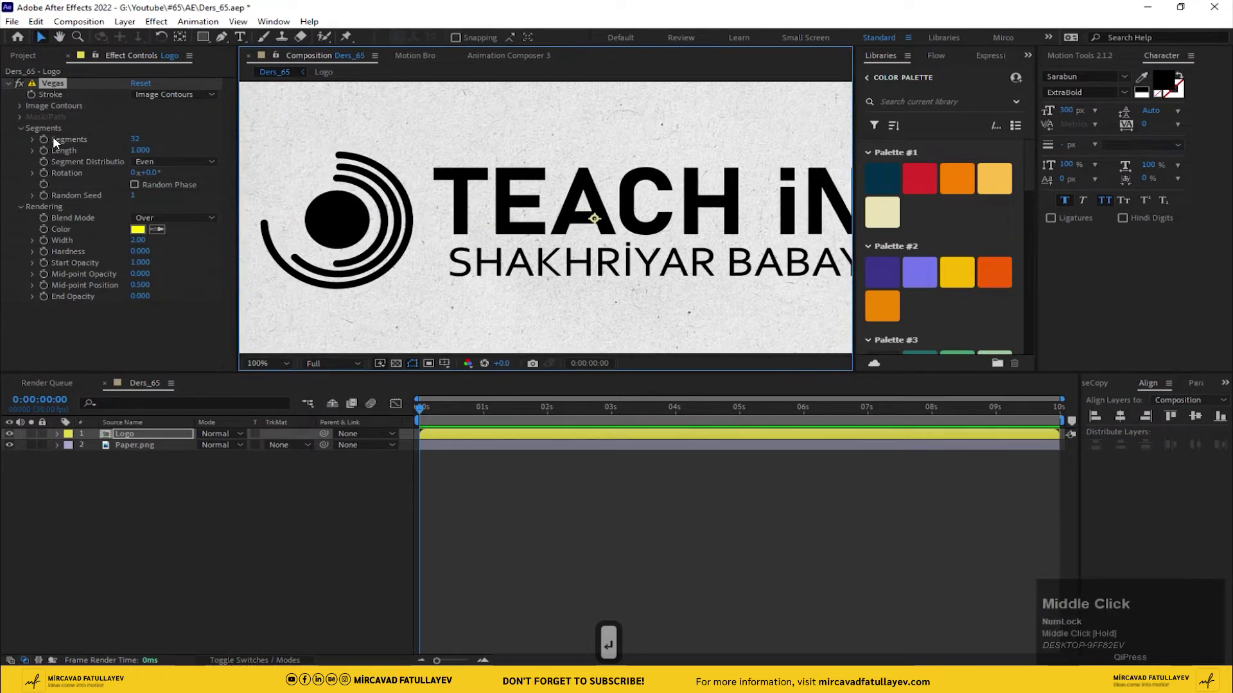
{"action": "left_click", "coordinate": [23, 108]}
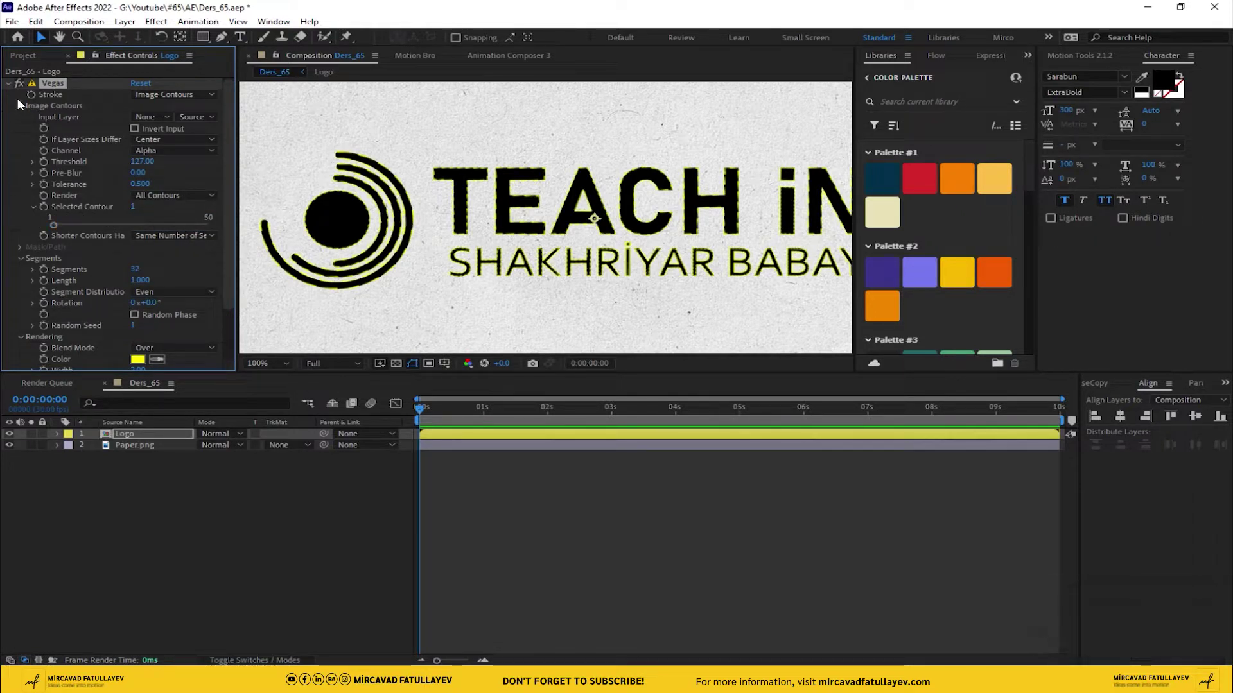
{"action": "left_click", "coordinate": [21, 110]}
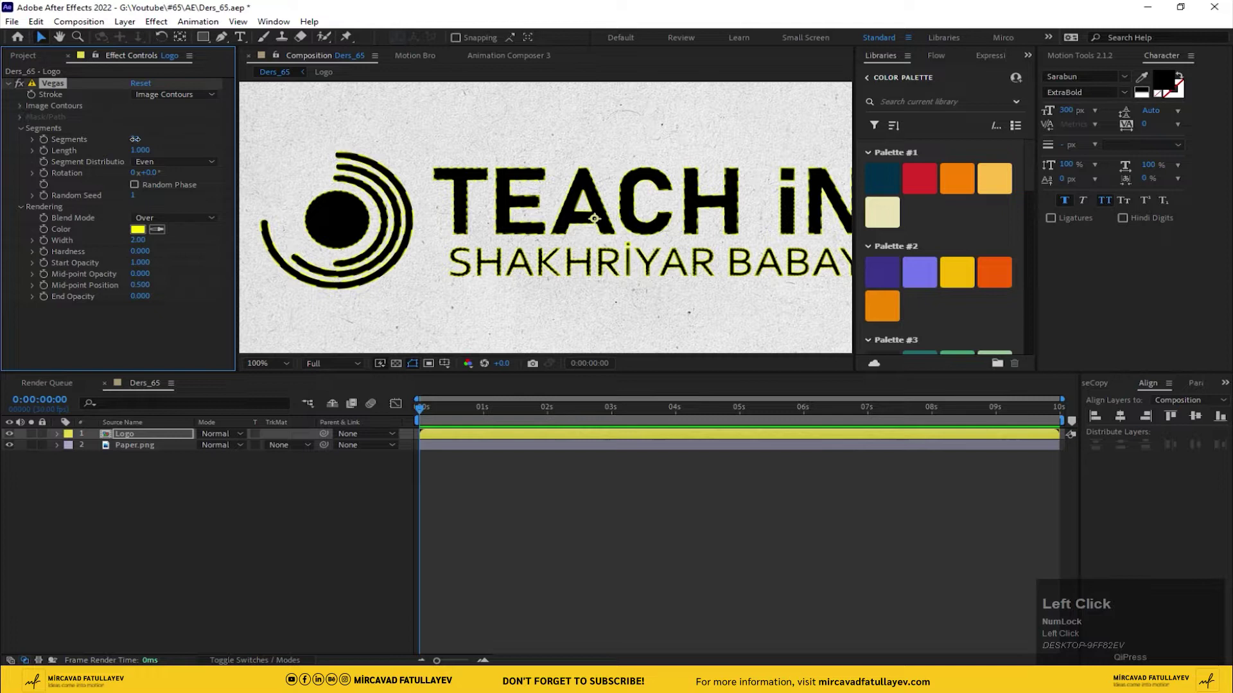
- Set Vegas to 2 segments, Transparent blend mode and black colour, then preview
{"action": "key", "text": "2"}
{"action": "key", "text": "Return"}
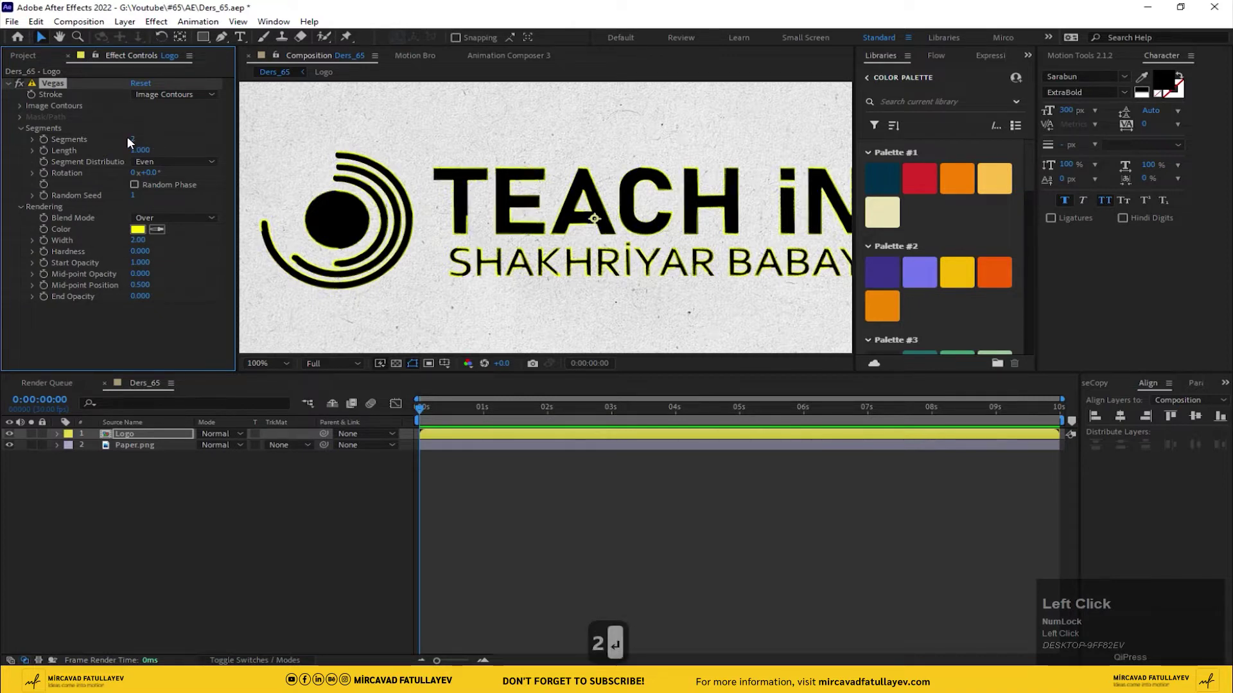
{"action": "left_click", "coordinate": [159, 222]}
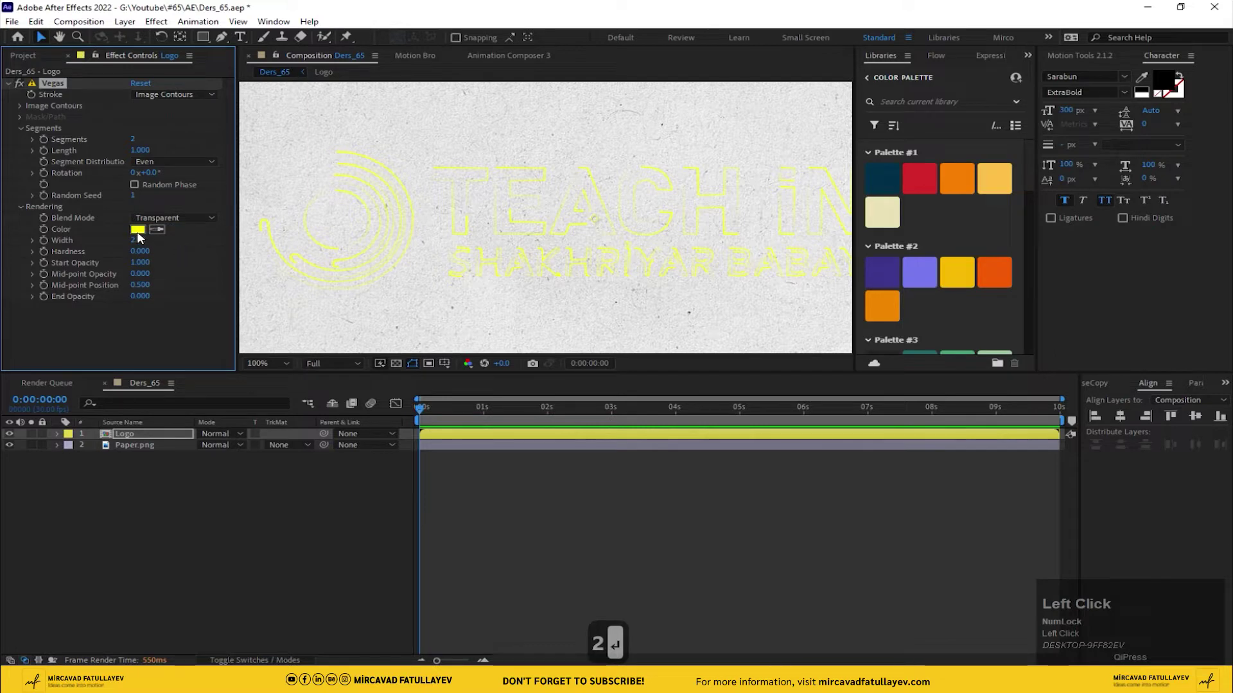
{"action": "left_click_drag", "start_coordinate": [141, 235], "coordinate": [506, 504]}
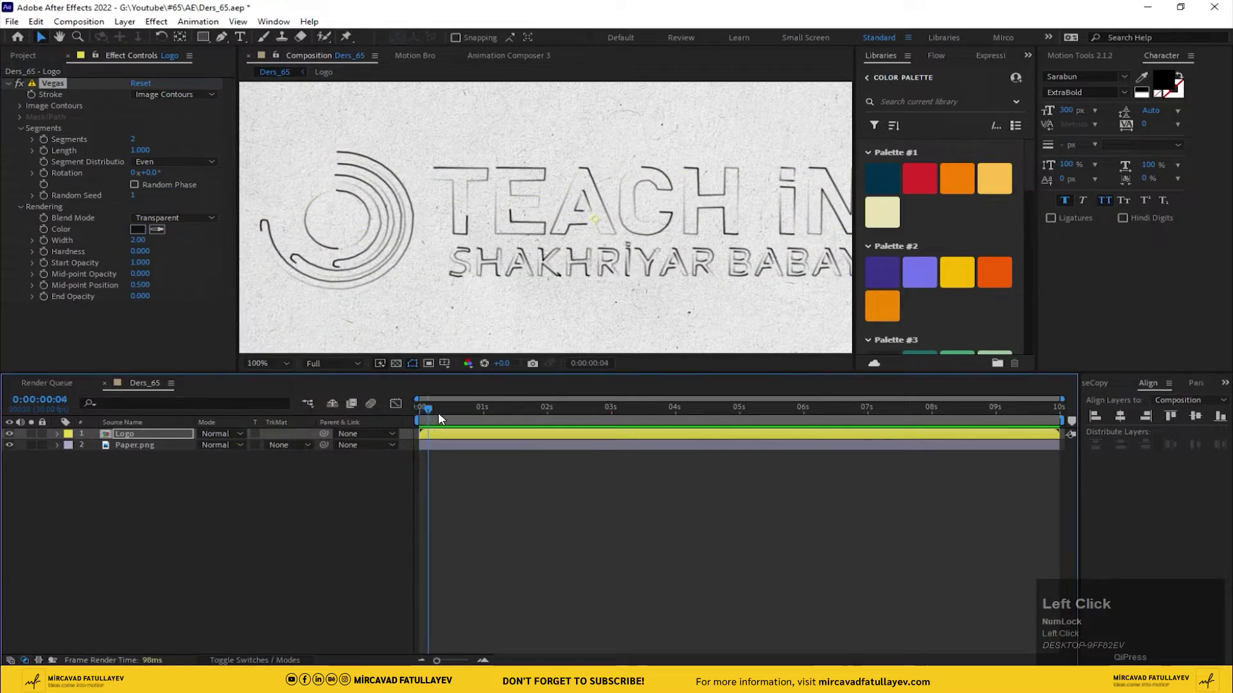
{"action": "key", "text": "space"}
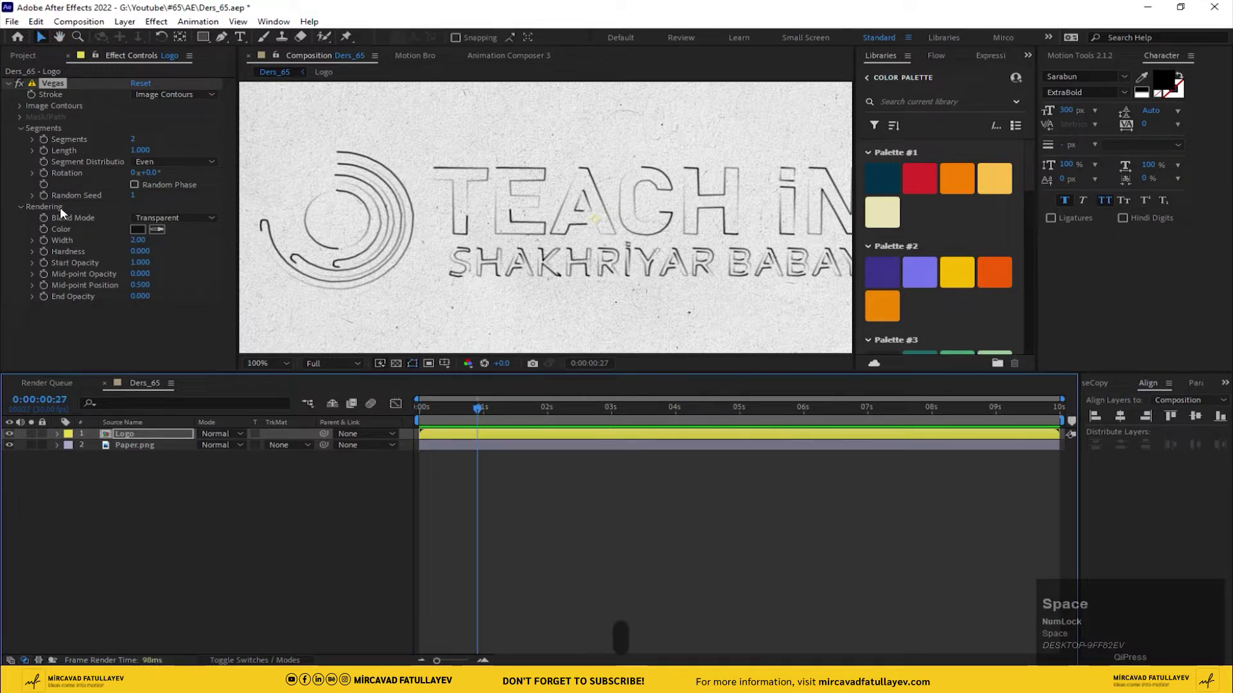
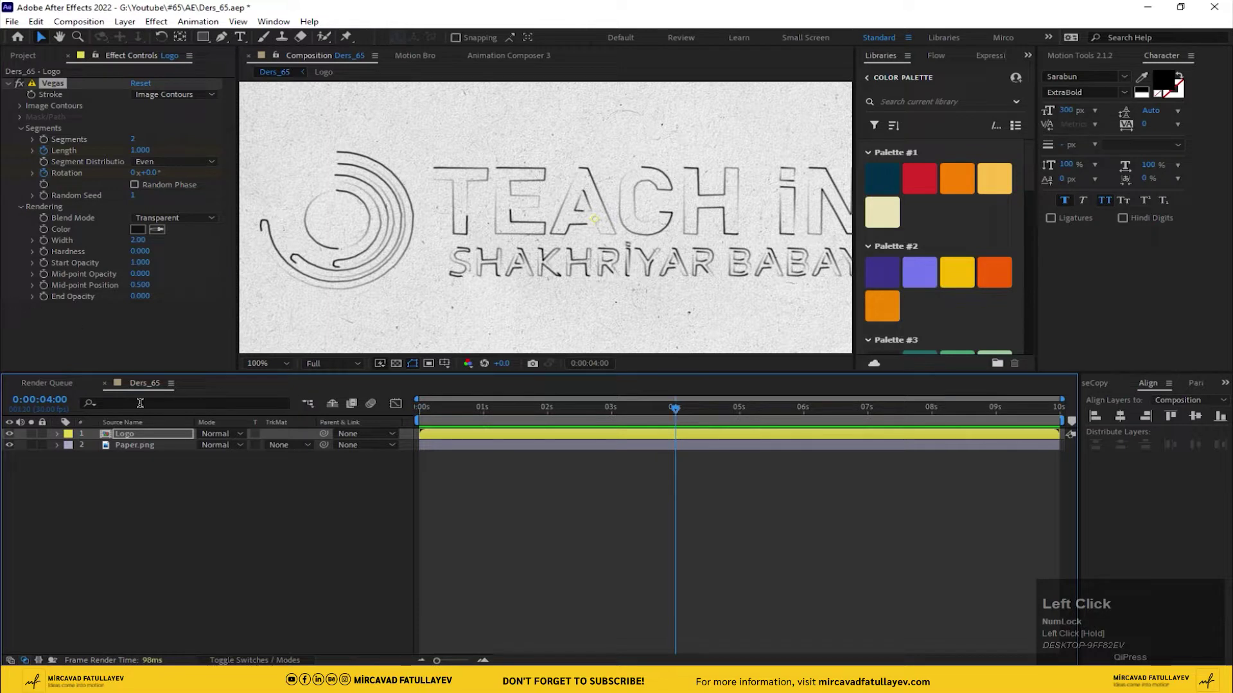
- Keyframe Vegas Length and Rotation at 0 s and 4 s, with Length starting at zero
{"action": "key", "text": "u"}
{"action": "left_click", "coordinate": [205, 470]}
{"action": "key", "text": "1"}
{"action": "key", "text": "Return"}
{"action": "left_click", "coordinate": [24, 461]}
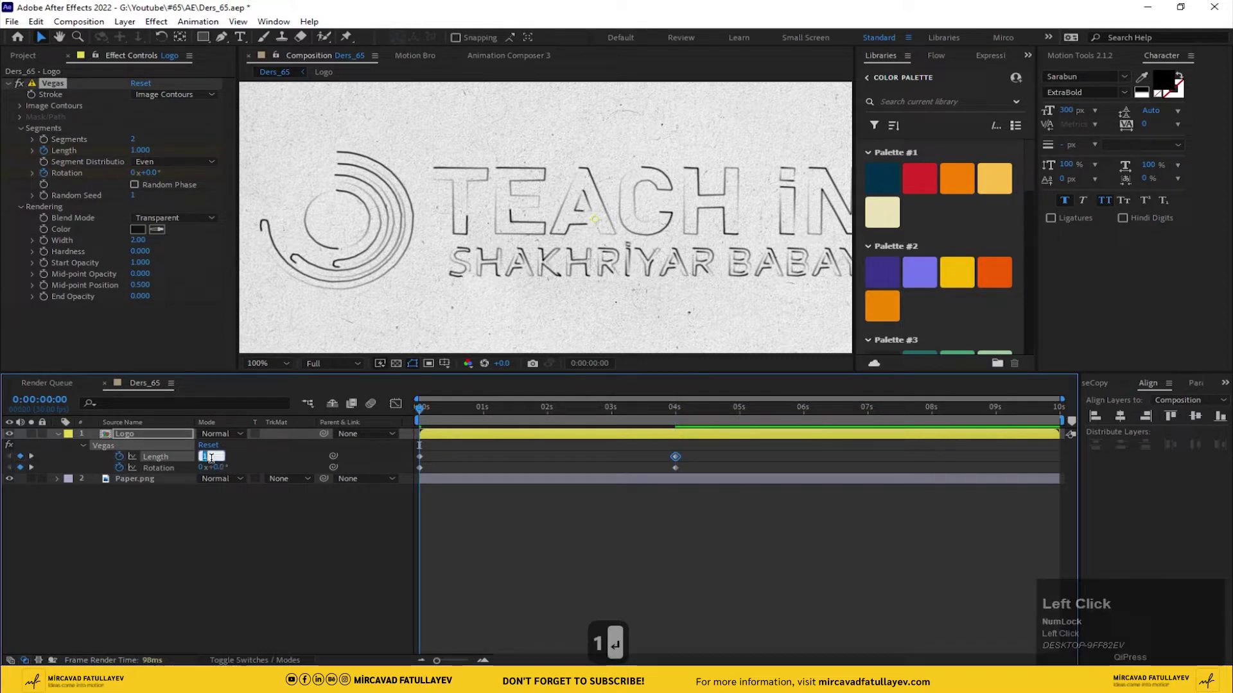
{"action": "left_click_drag", "start_coordinate": [723, 457], "coordinate": [678, 456]}
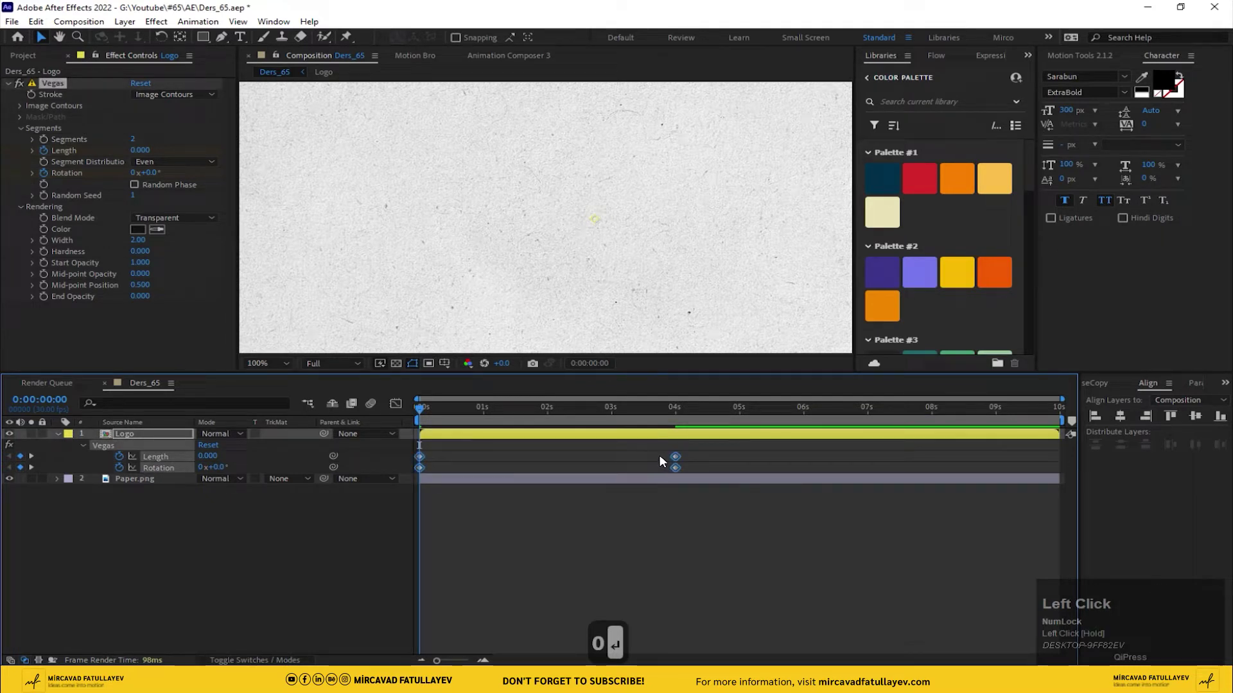
- Apply Easy Ease to the keyframes, play back the reveal and select the 4 s keyframes
{"action": "right_click", "coordinate": [679, 456]}
{"action": "left_click", "coordinate": [818, 653]}
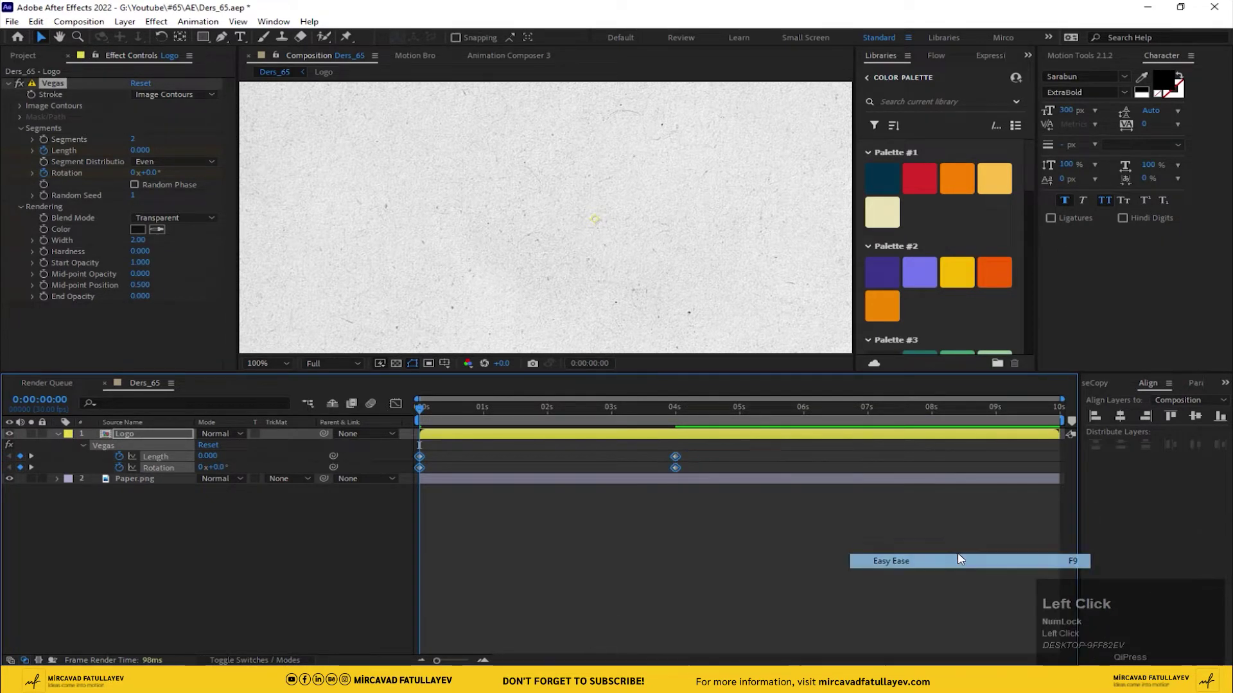
{"action": "key", "text": "space"}
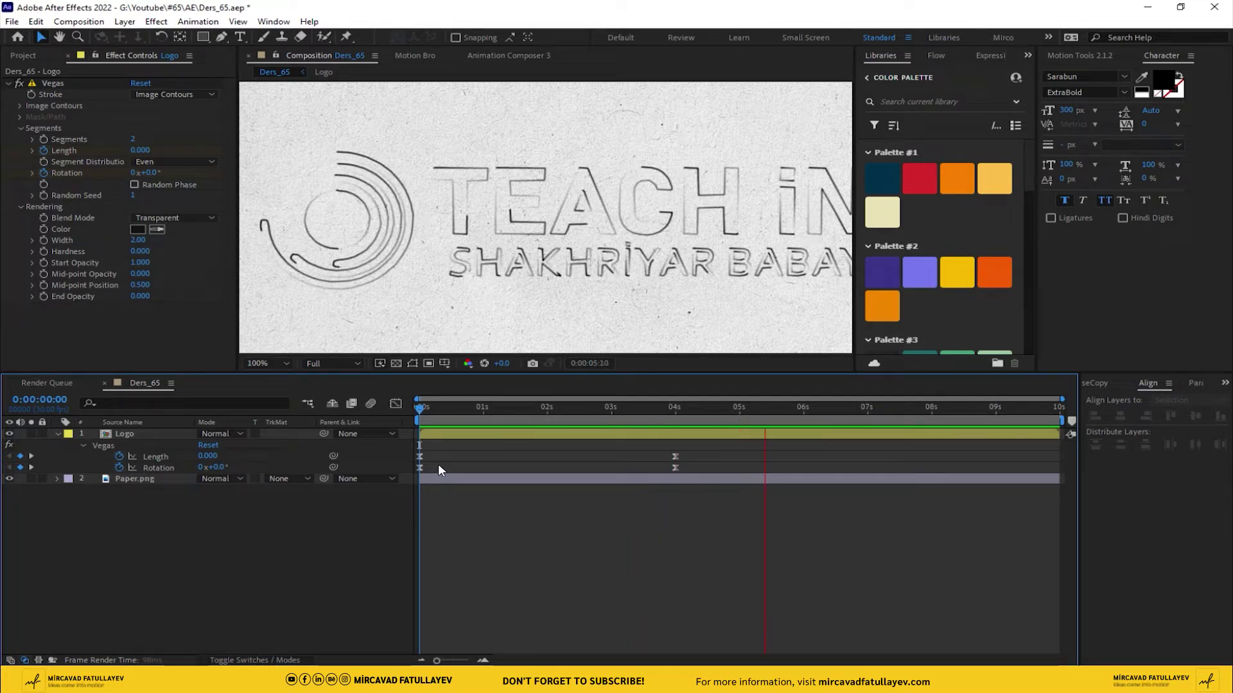
{"action": "key", "text": "space"}
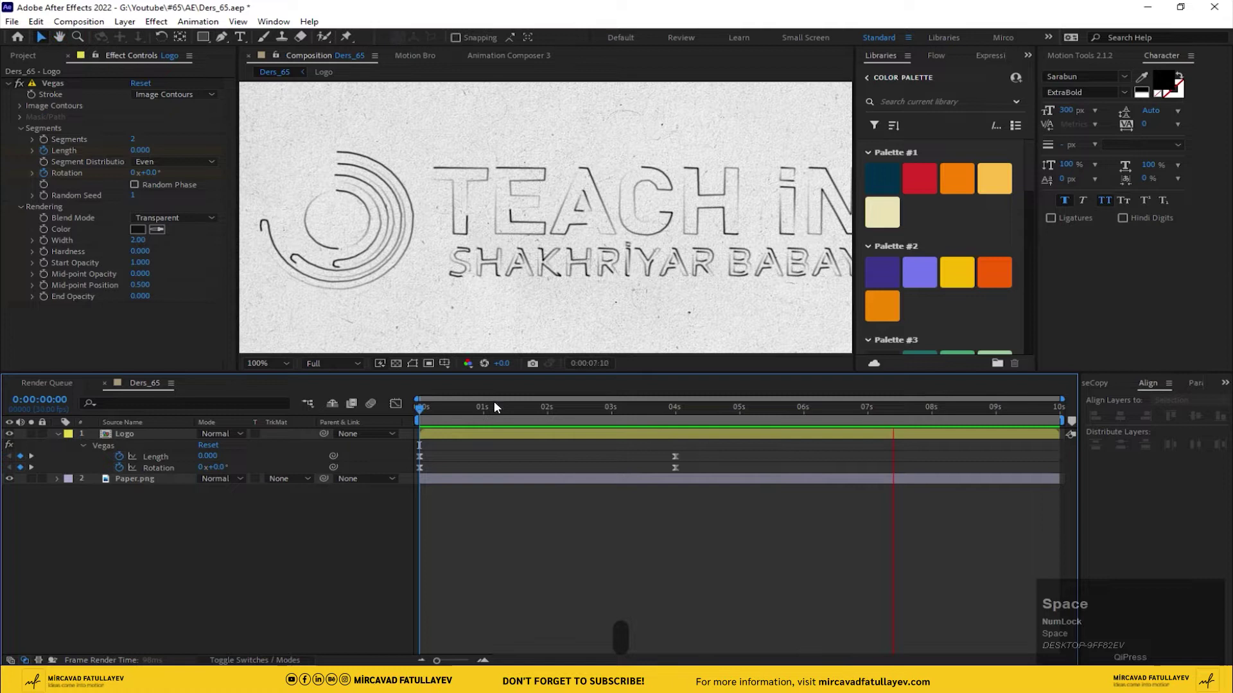
{"action": "left_click_drag", "start_coordinate": [690, 408], "coordinate": [674, 473]}
- Set the 4 s keyframes' incoming influence in Keyframe Velocity and scrub through the reveal
{"action": "right_click", "coordinate": [674, 472]}
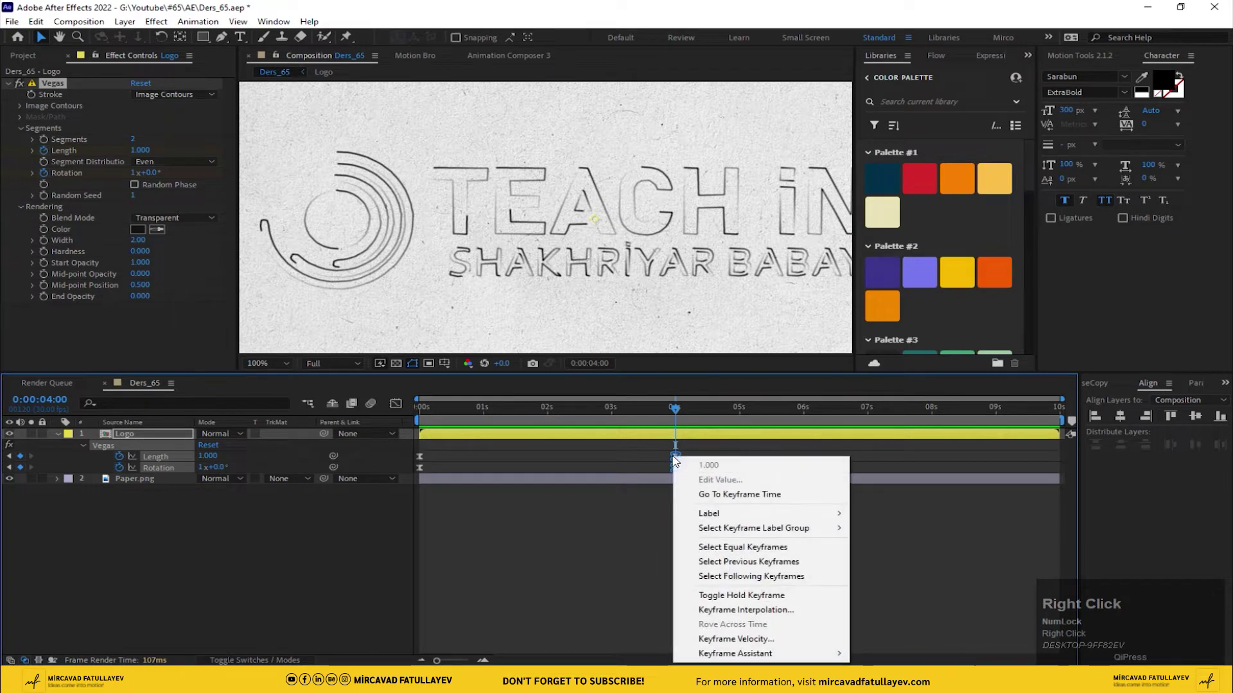
{"action": "left_click", "coordinate": [777, 643]}
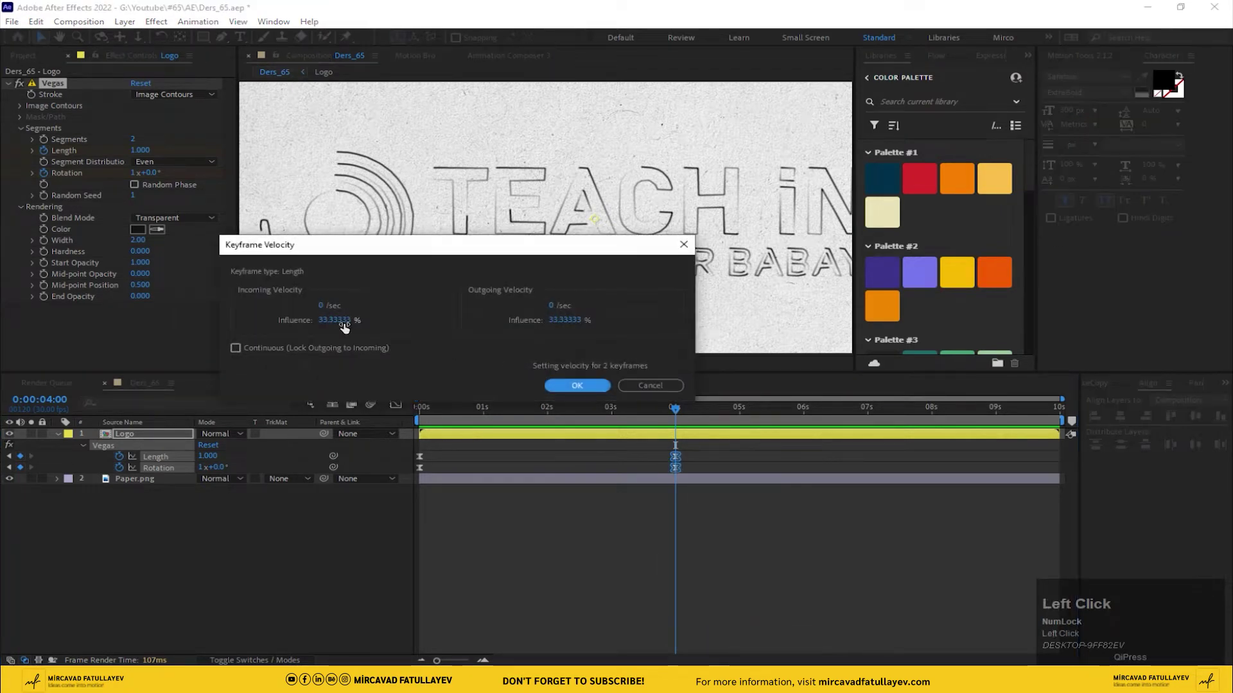
{"action": "type", "text": "10"}
{"action": "key", "text": "Return"}
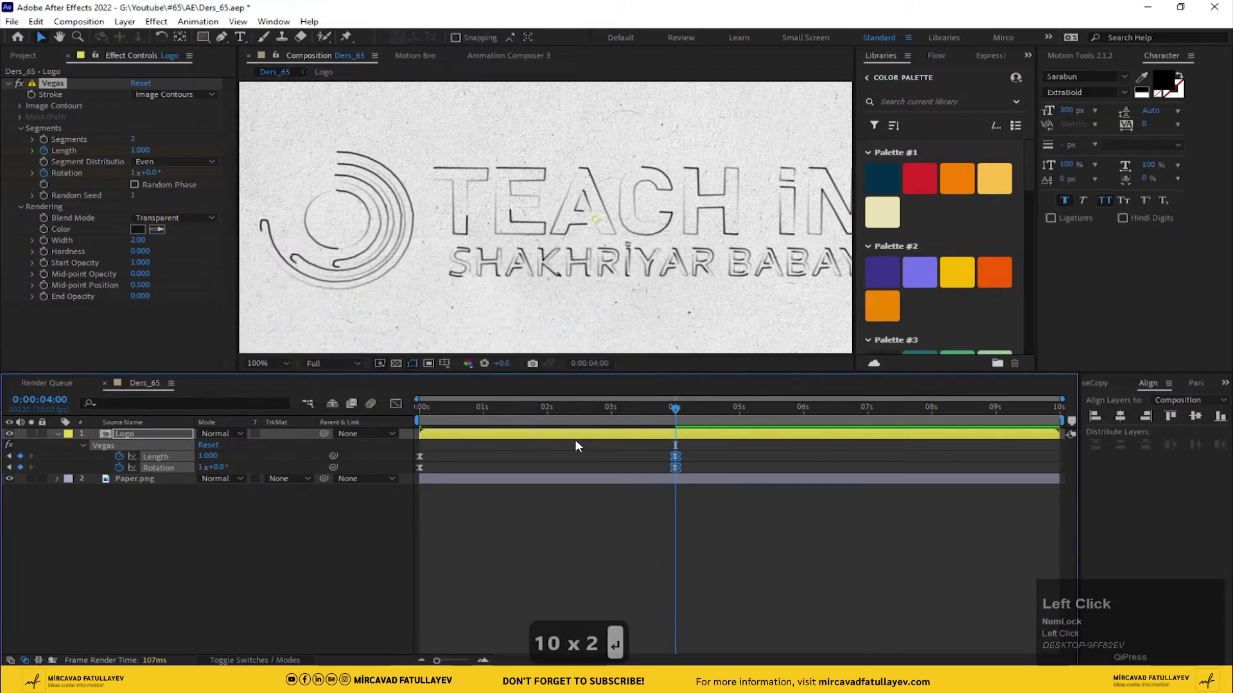
{"action": "left_click_drag", "start_coordinate": [681, 415], "coordinate": [161, 454]}
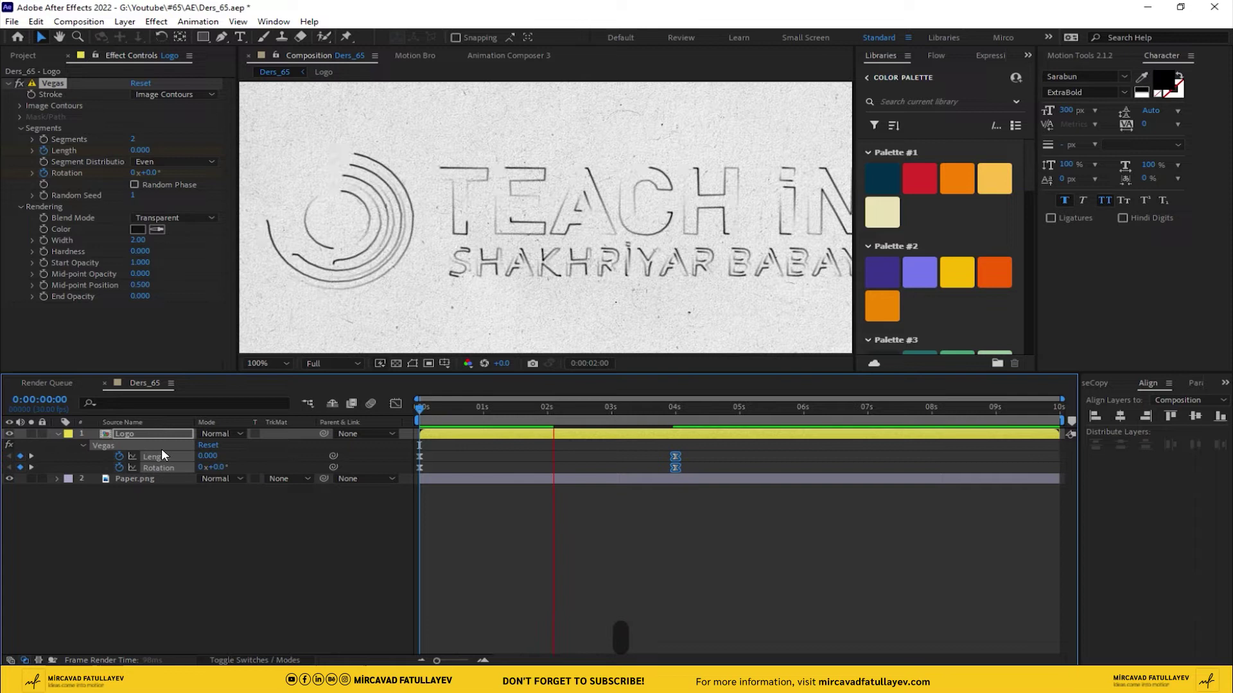
- Set Vegas Mid-point and End Opacity to 1.0 so the outline stays fully opaque
{"action": "left_click", "coordinate": [502, 412]}
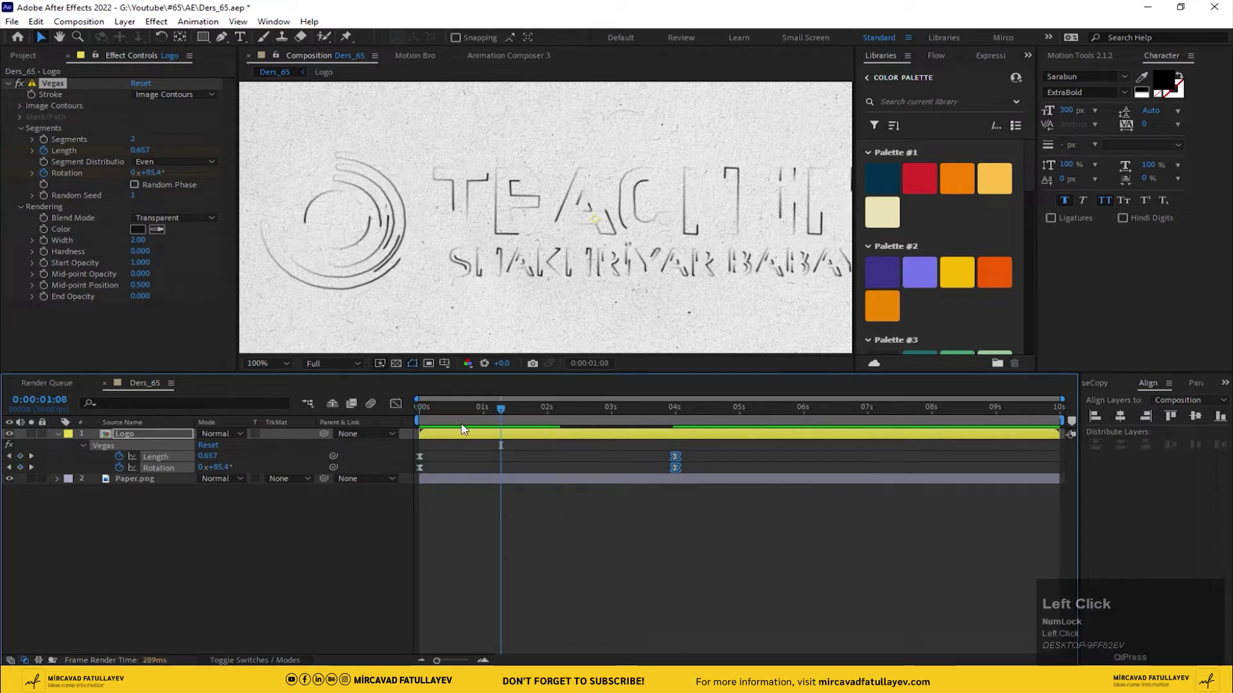
{"action": "key", "text": "1"}
{"action": "key", "text": "Return"}
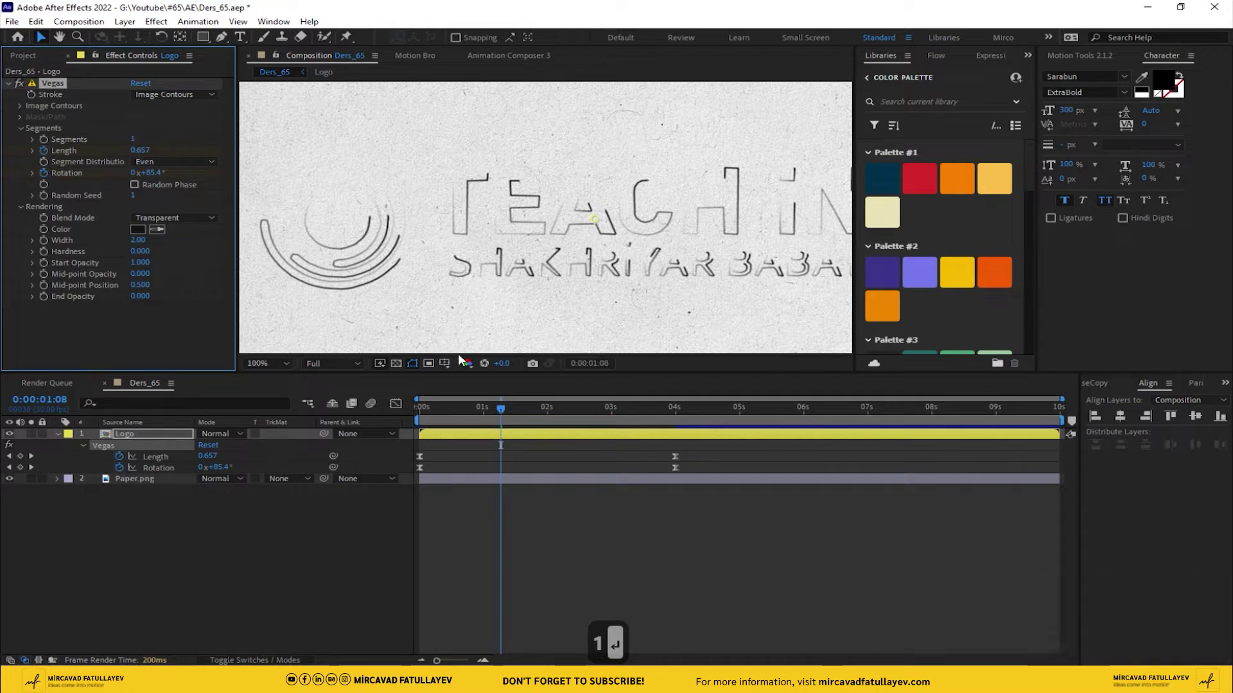
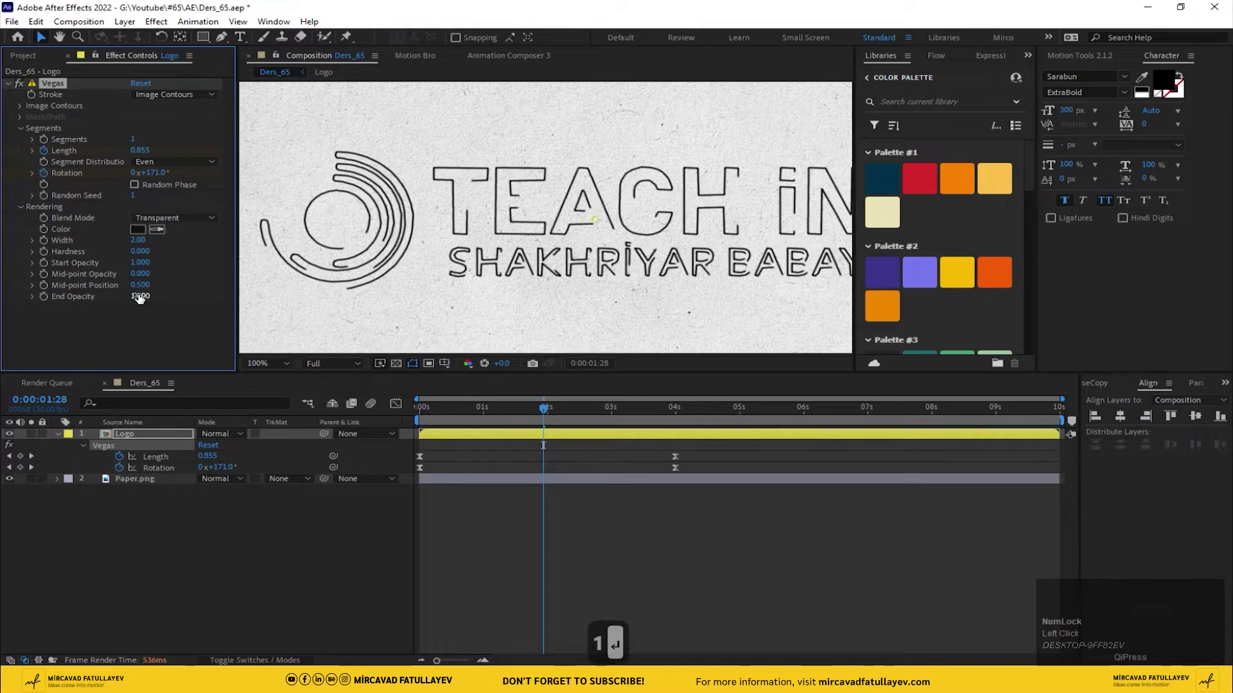
{"action": "left_click", "coordinate": [140, 277]}
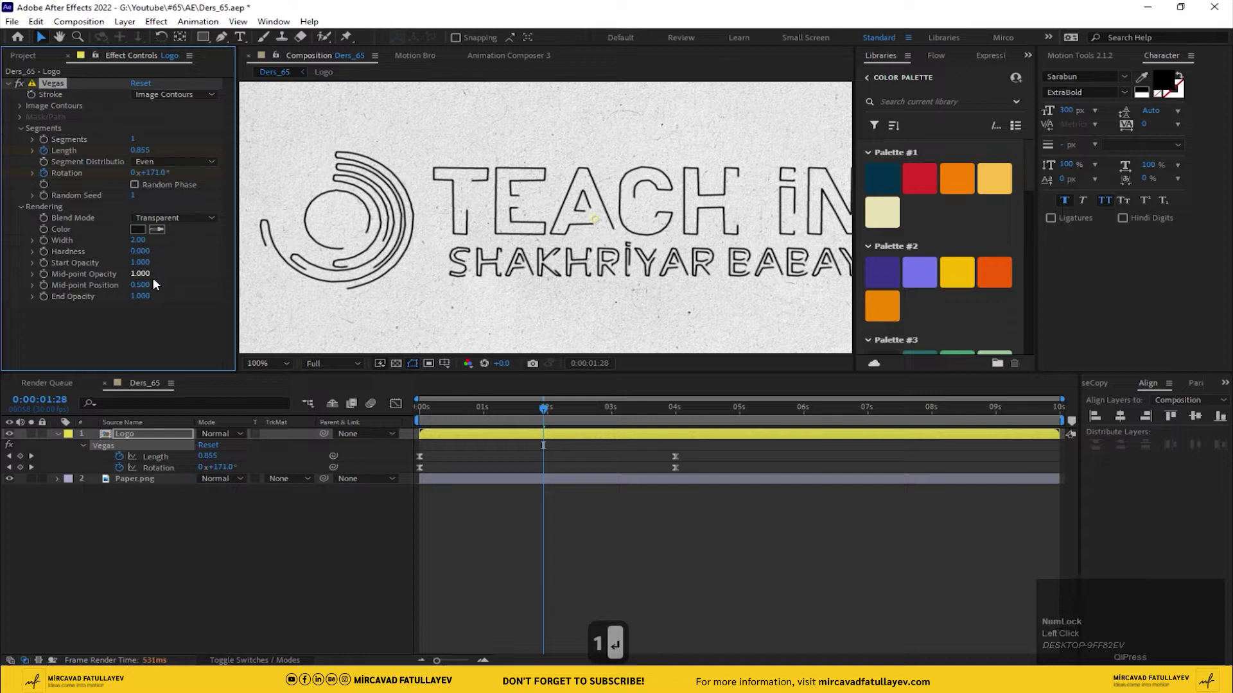
{"action": "left_click", "coordinate": [135, 239]}
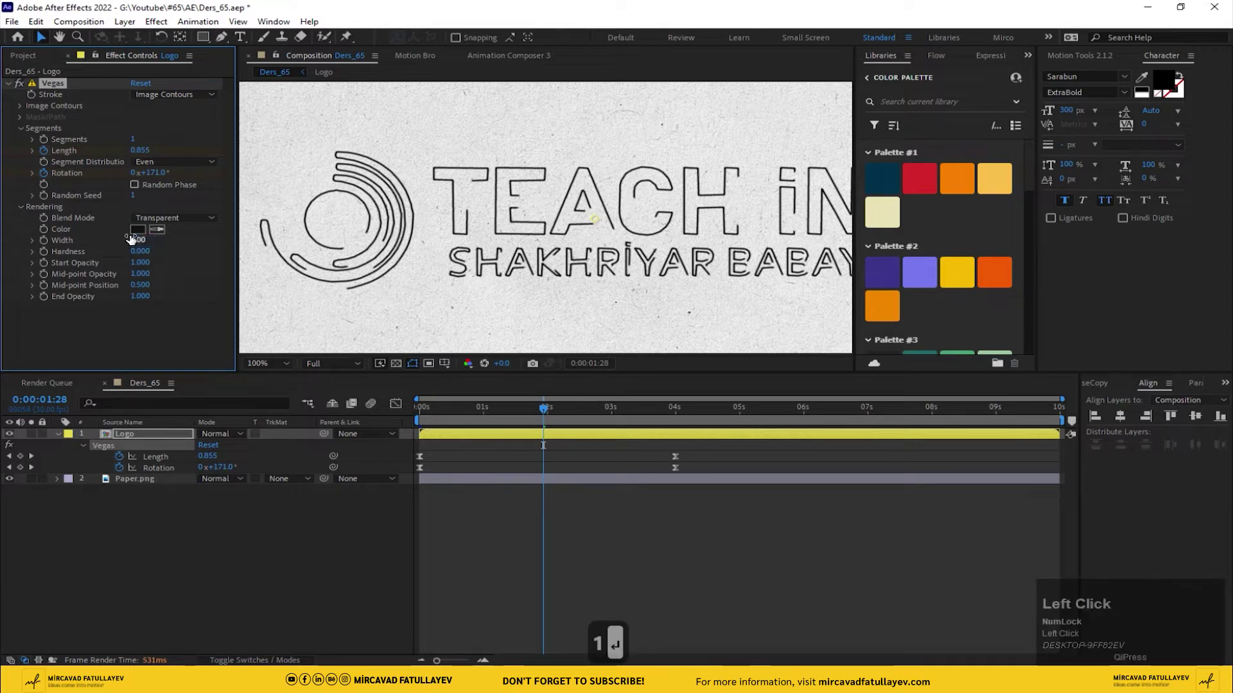
- Thin the Vegas stroke Width to 1.5 and preview the drawing-on outline
{"action": "left_click", "coordinate": [144, 243]}
{"action": "type", "text": "1.5"}
{"action": "key", "text": "Return"}
{"action": "left_click", "coordinate": [556, 411]}
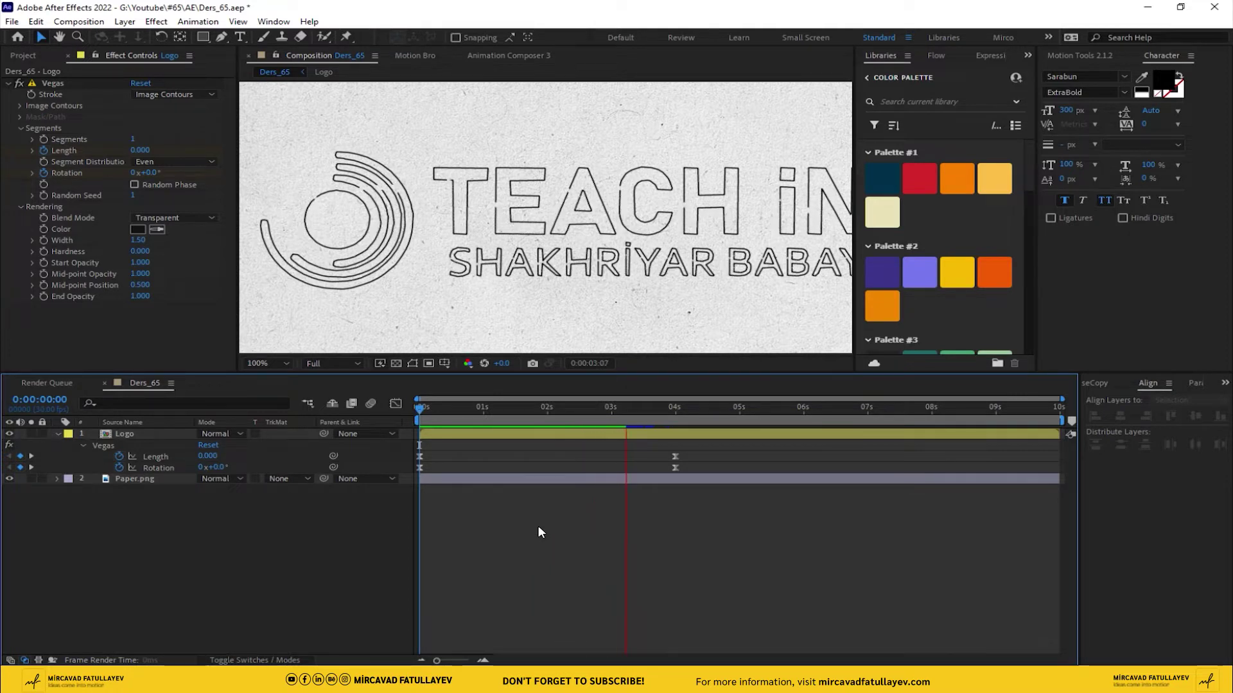
{"action": "left_click", "coordinate": [528, 417]}
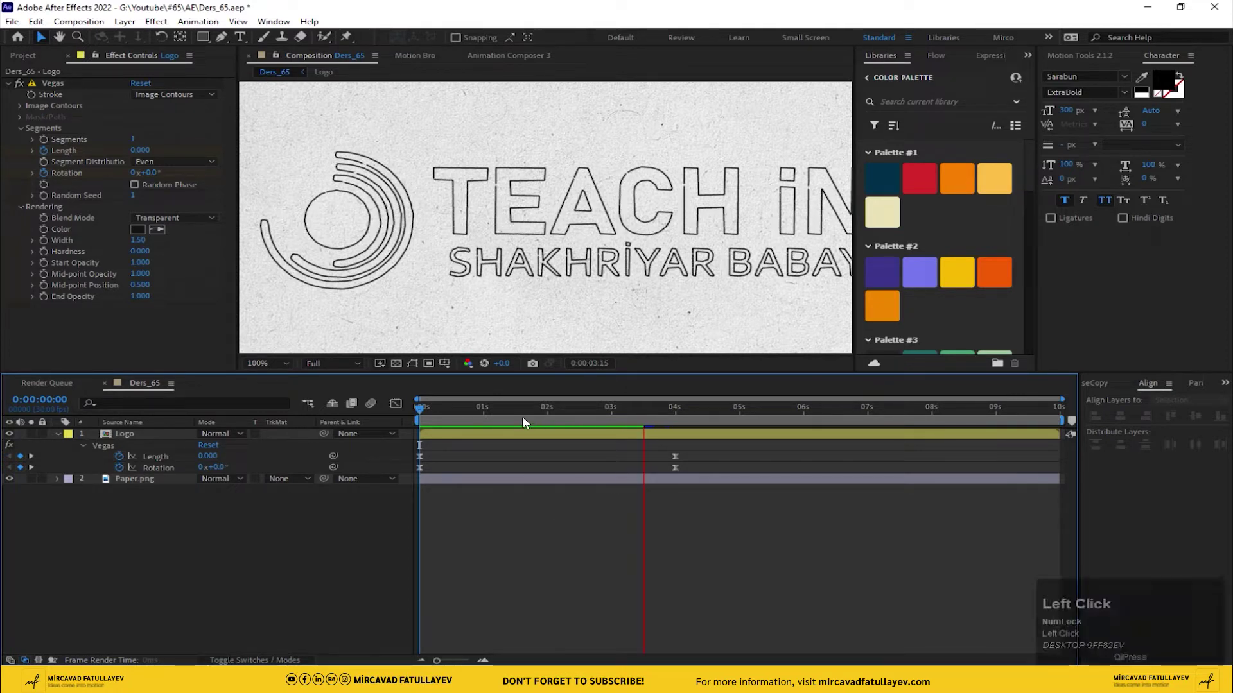
{"action": "left_click", "coordinate": [540, 441]}
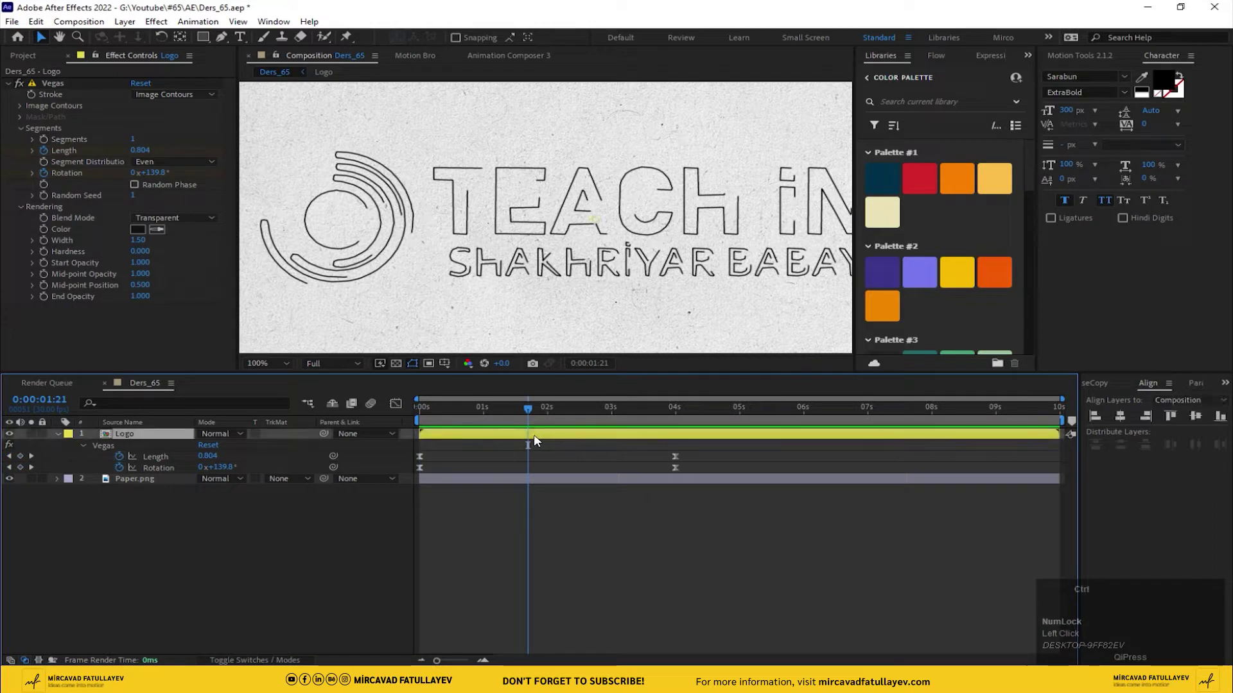
- Apply Turbulent Displace to the logo and collapse the Vegas settings
{"action": "key", "text": "ctrl+space"}
{"action": "type", "text": "tu"}
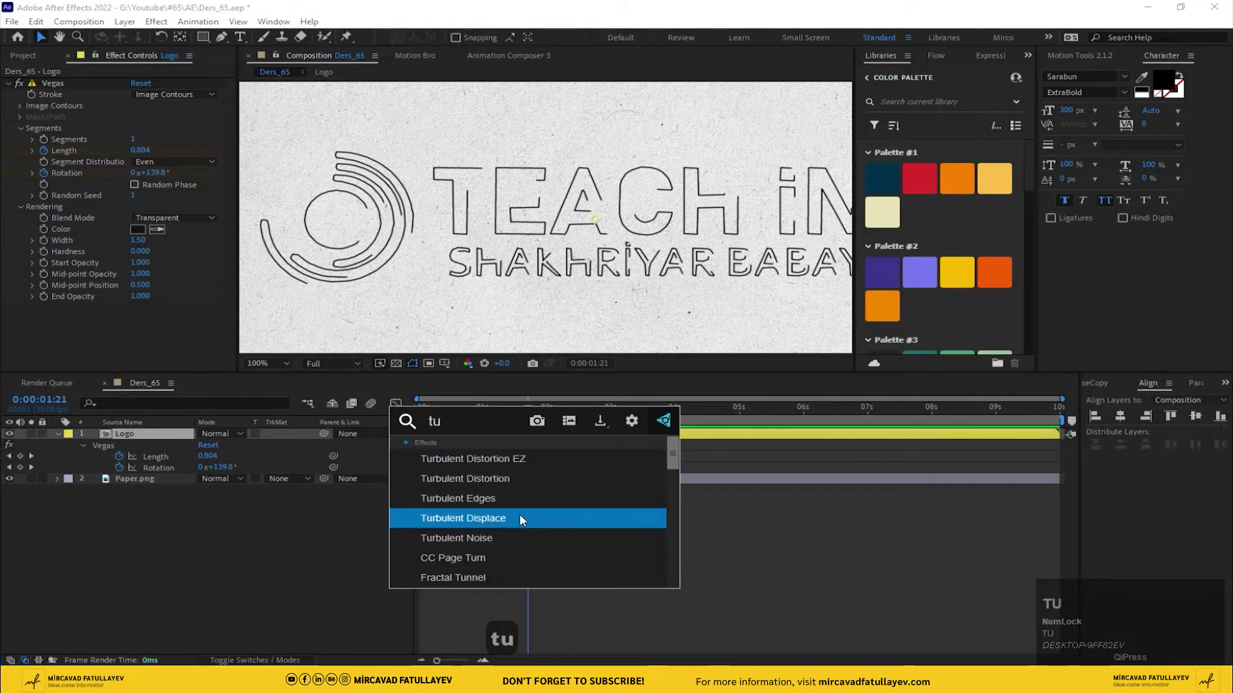
{"action": "left_click", "coordinate": [527, 520]}
{"action": "scroll", "scroll_direction": "up", "scroll_amount": 3}
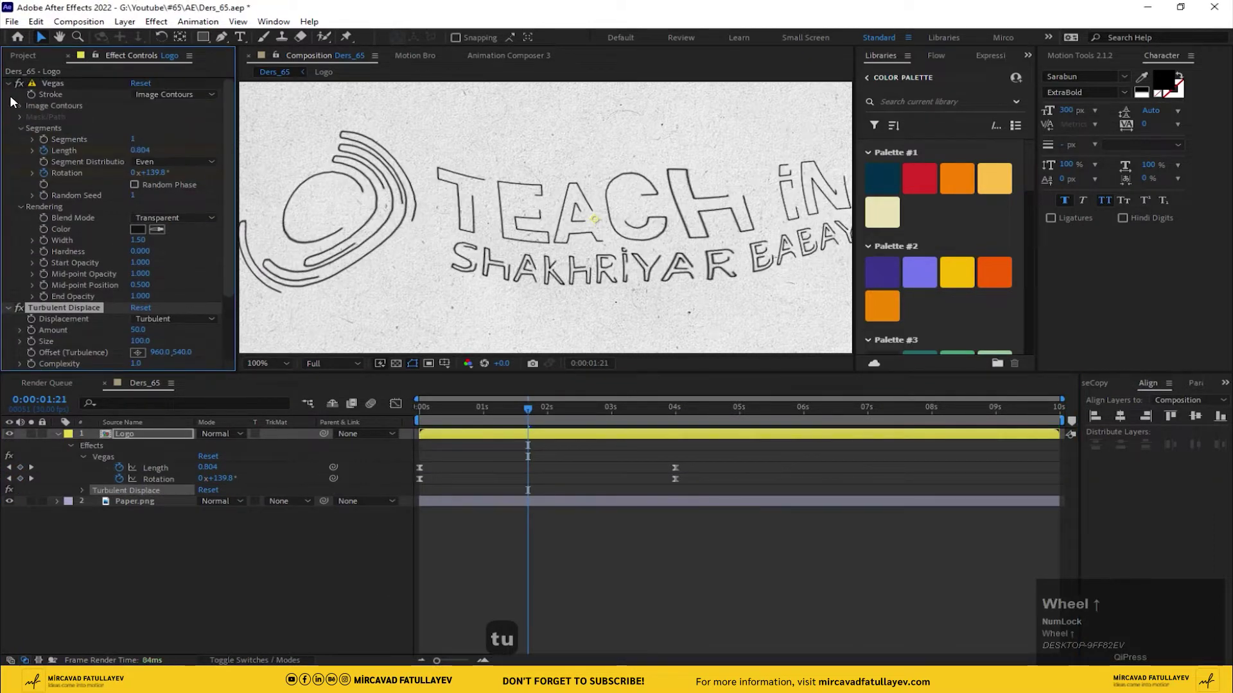
{"action": "left_click", "coordinate": [6, 88]}
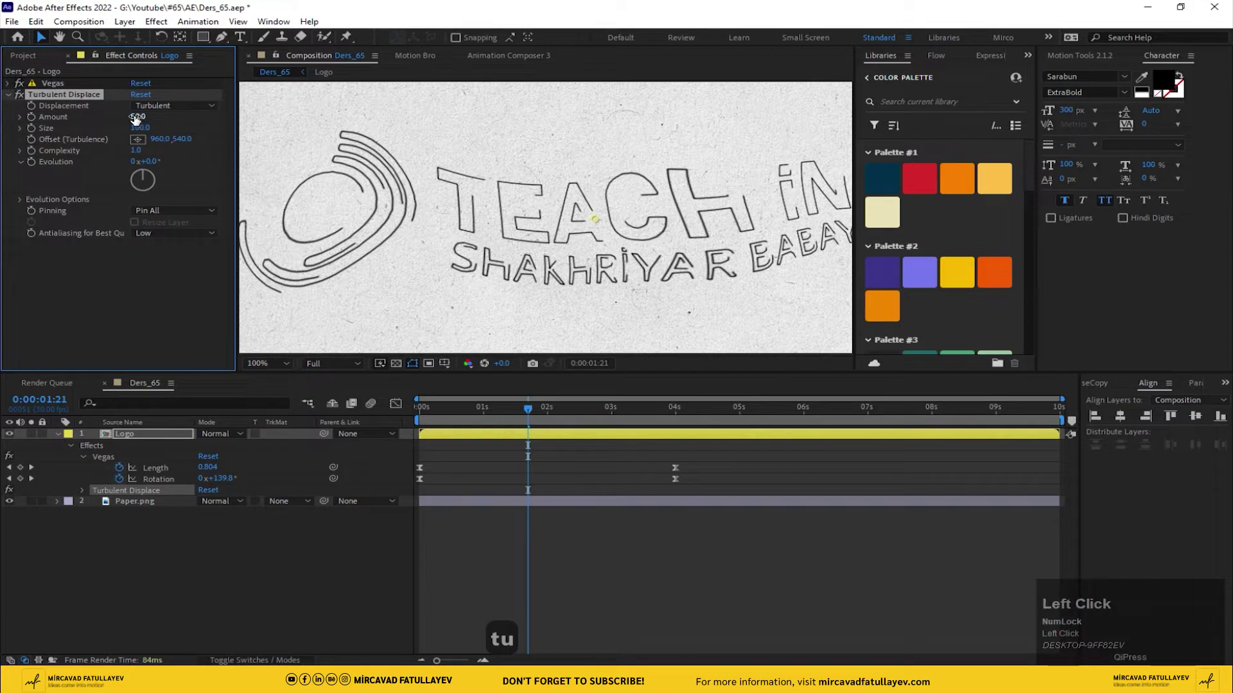
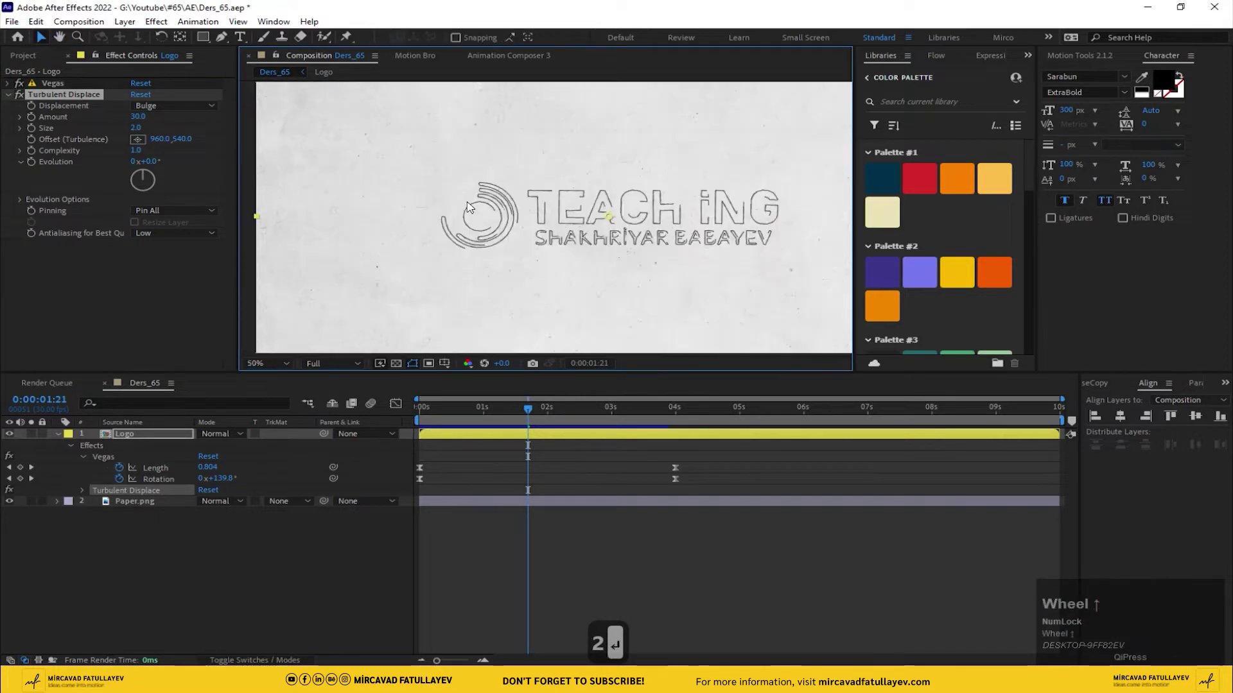
- Set the displacement to Bulge, amount 30, size 2 and play back the roughened outline
{"action": "left_click", "coordinate": [537, 415]}
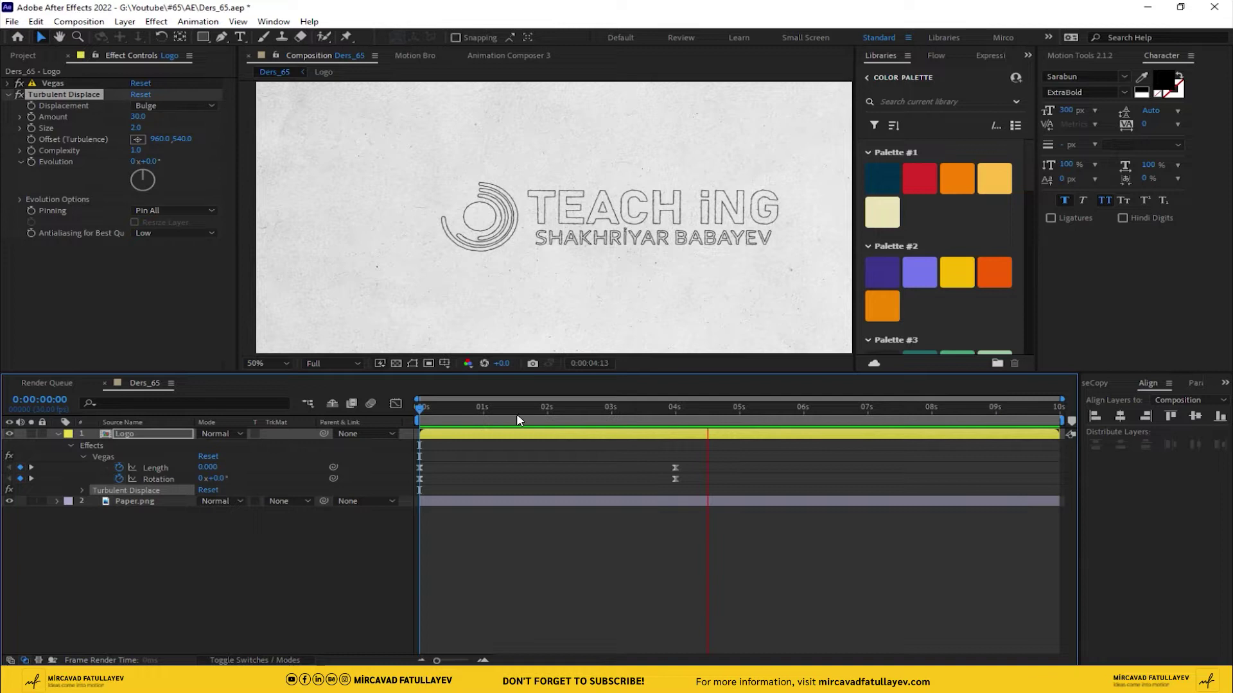
{"action": "left_click", "coordinate": [518, 418]}
{"action": "key", "text": "space"}
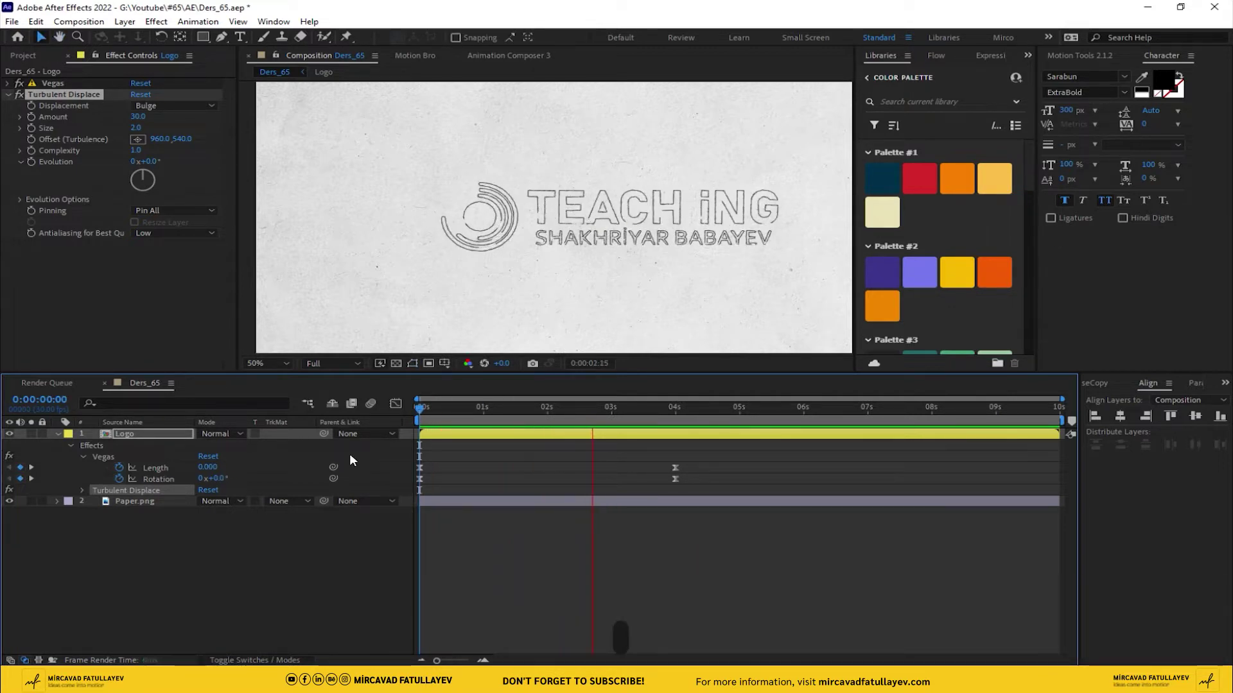
{"action": "key", "text": "space"}
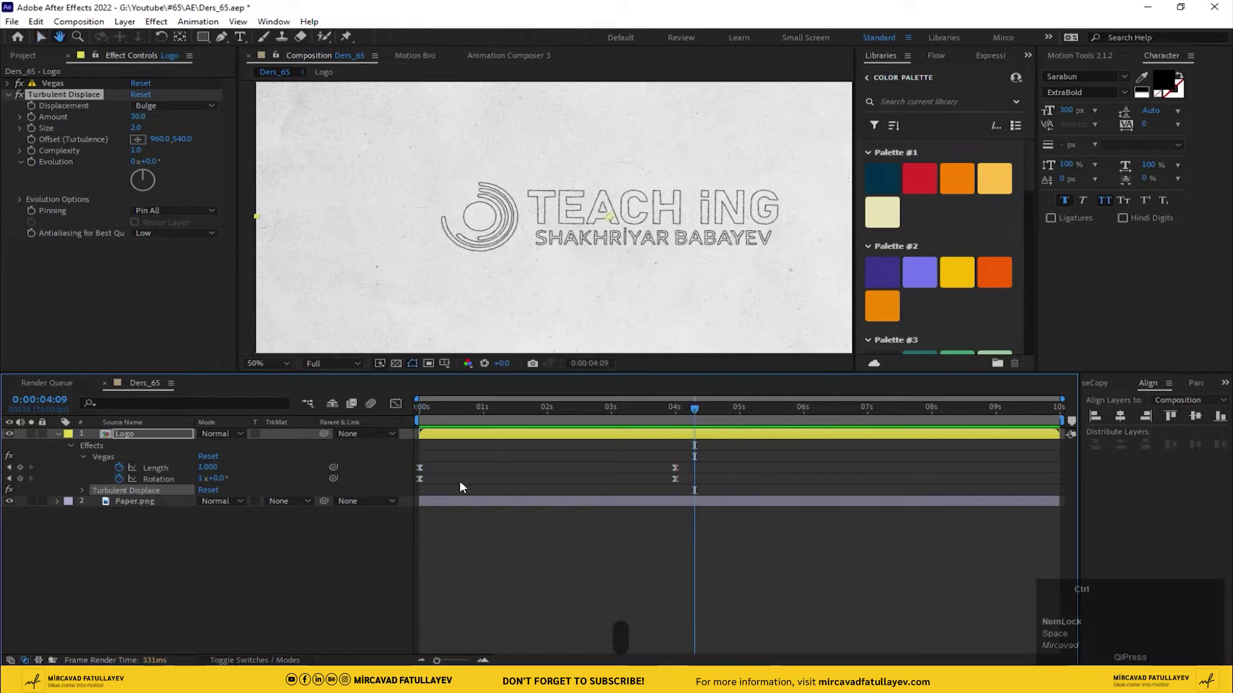
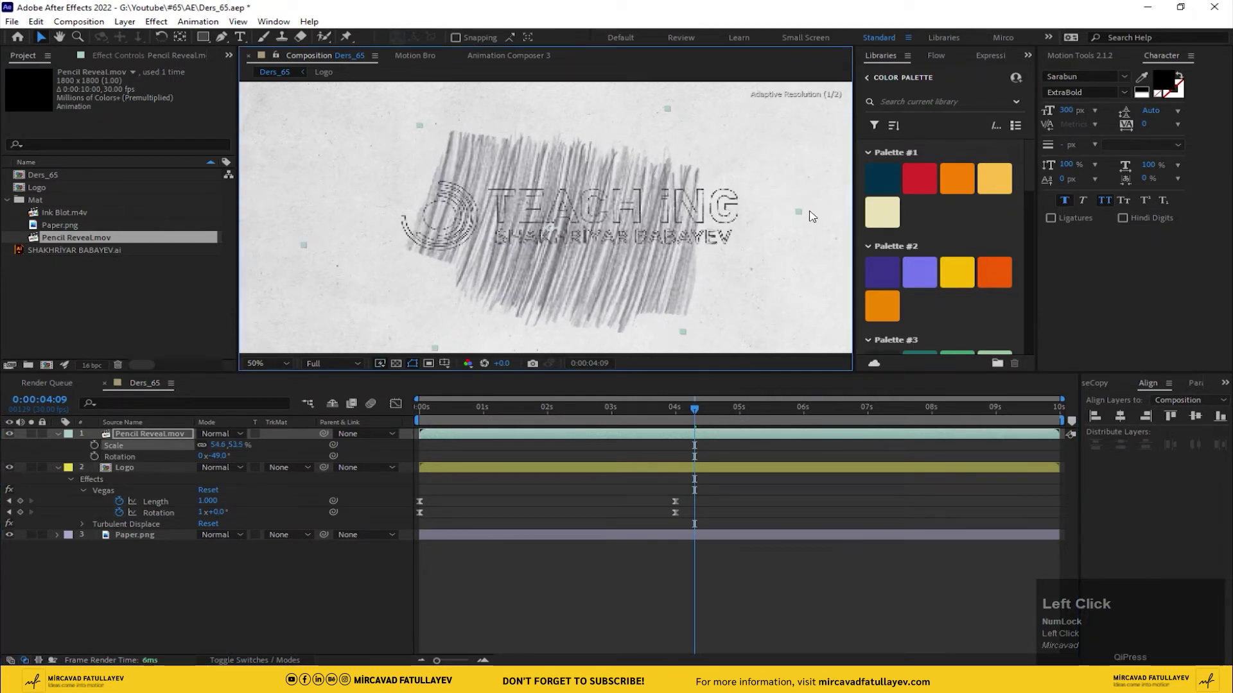
- Undo the last change and stretch the Pencil Reveal scribble wider across the logo
{"action": "key", "text": "ctrl+z"}
{"action": "left_click_drag", "start_coordinate": [205, 448], "coordinate": [223, 461]}
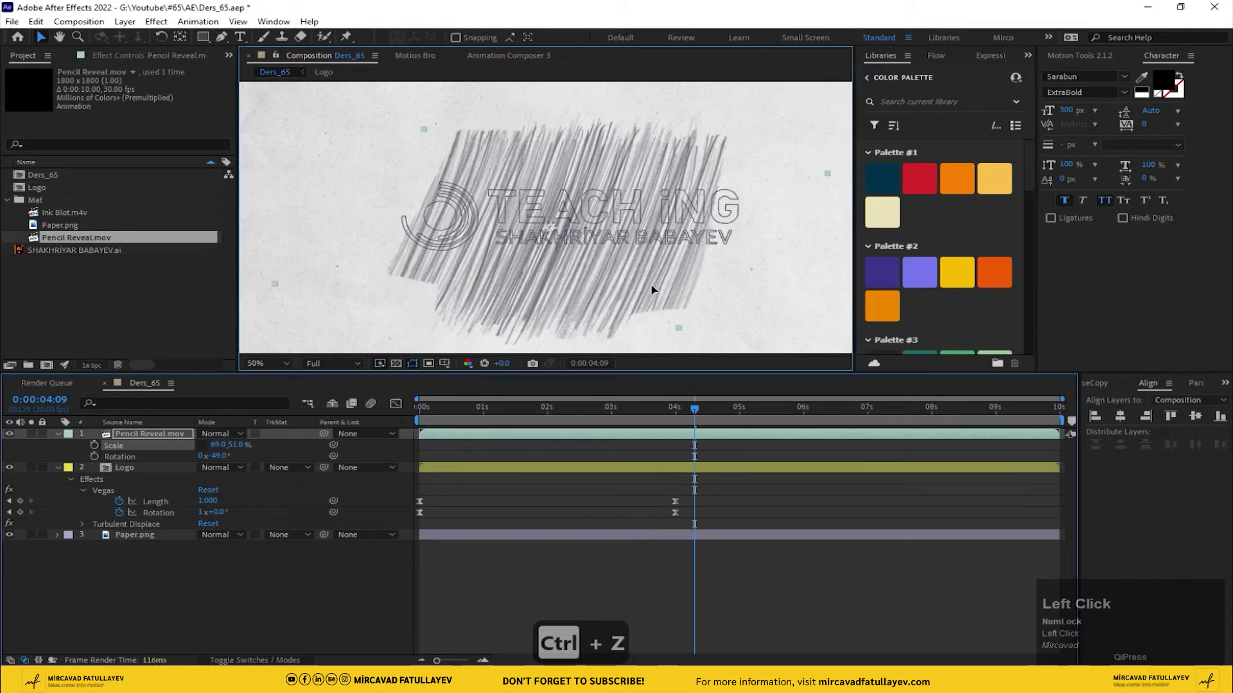
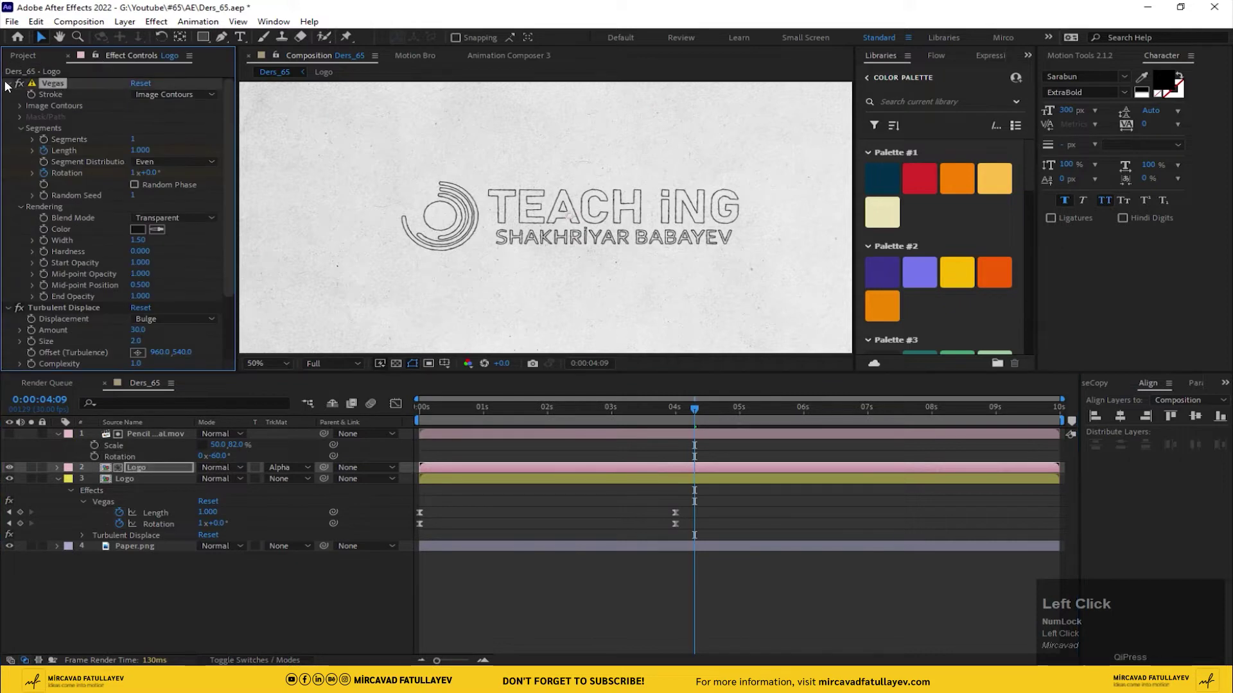
- Collapse the logo's effects, return to the start, save and preview the scribble reveal
{"action": "left_click", "coordinate": [66, 99]}
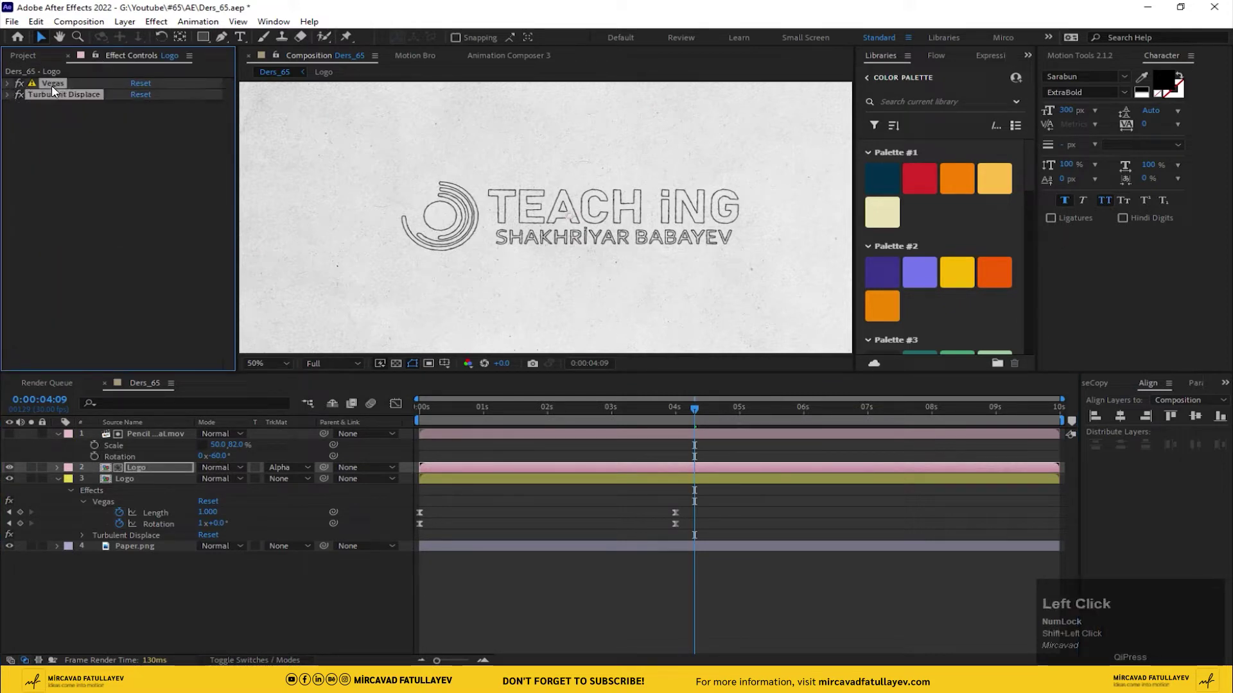
{"action": "key", "text": "Delete"}
{"action": "left_click_drag", "start_coordinate": [698, 413], "coordinate": [209, 446]}
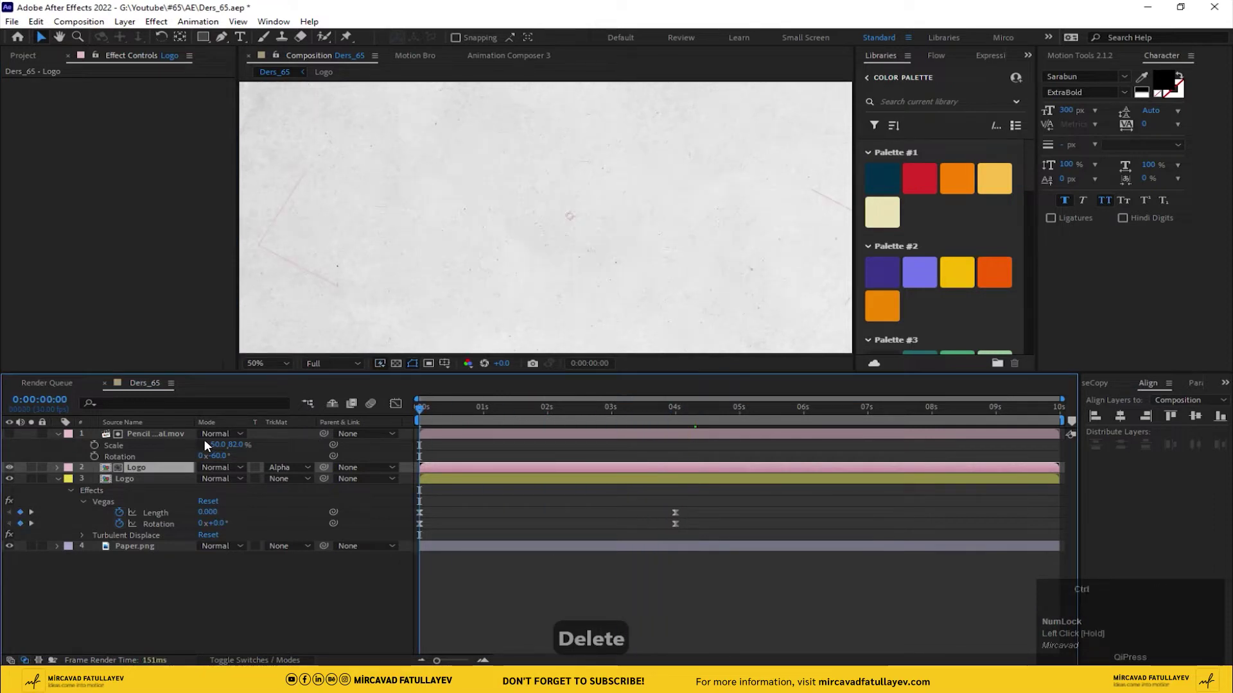
{"action": "key", "text": "ctrl+s"}
{"action": "key", "text": "space"}
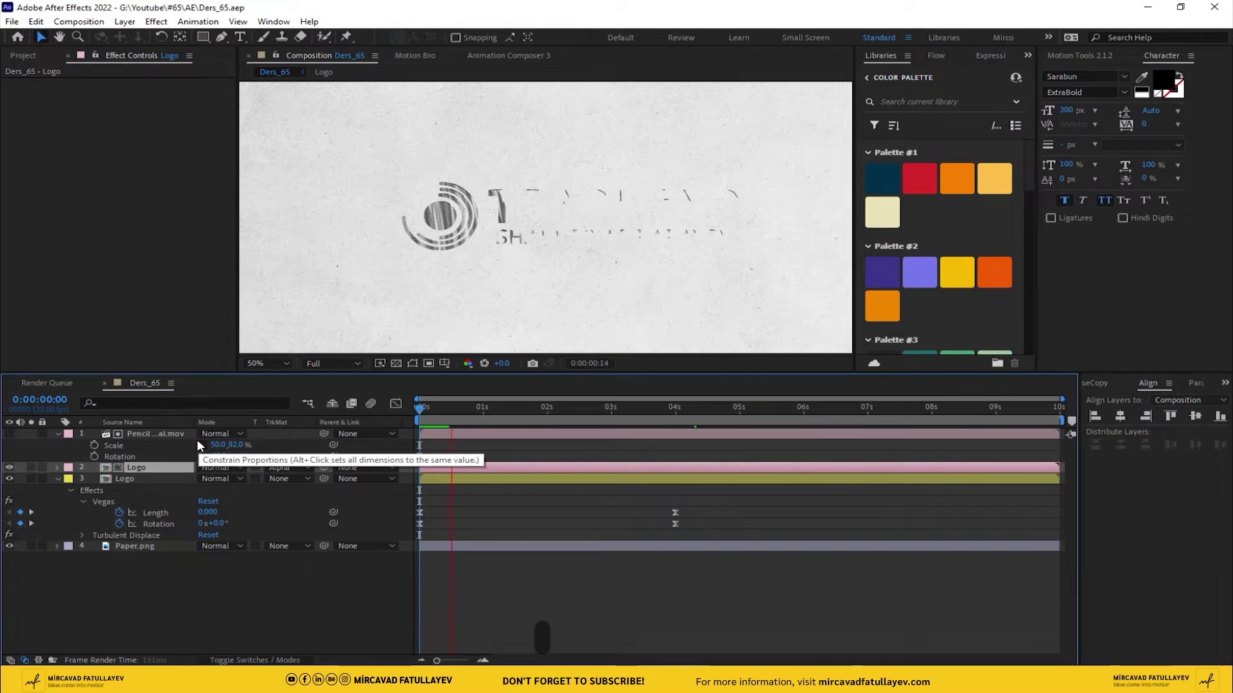
- Shift the Pencil Reveal clip to start at 2 seconds and preview the timing
{"action": "left_click_drag", "start_coordinate": [609, 412], "coordinate": [556, 413]}
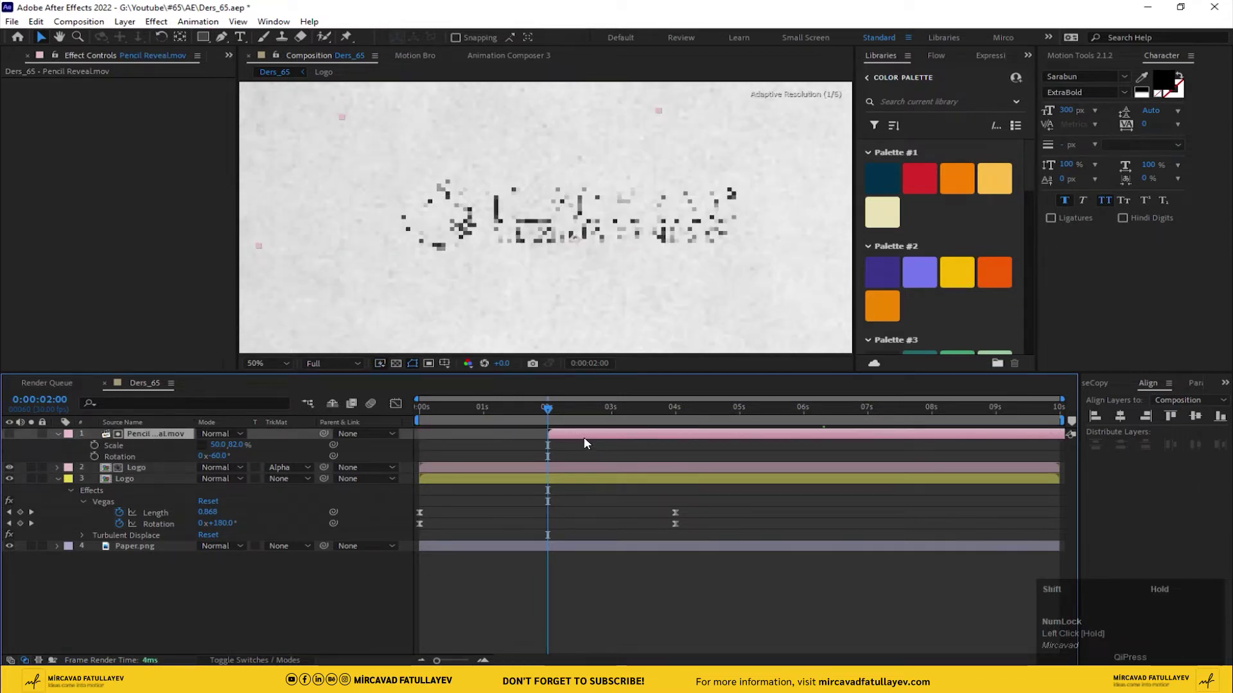
{"action": "left_click", "coordinate": [556, 413]}
{"action": "key", "text": "space"}
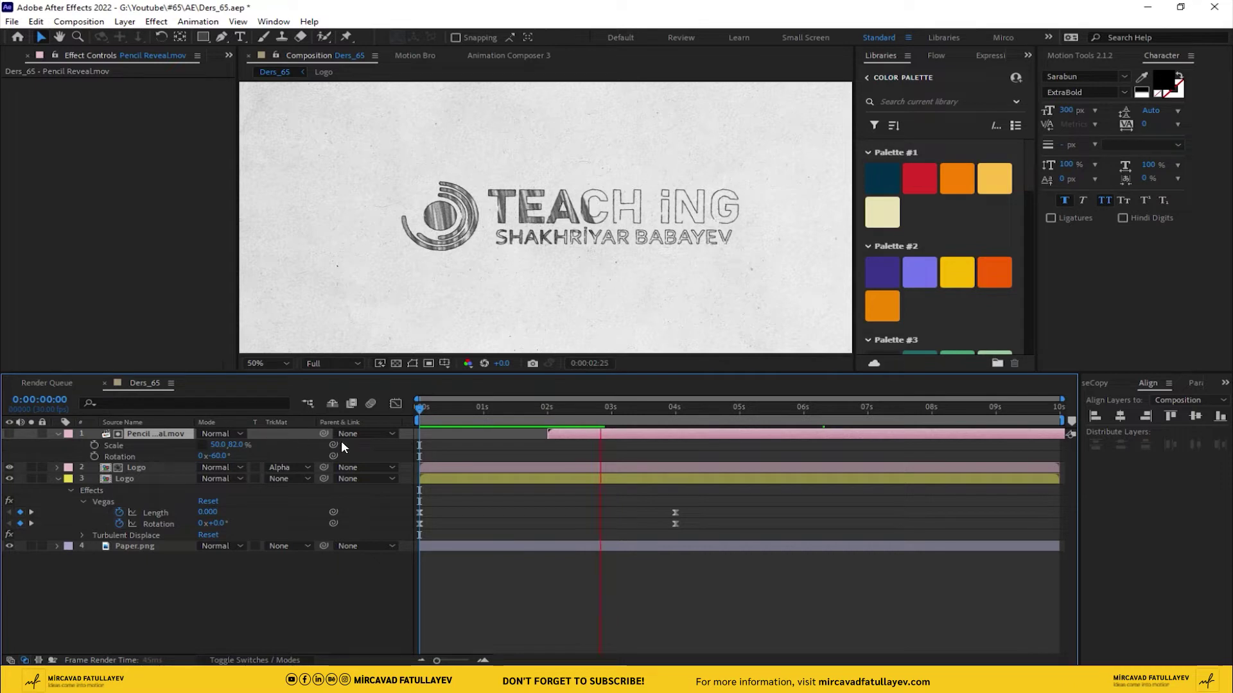
{"action": "left_click", "coordinate": [552, 414]}
{"action": "key", "text": "space"}
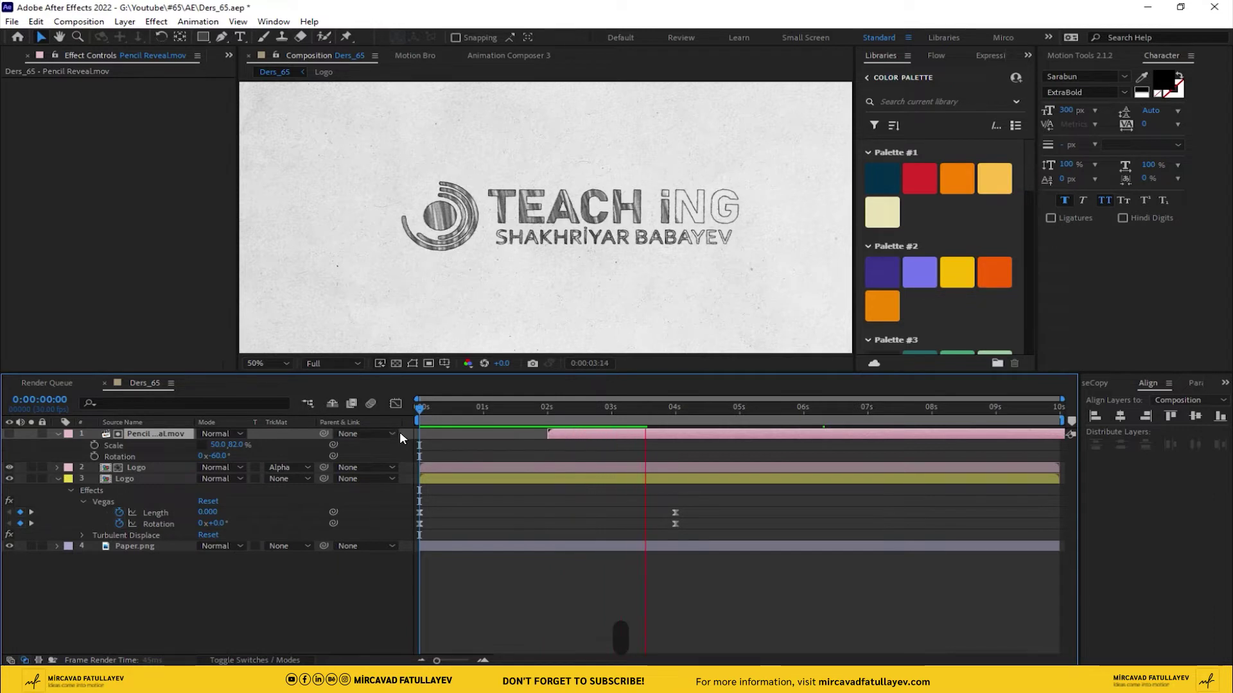
{"action": "key", "text": "space"}
- At the fully drawn moment, set the matted Logo copy's Opacity to 30%
{"action": "left_click_drag", "start_coordinate": [602, 417], "coordinate": [156, 474]}
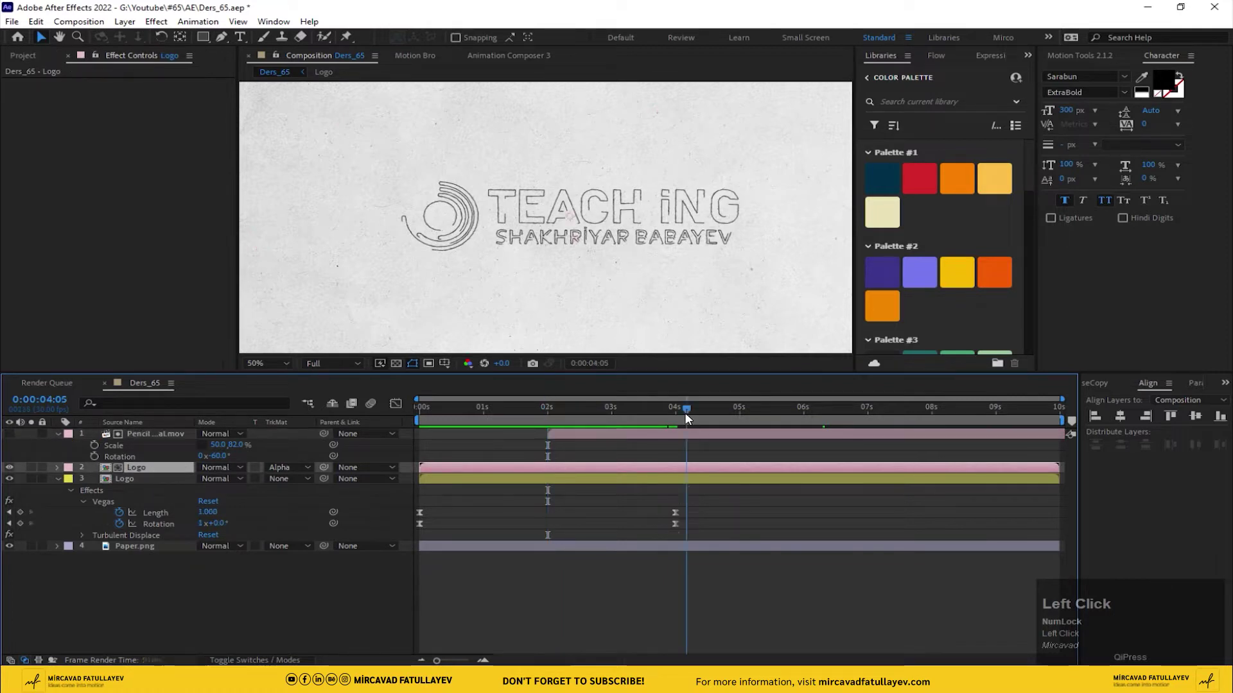
{"action": "key", "text": "t"}
{"action": "left_click", "coordinate": [212, 481]}
{"action": "type", "text": "50"}
{"action": "key", "text": "Return"}
{"action": "left_click", "coordinate": [211, 483]}
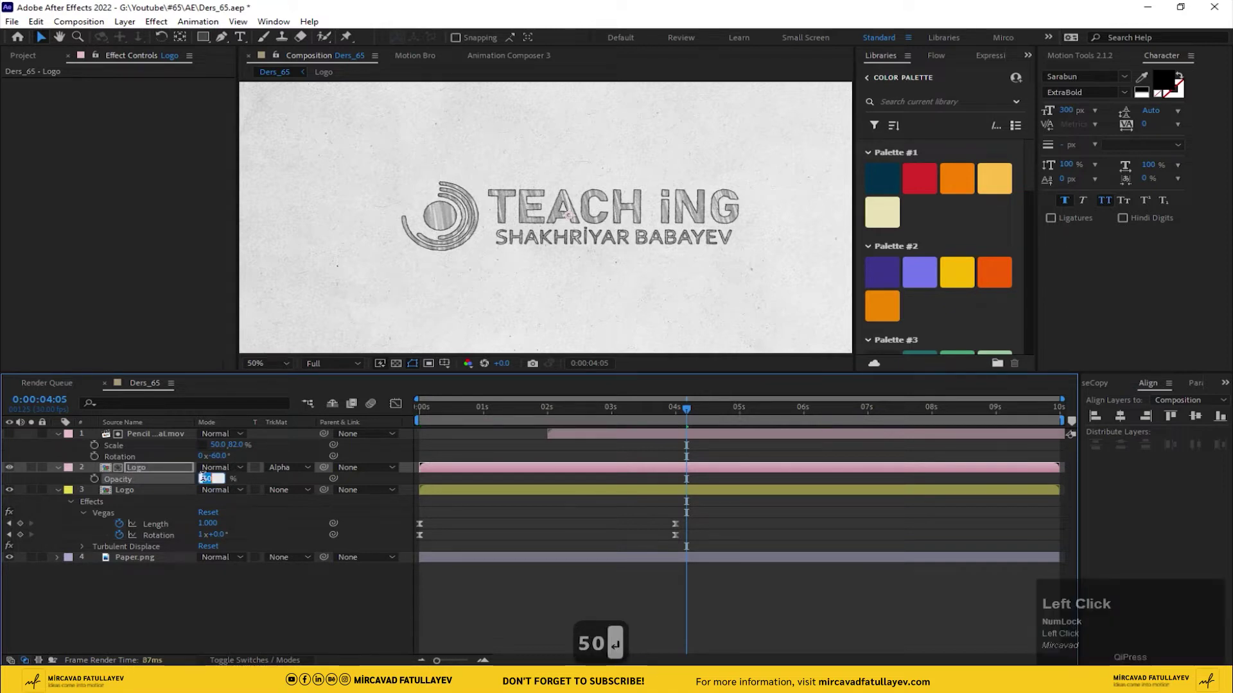
{"action": "type", "text": "0"}
{"action": "key", "text": "Return"}
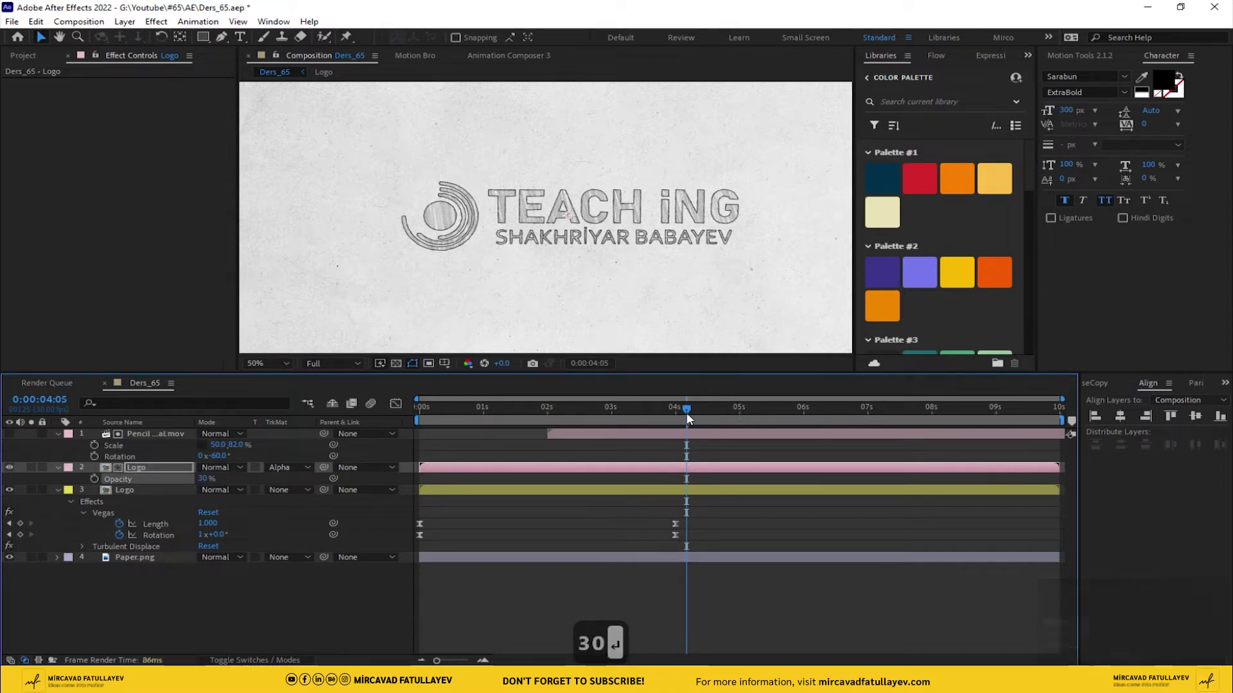
- Preview the faint pencil shading and save the project
{"action": "left_click", "coordinate": [564, 432]}
{"action": "left_click", "coordinate": [525, 433]}
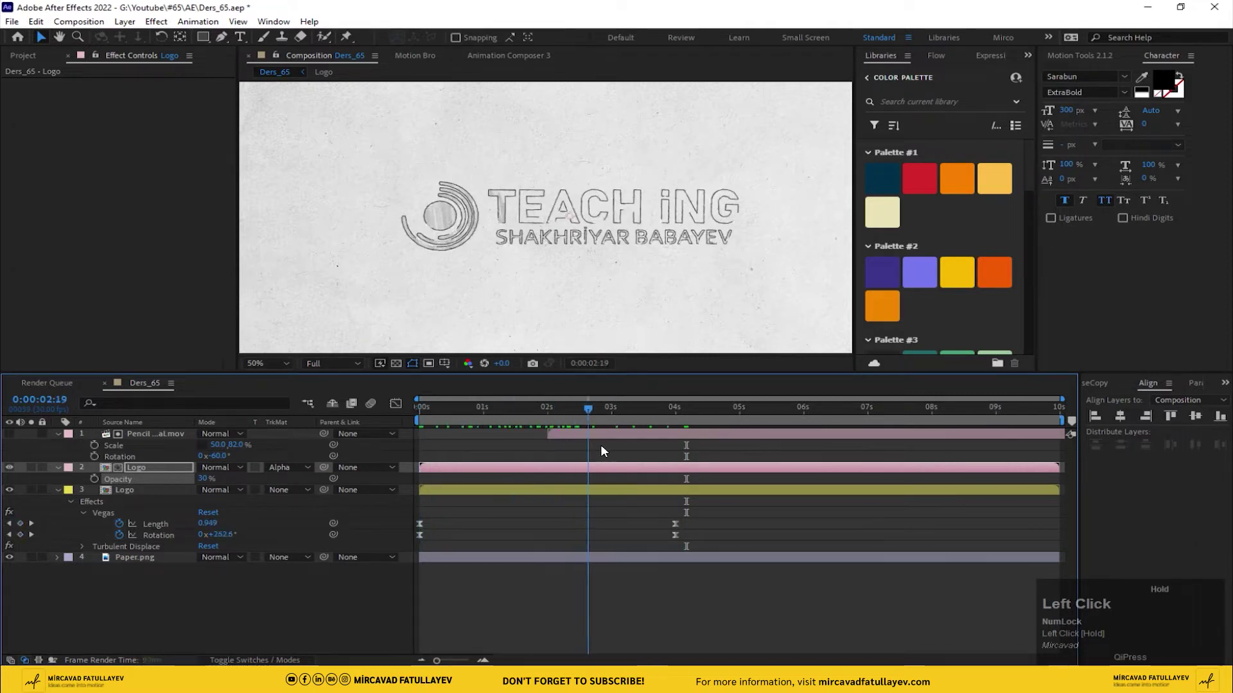
{"action": "key", "text": "ctrl+s"}
- Place Ink Blot.m4v at the top of the timeline and search Effects for Invert
{"action": "left_click_drag", "start_coordinate": [142, 472], "coordinate": [644, 443]}
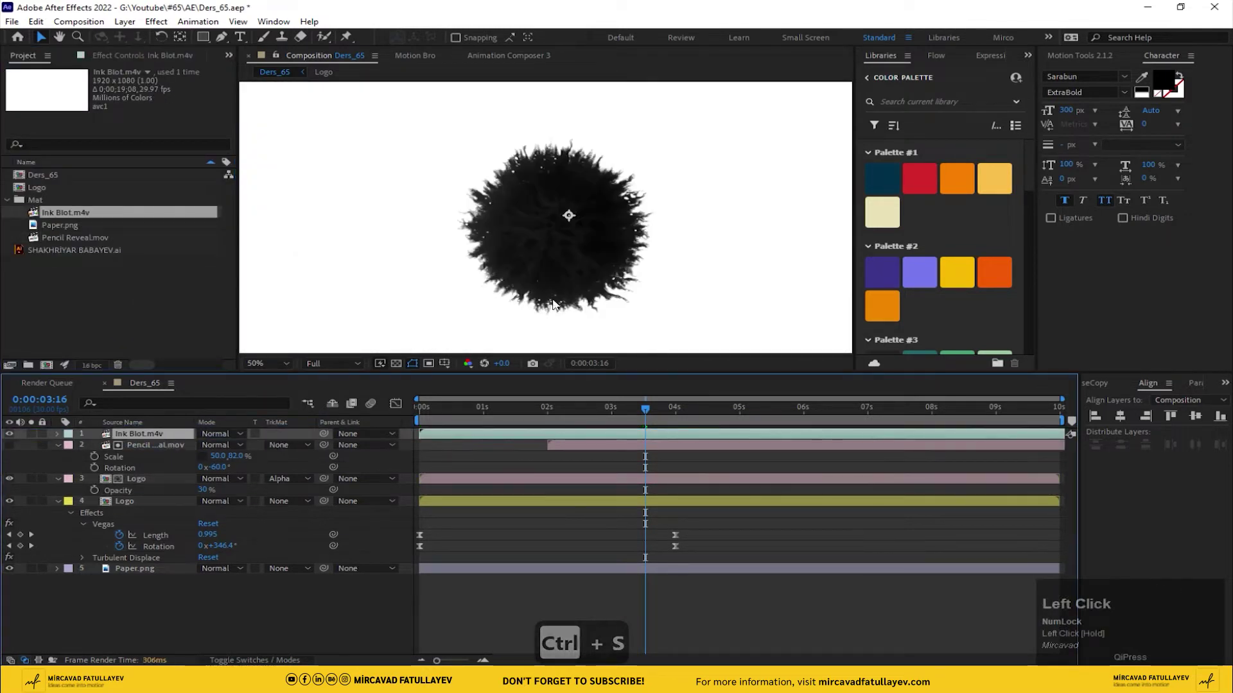
{"action": "left_click", "coordinate": [644, 443]}
{"action": "key", "text": "ctrl+space"}
{"action": "key", "text": "i"}
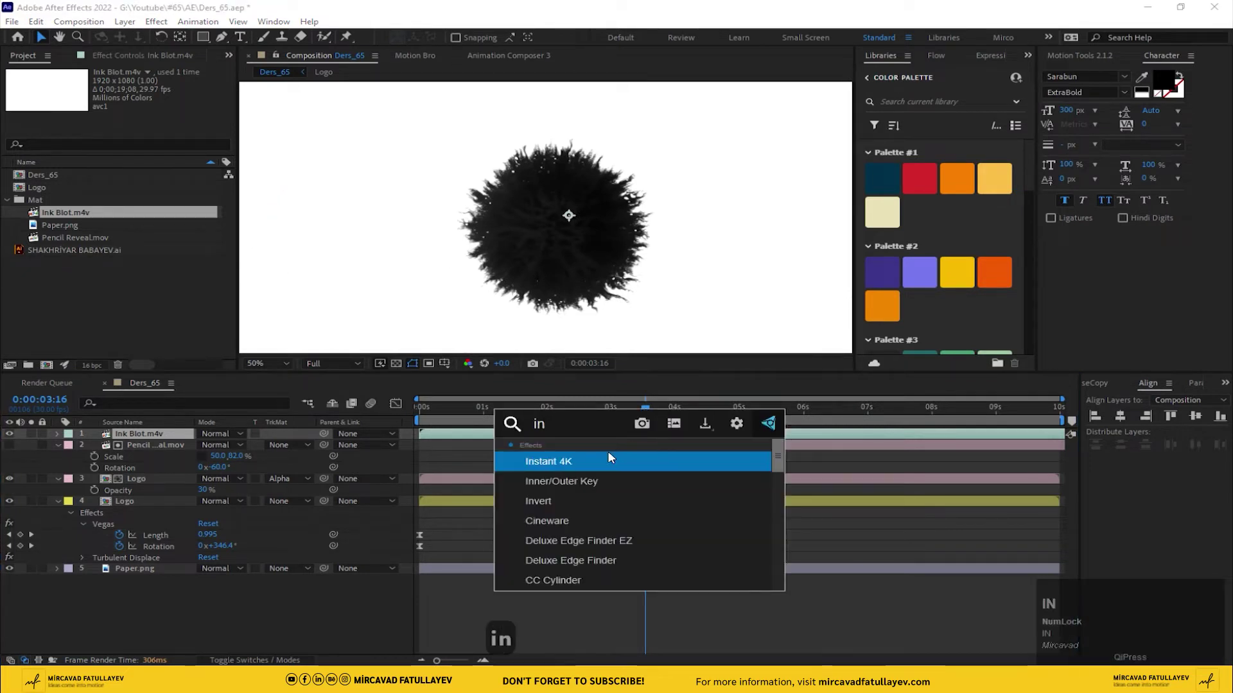
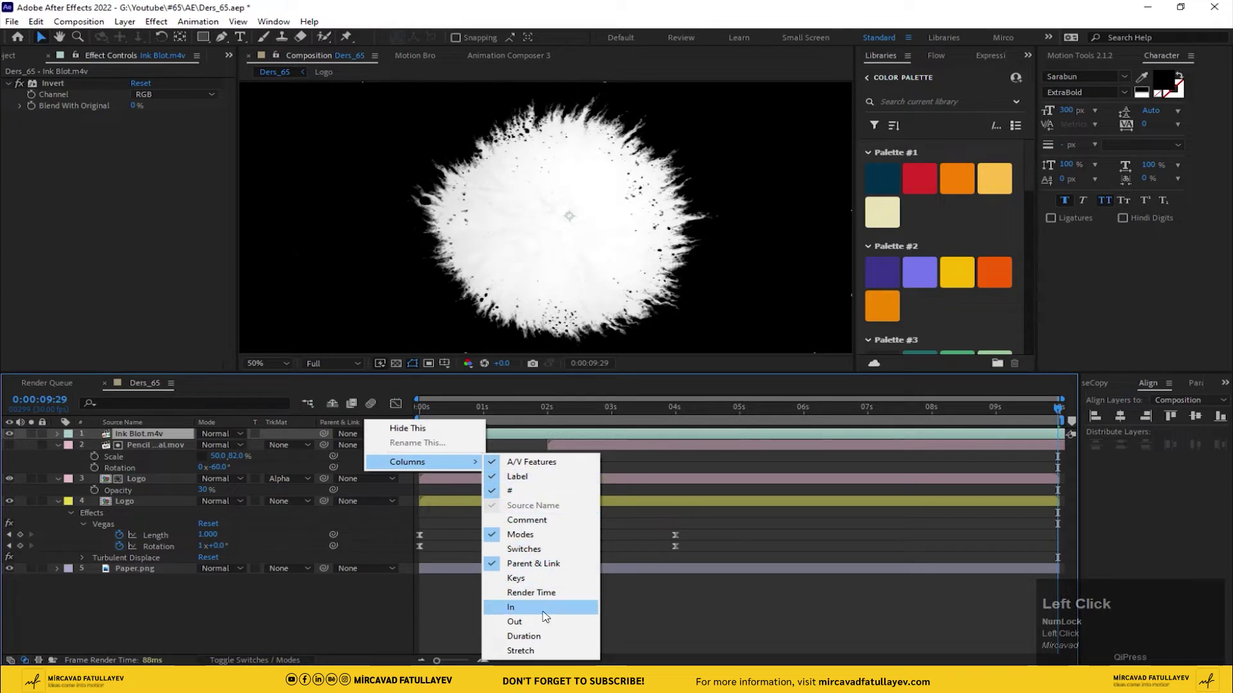
- Set Ink Blot.m4v Stretch to 50% and slide the clip to start at 4 seconds
{"action": "left_click", "coordinate": [544, 652]}
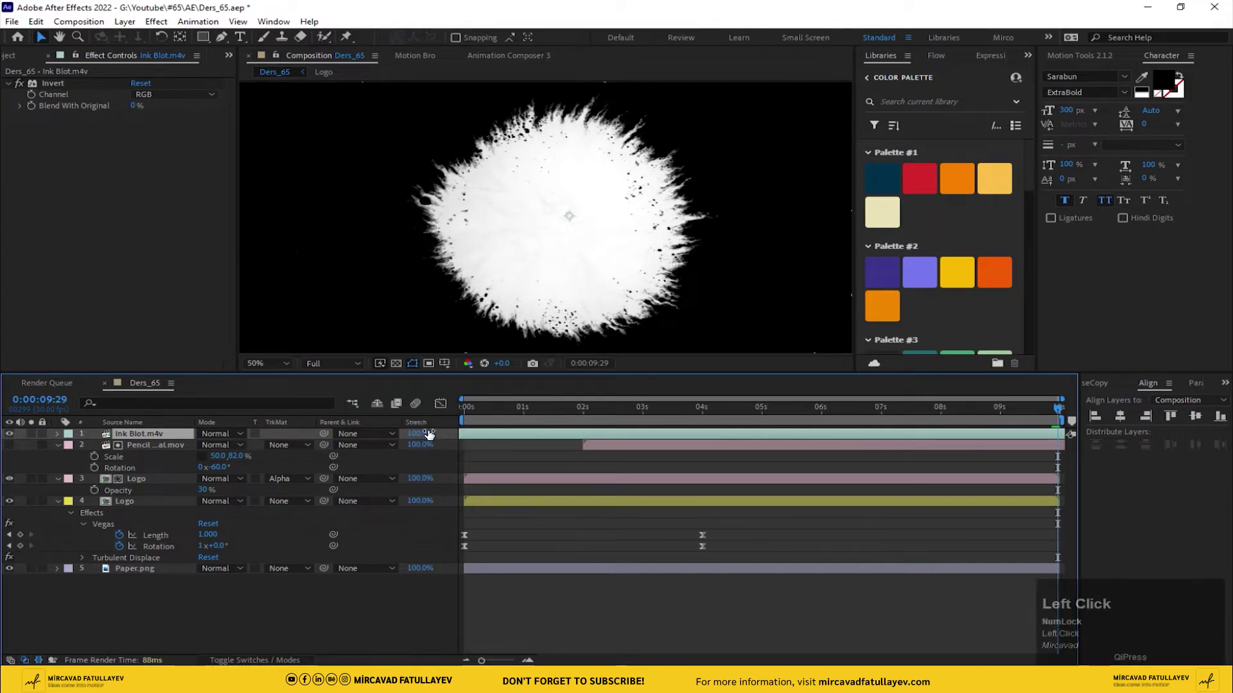
{"action": "type", "text": "50"}
{"action": "key", "text": "Return"}
{"action": "left_click_drag", "start_coordinate": [502, 441], "coordinate": [419, 437]}
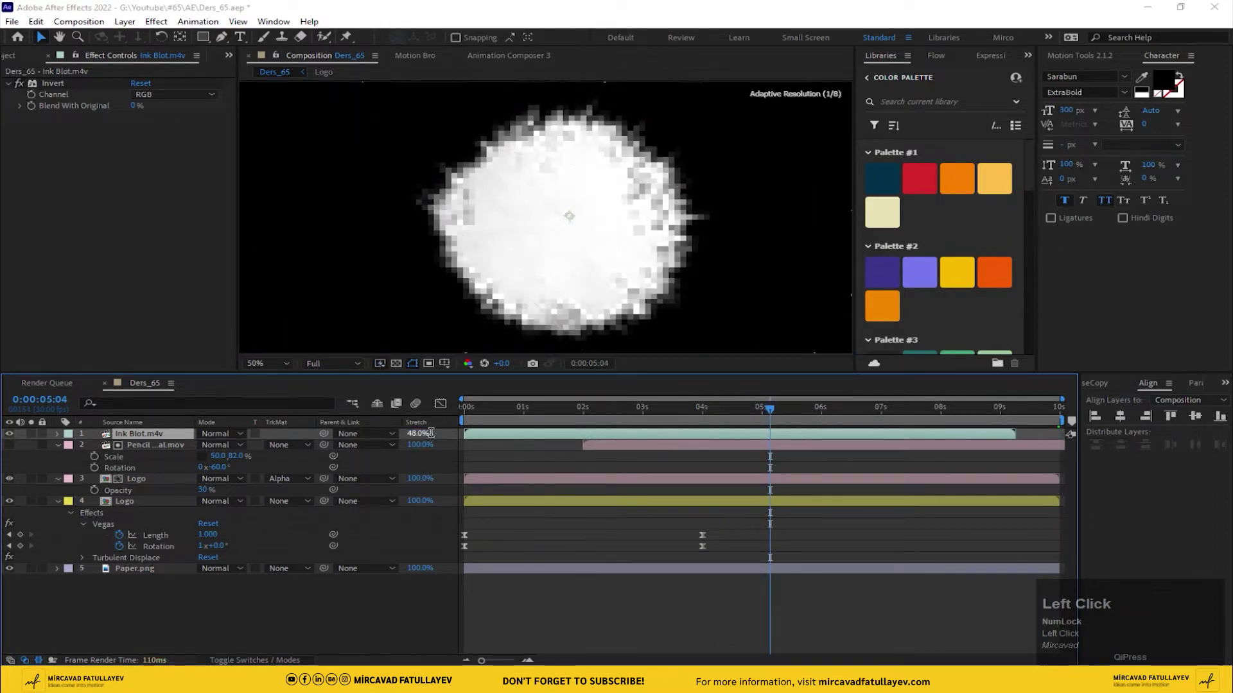
{"action": "type", "text": "52"}
{"action": "key", "text": "Return"}
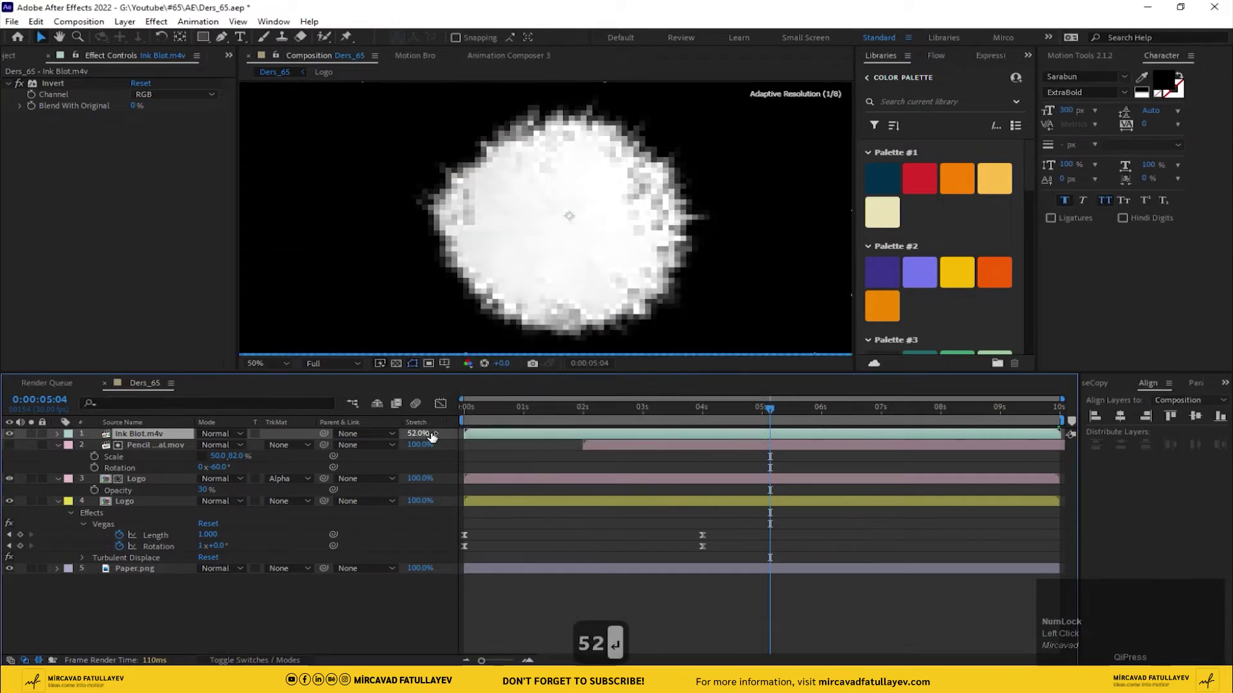
{"action": "left_click_drag", "start_coordinate": [483, 419], "coordinate": [145, 484]}
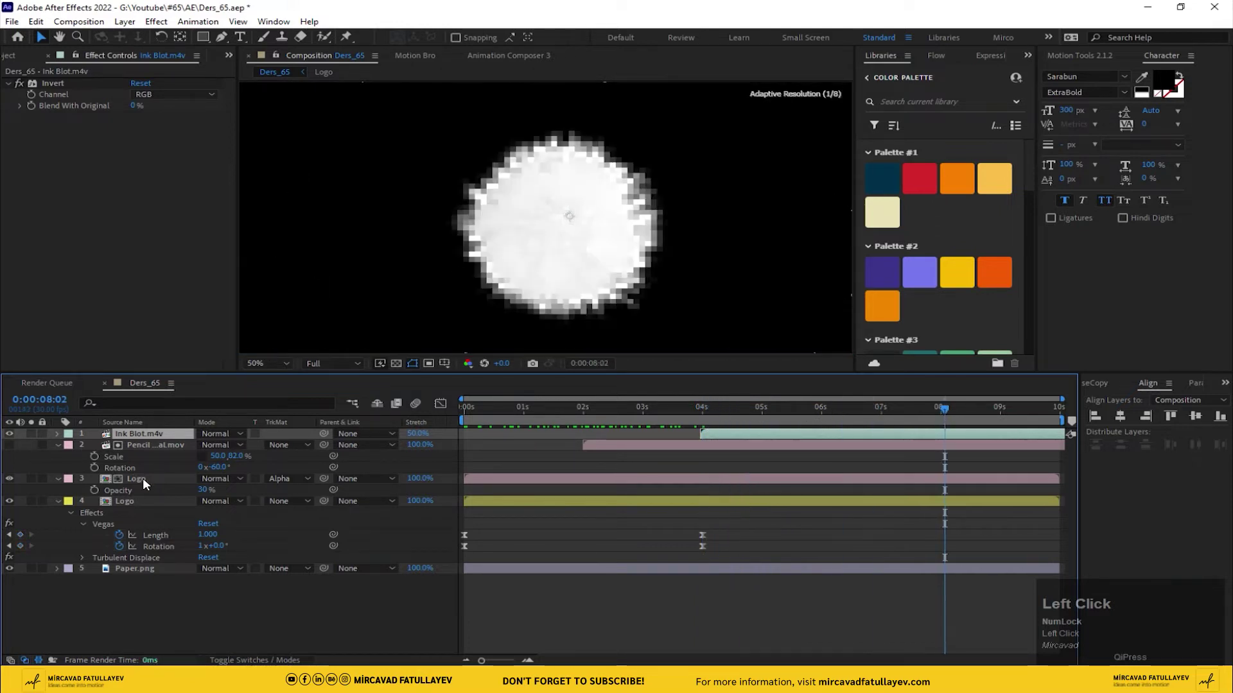
- Duplicate Logo above Pencil, luma-matte it by the Ink Blot, and settle its opacity at 50%
{"action": "key", "text": "ctrl+d"}
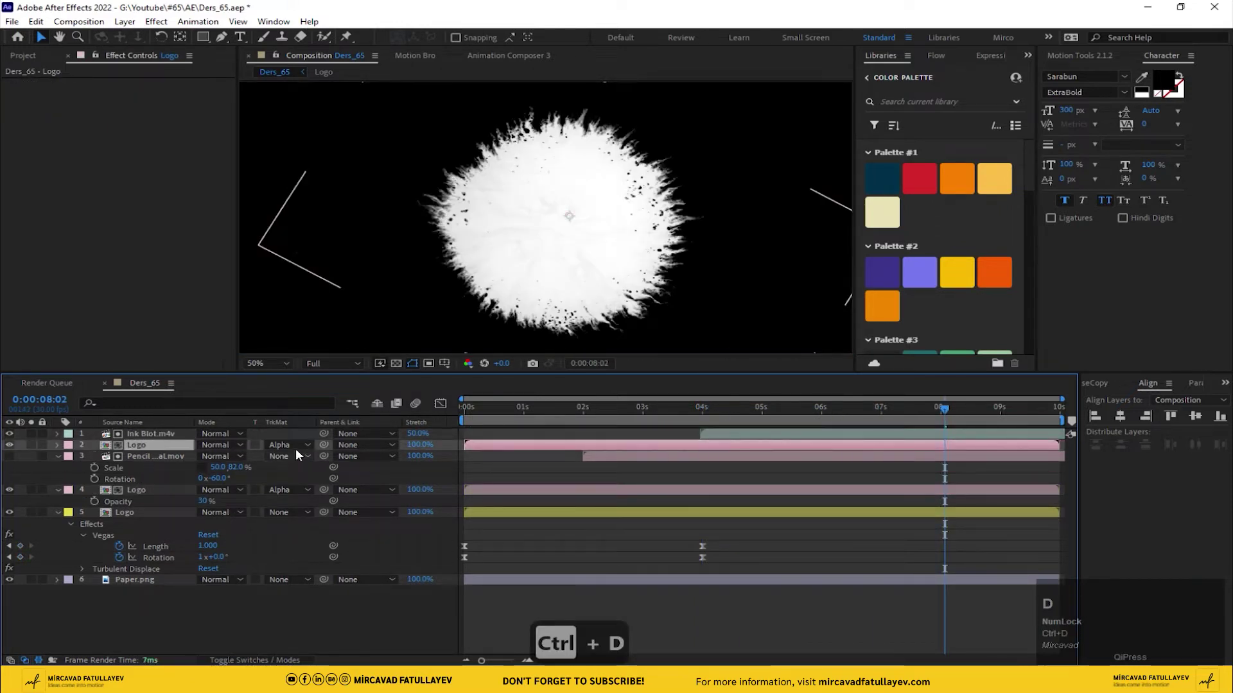
{"action": "left_click", "coordinate": [296, 447]}
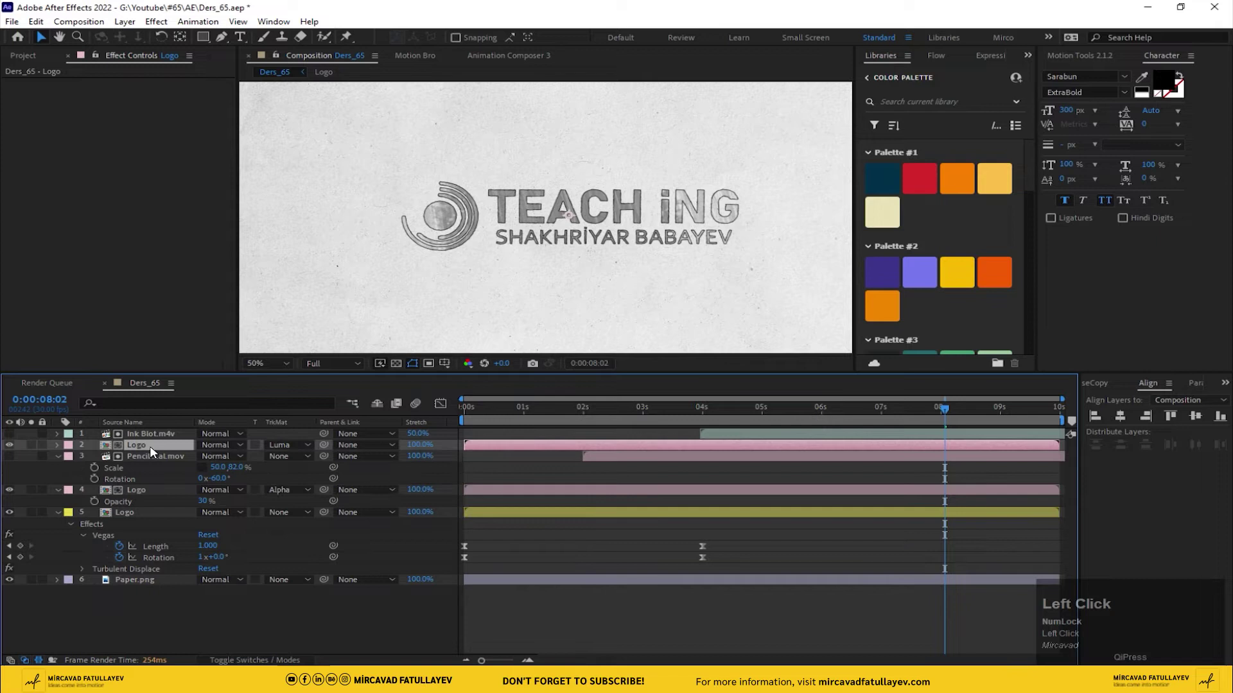
{"action": "key", "text": "t"}
{"action": "left_click", "coordinate": [211, 458]}
{"action": "type", "text": "40"}
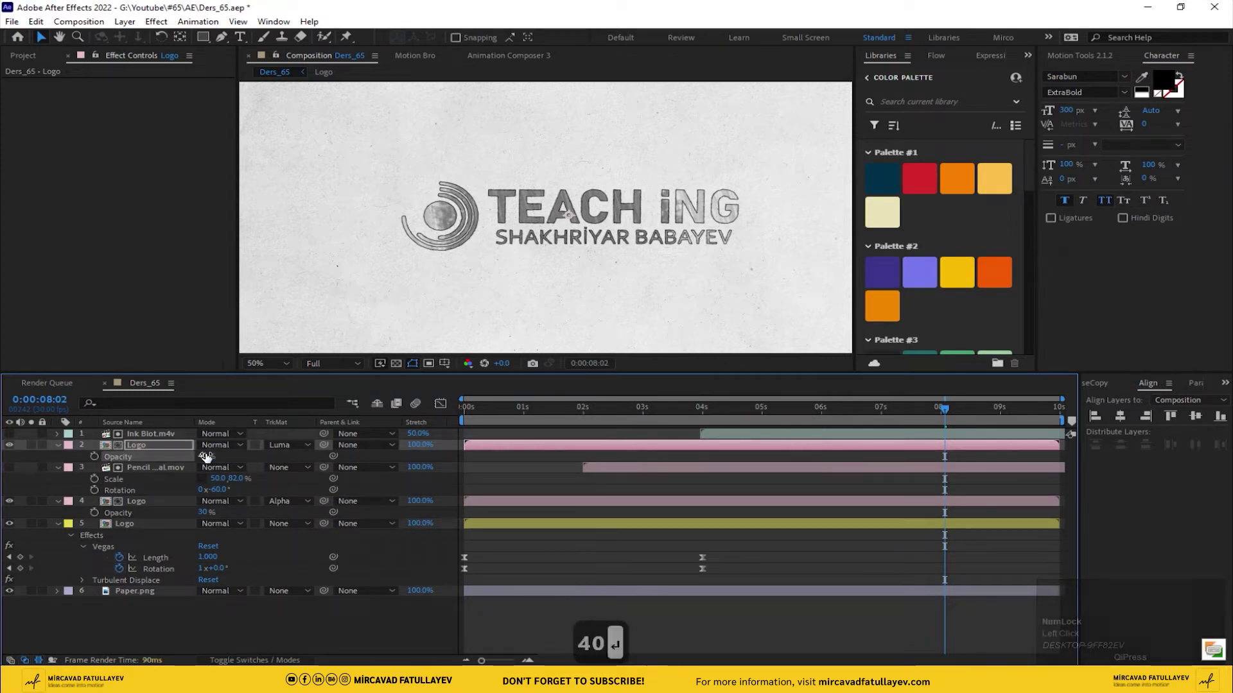
{"action": "left_click", "coordinate": [698, 419]}
{"action": "key", "text": "space"}
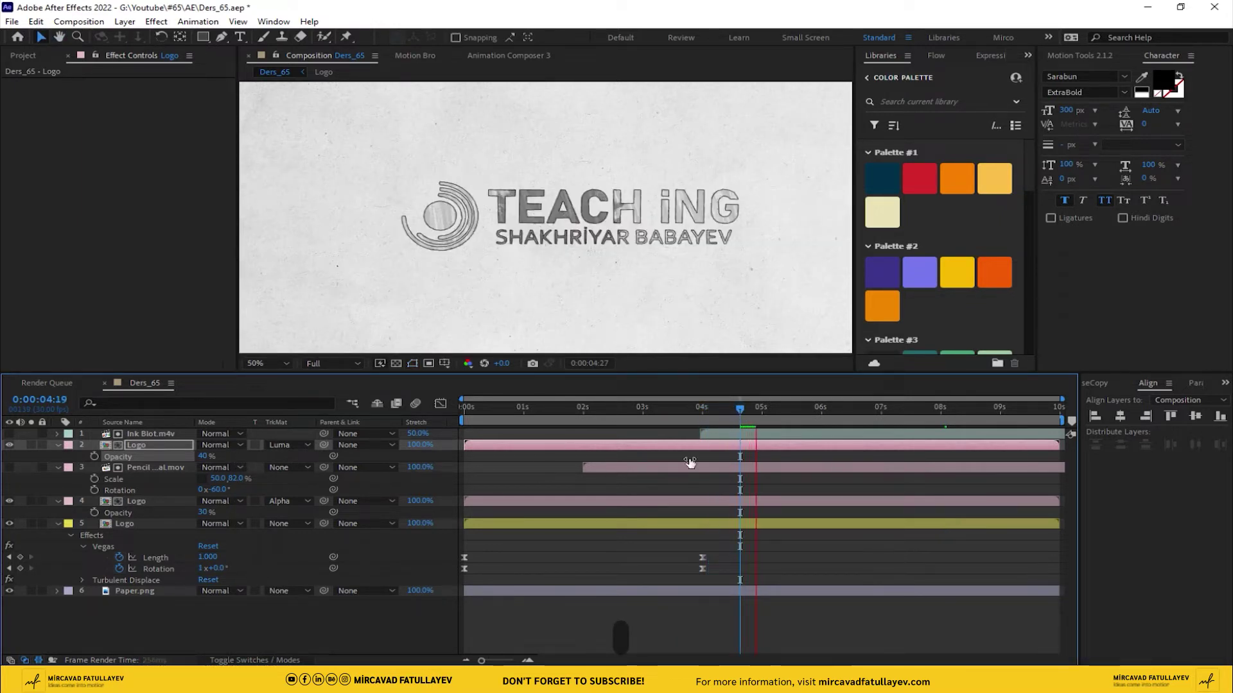
{"action": "left_click_drag", "start_coordinate": [731, 416], "coordinate": [152, 451]}
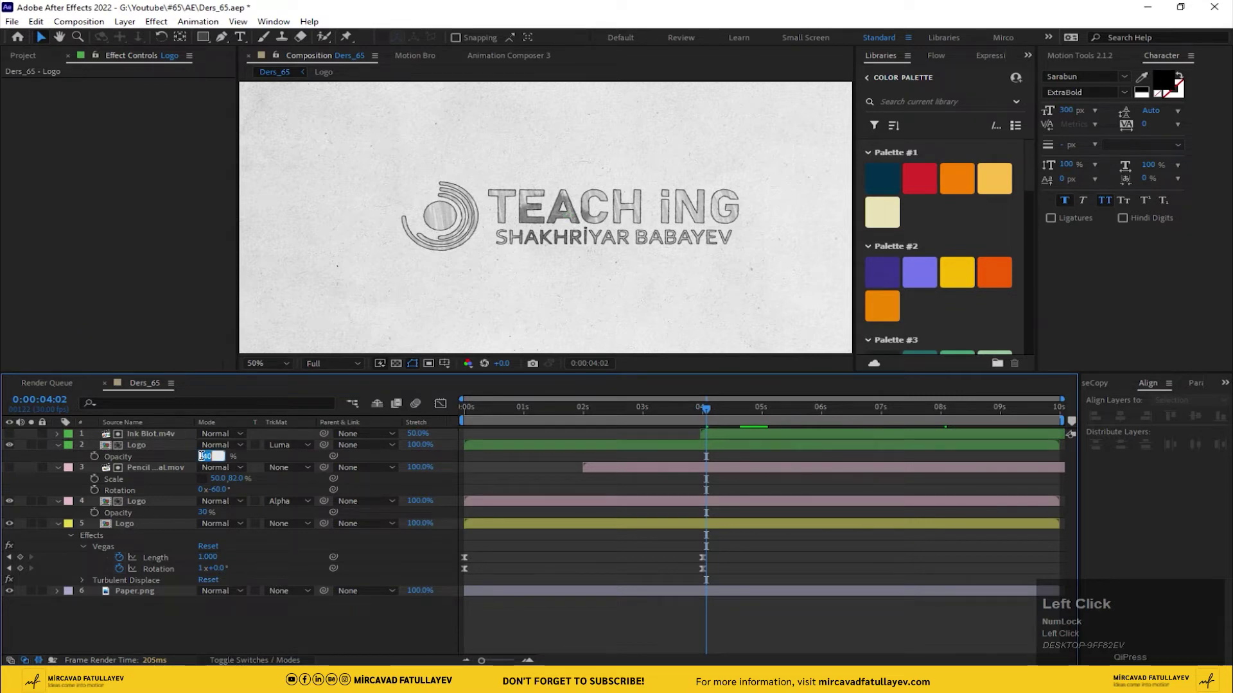
{"action": "type", "text": "50"}
{"action": "key", "text": "Return"}
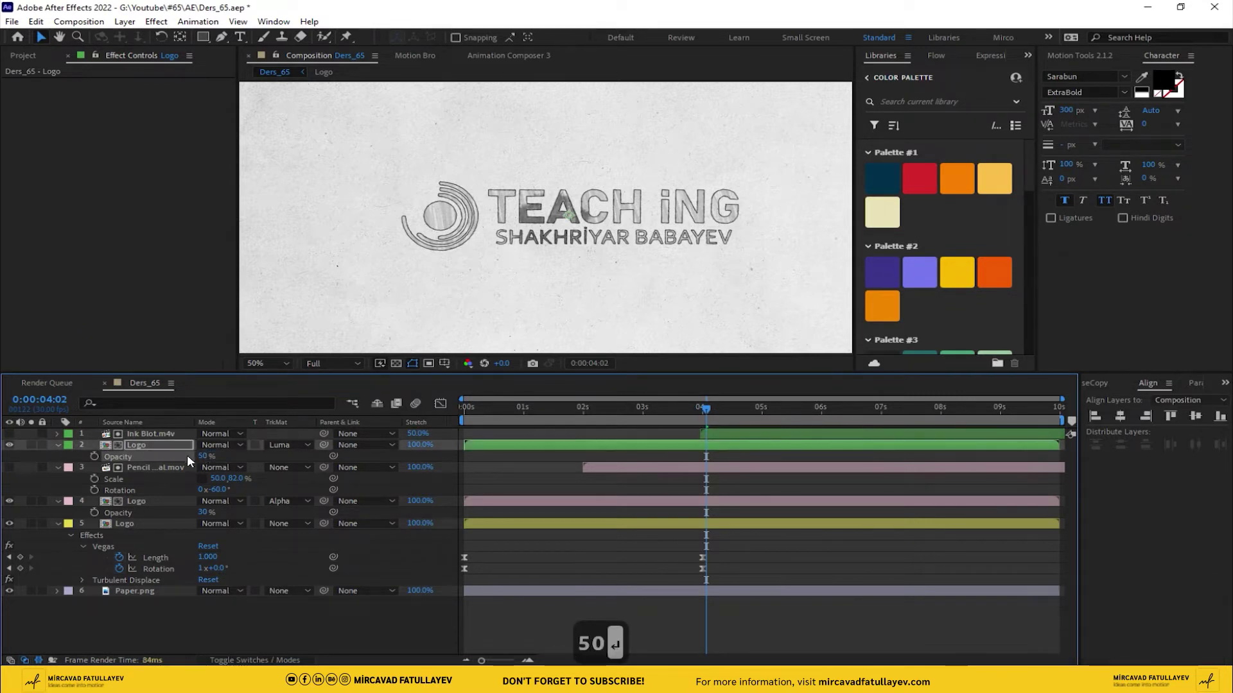
{"action": "left_click", "coordinate": [138, 441]}
- Duplicate the Ink Blot and matted Logo pair, starting the new Ink Blot at 6 seconds
{"action": "key", "text": "ctrl+d"}
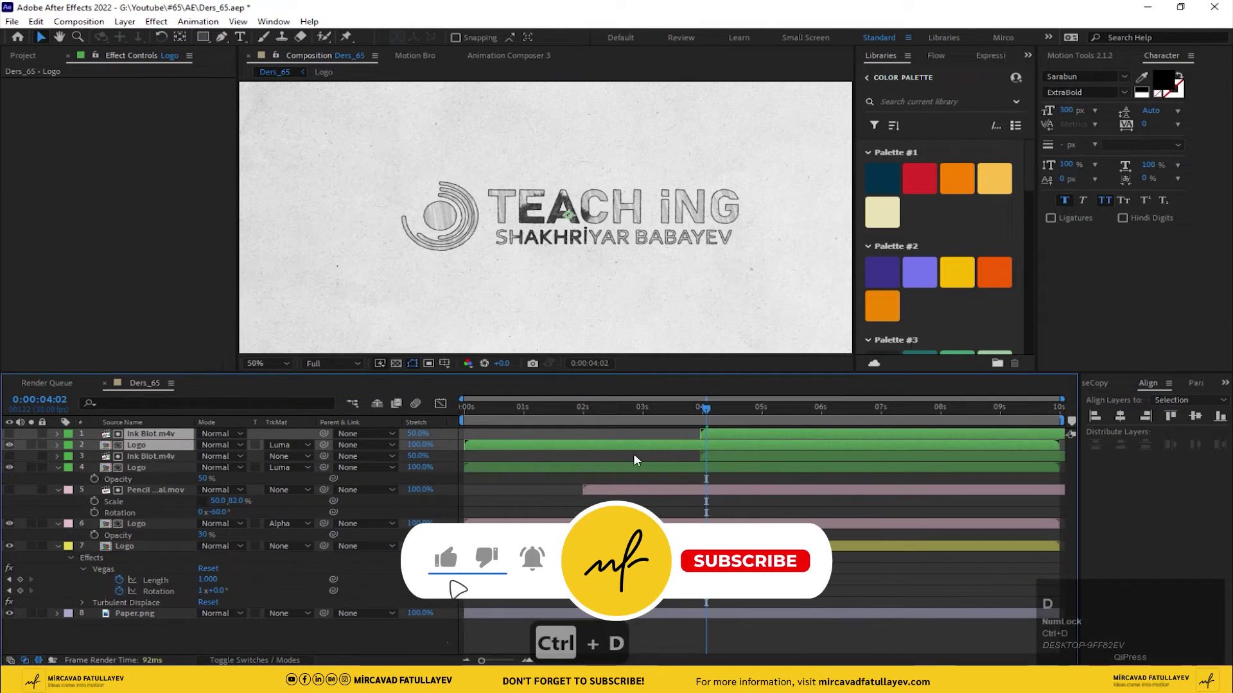
{"action": "left_click", "coordinate": [616, 438]}
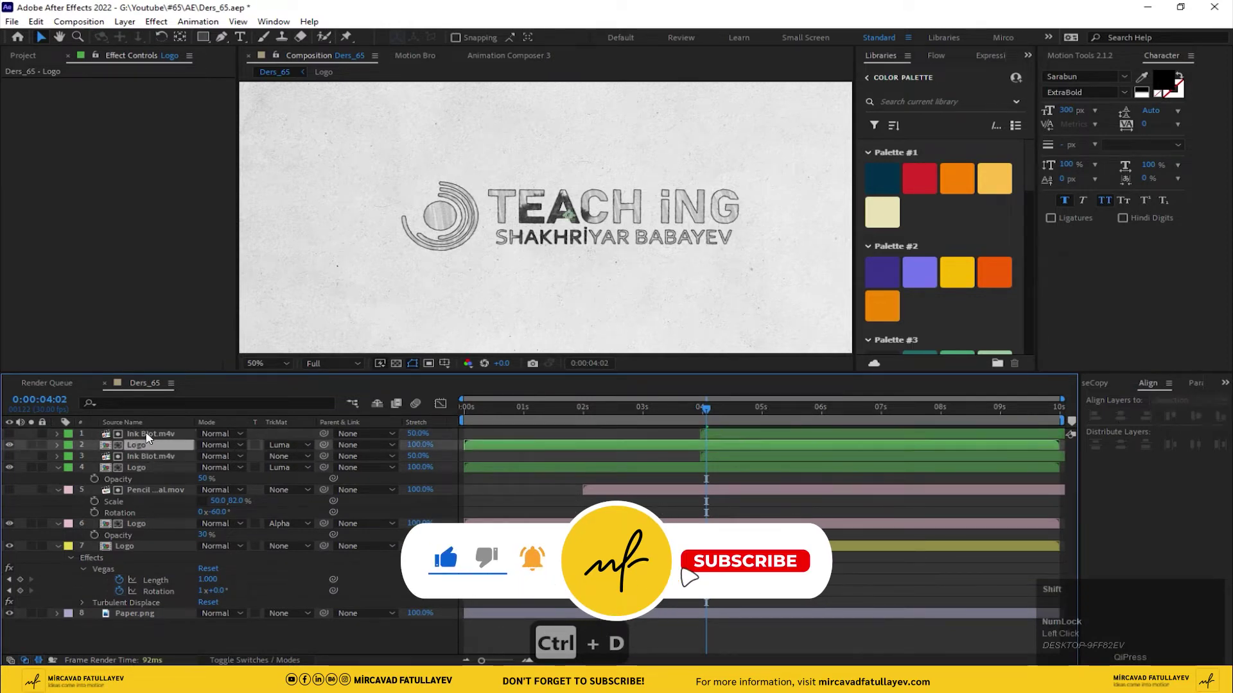
{"action": "left_click_drag", "start_coordinate": [147, 438], "coordinate": [120, 511]}
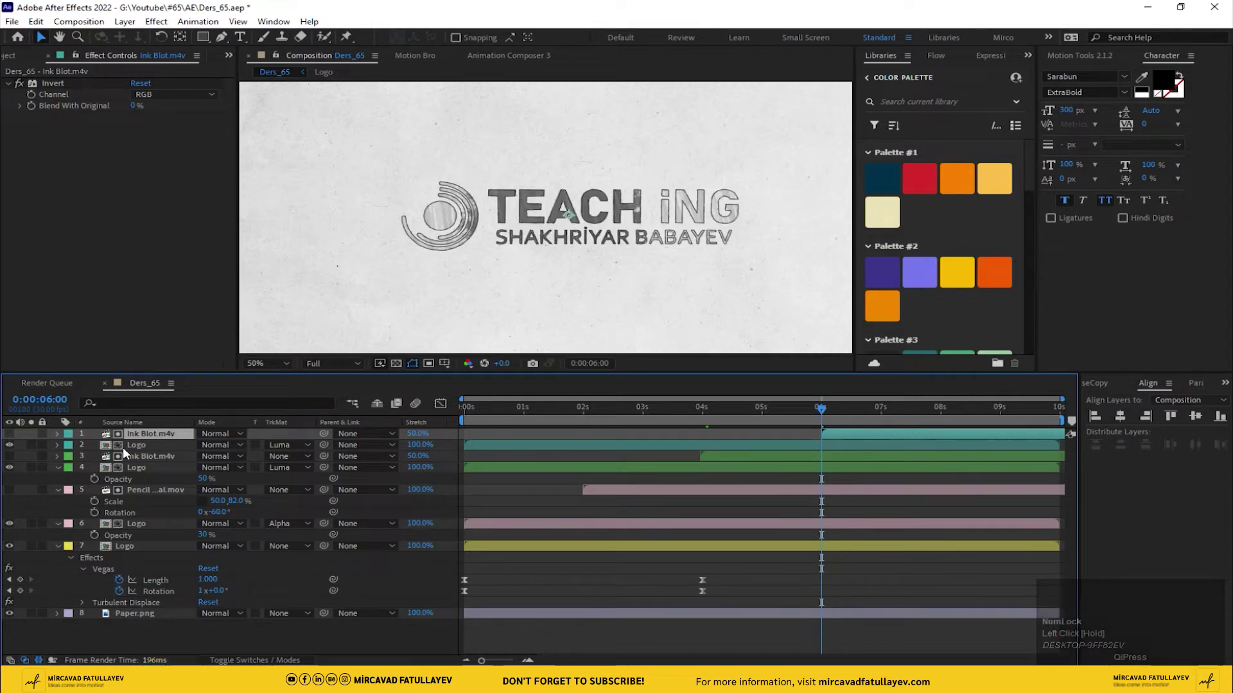
- Start an Opacity keyframe at 6 seconds on the second matted Logo and move to 8 seconds
{"action": "left_click", "coordinate": [155, 445]}
{"action": "key", "text": "t"}
{"action": "left_click", "coordinate": [98, 463]}
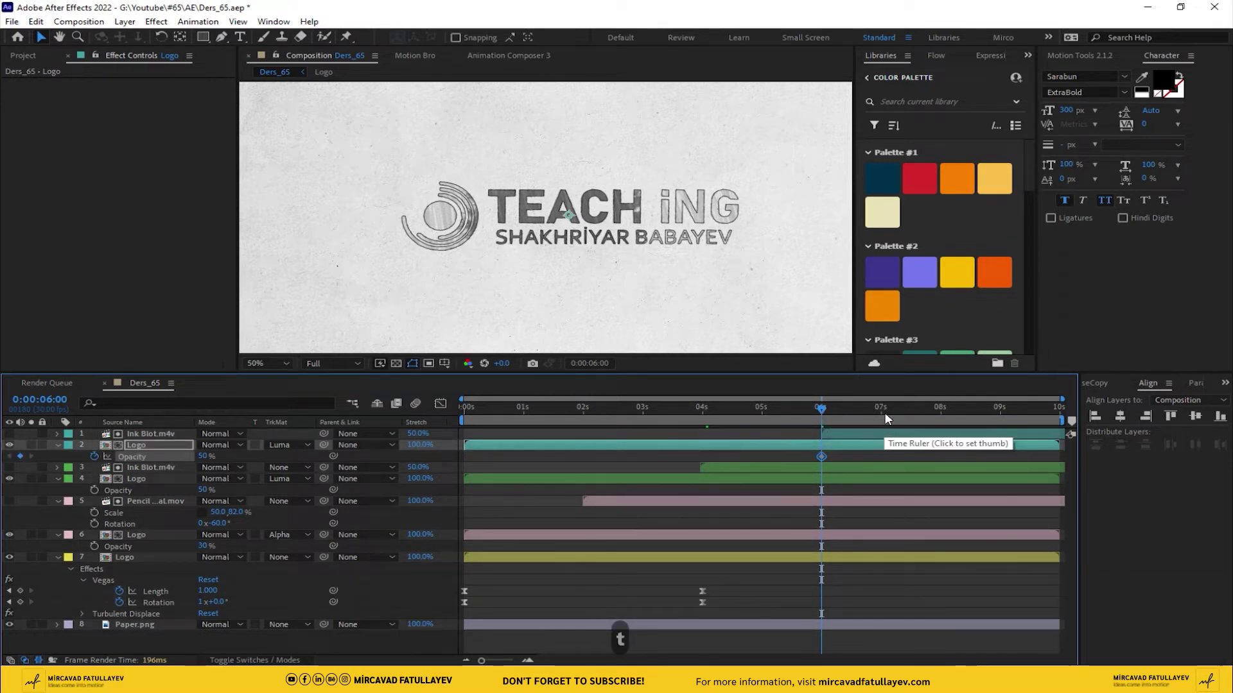
{"action": "left_click_drag", "start_coordinate": [823, 414], "coordinate": [977, 439]}
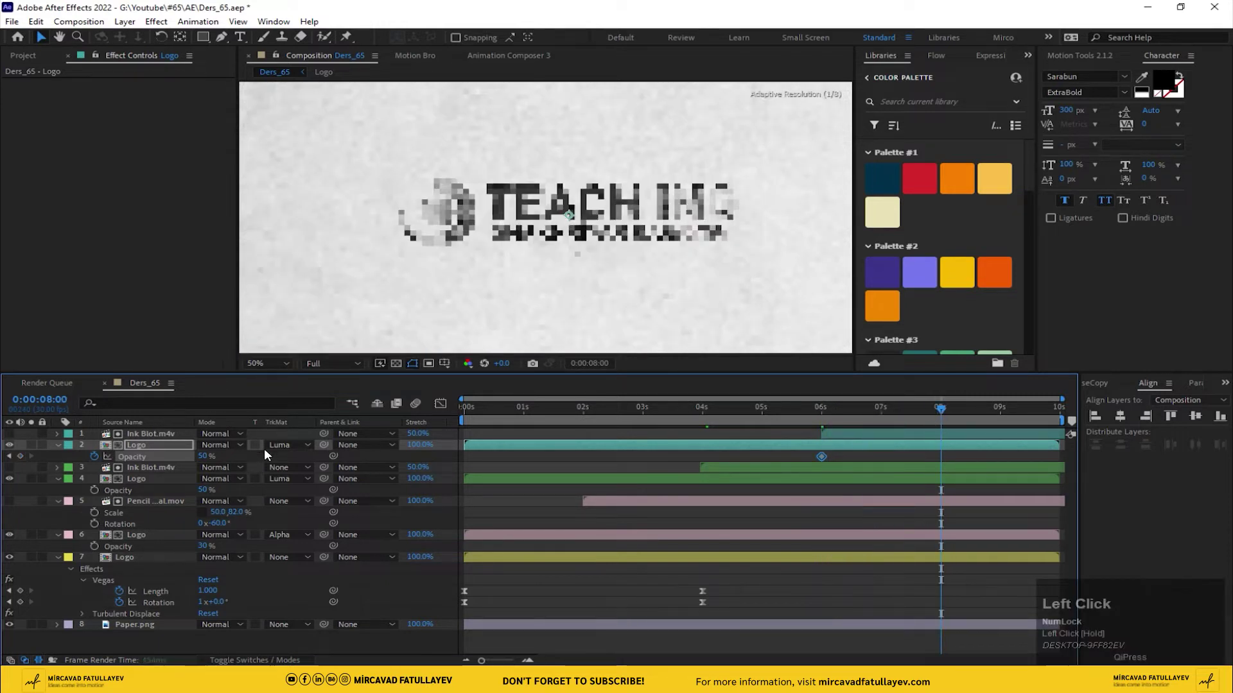
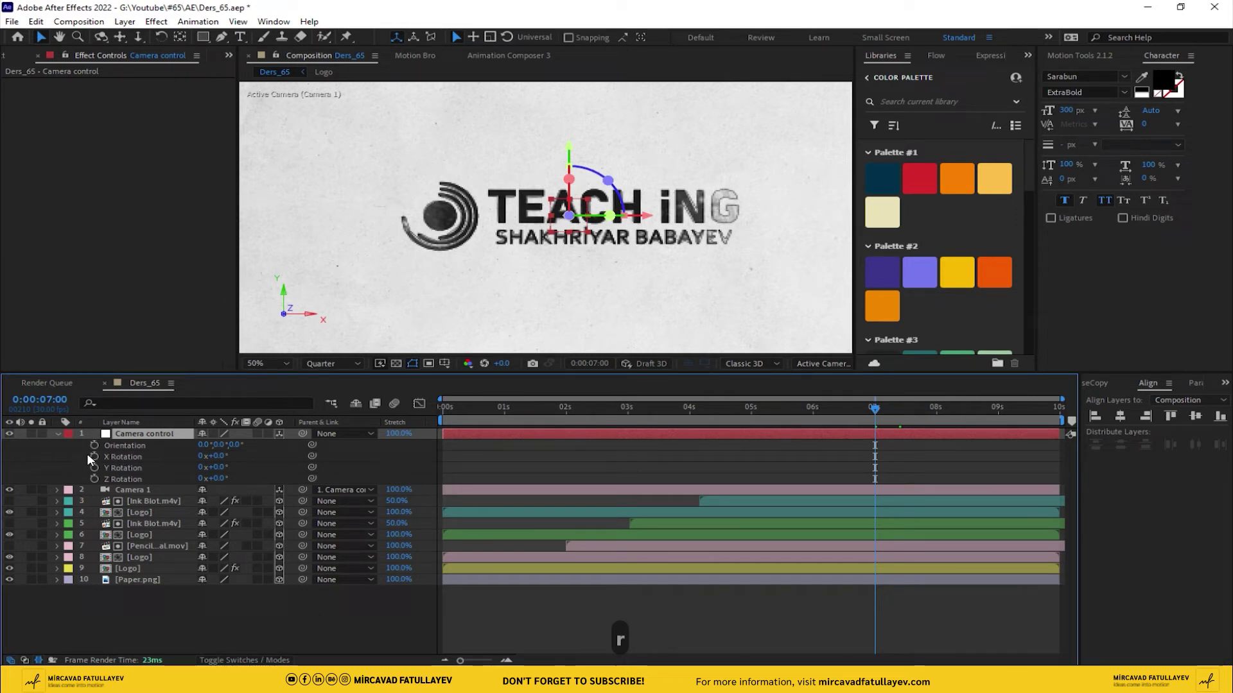
- At 0 seconds set the rig's X, Y and Z Rotation to 35, 35 and 25
{"action": "left_click_drag", "start_coordinate": [99, 464], "coordinate": [413, 255]}
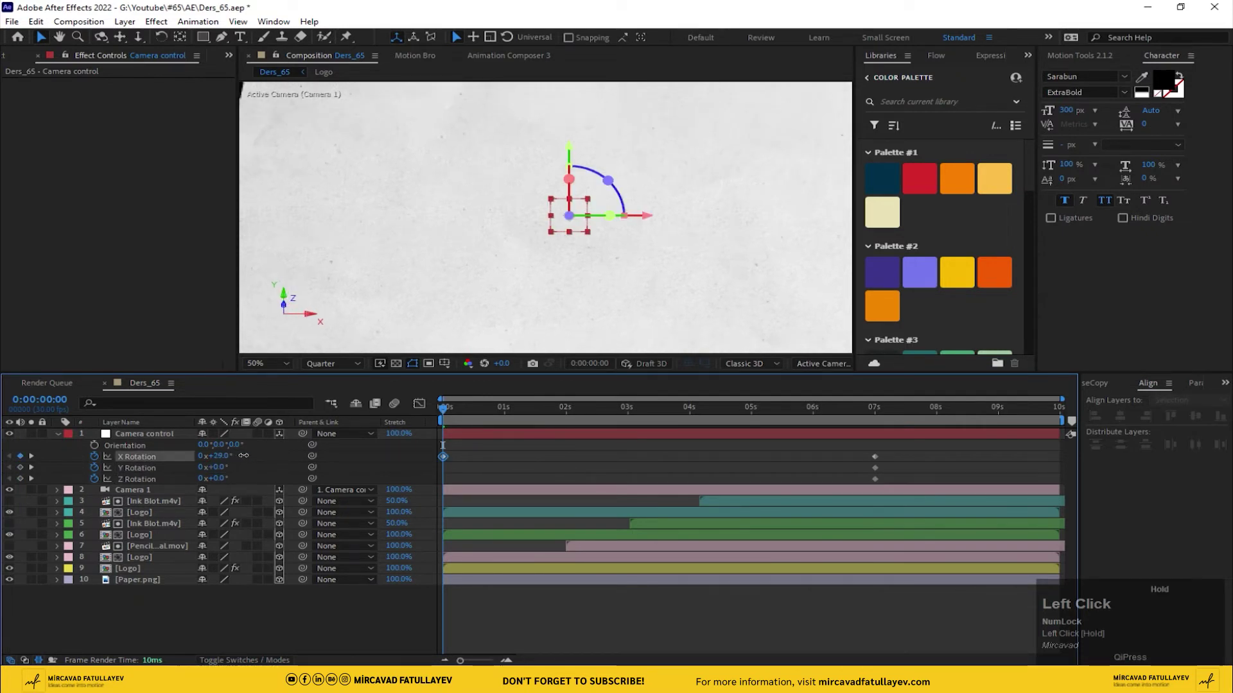
{"action": "scroll", "scroll_direction": "down", "scroll_amount": 3}
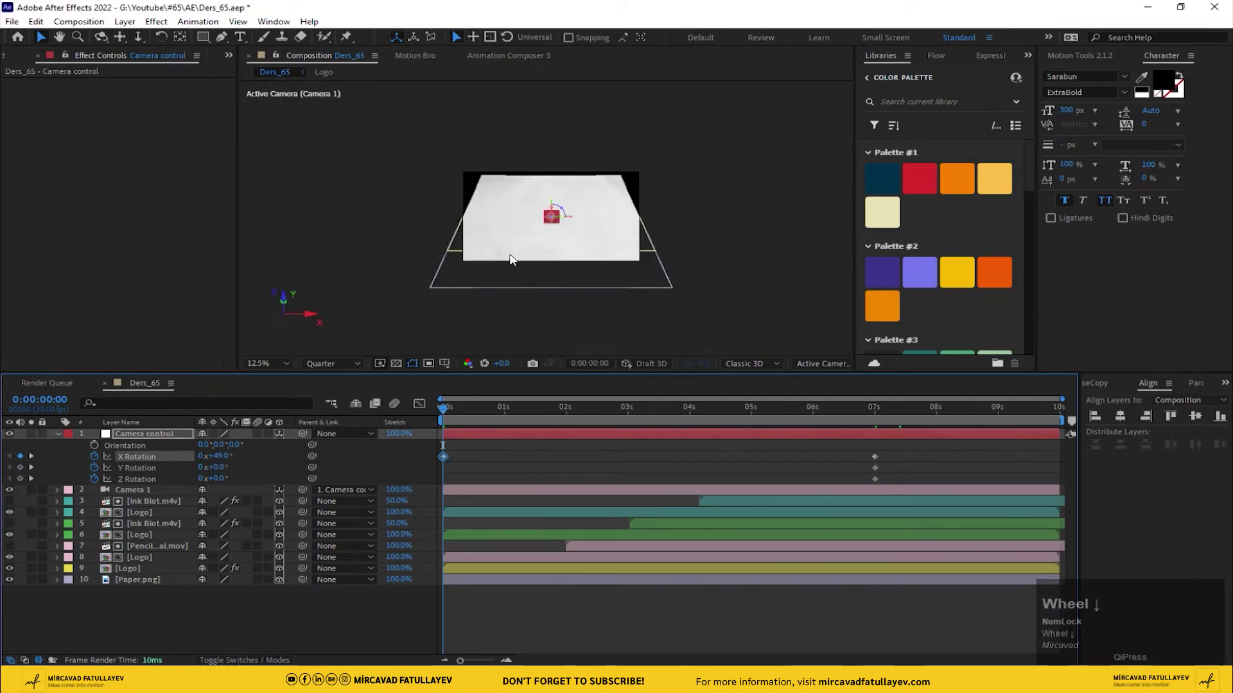
{"action": "left_click", "coordinate": [278, 369]}
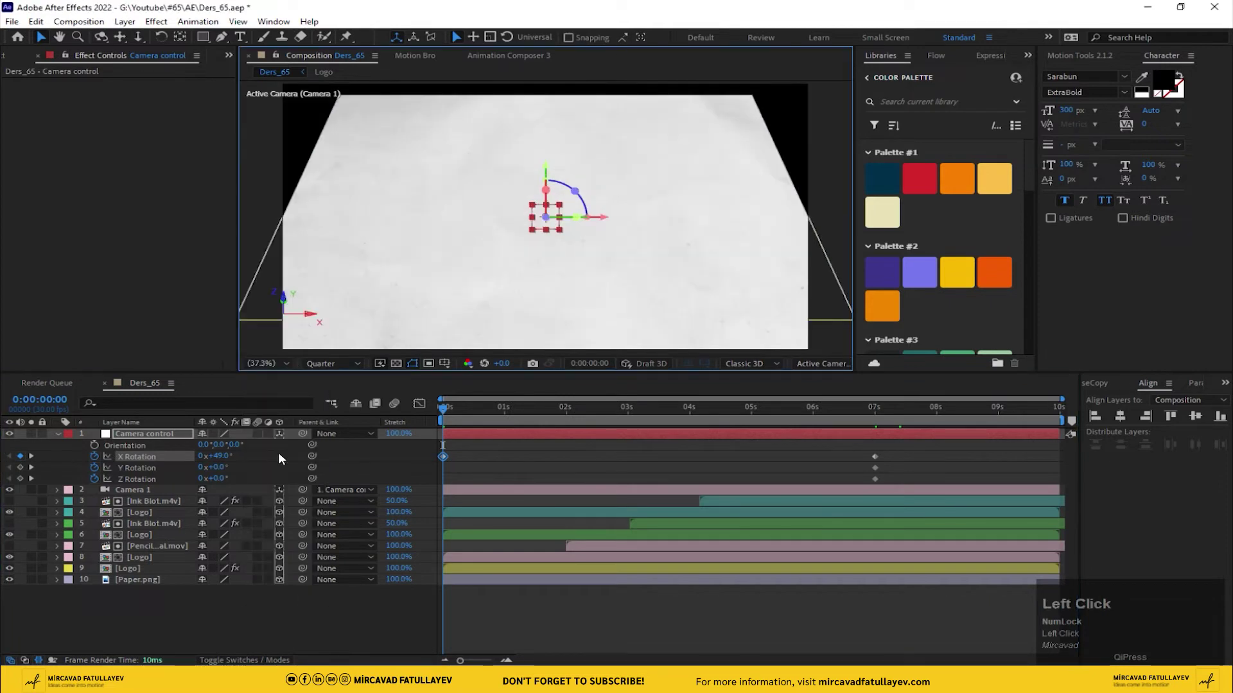
{"action": "type", "text": "35"}
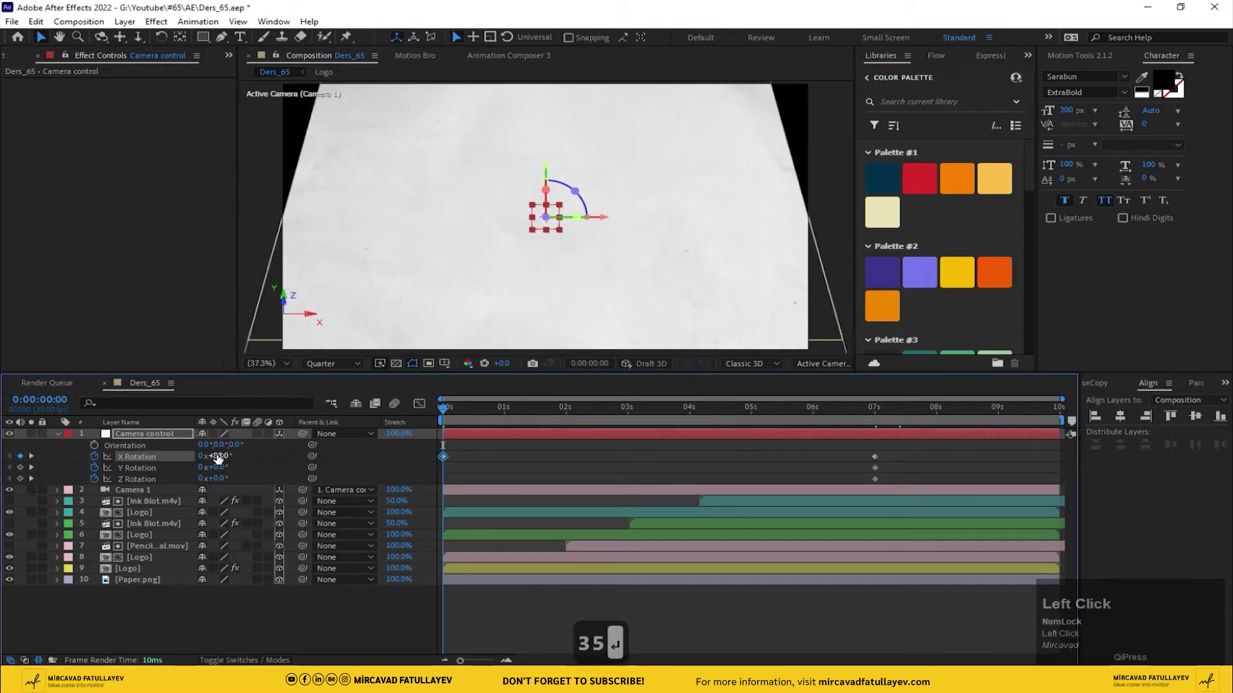
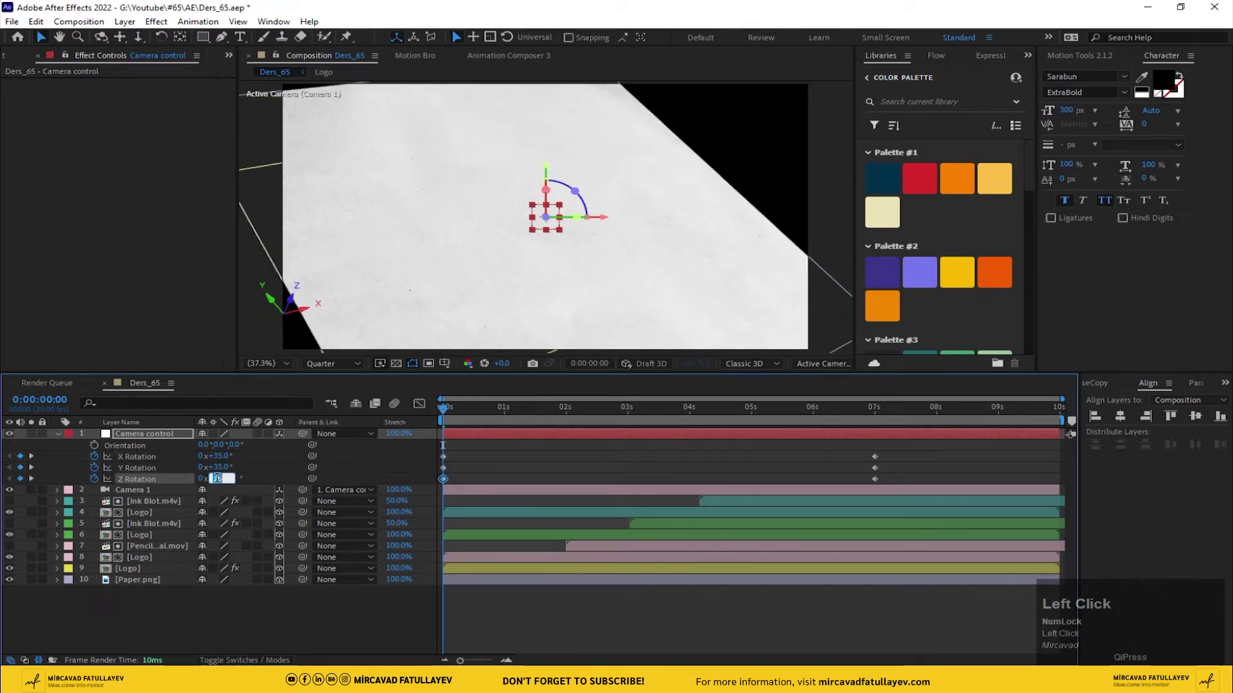
{"action": "type", "text": "5"}
{"action": "key", "text": "Return"}
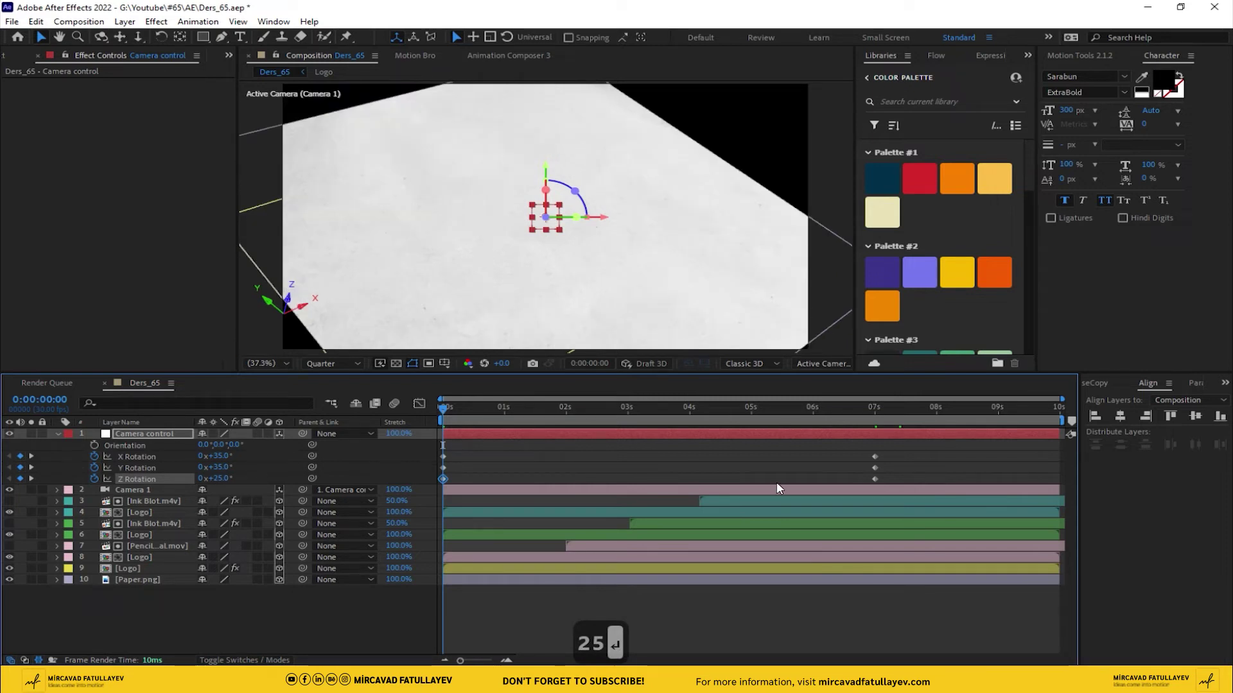
- Ease all rotation keyframes via Keyframe Velocity influence, then reveal Camera 1's animated properties
{"action": "right_click", "coordinate": [449, 485]}
{"action": "left_click_drag", "start_coordinate": [483, 475], "coordinate": [877, 484]}
{"action": "right_click", "coordinate": [877, 483]}
{"action": "left_click", "coordinate": [959, 464]}
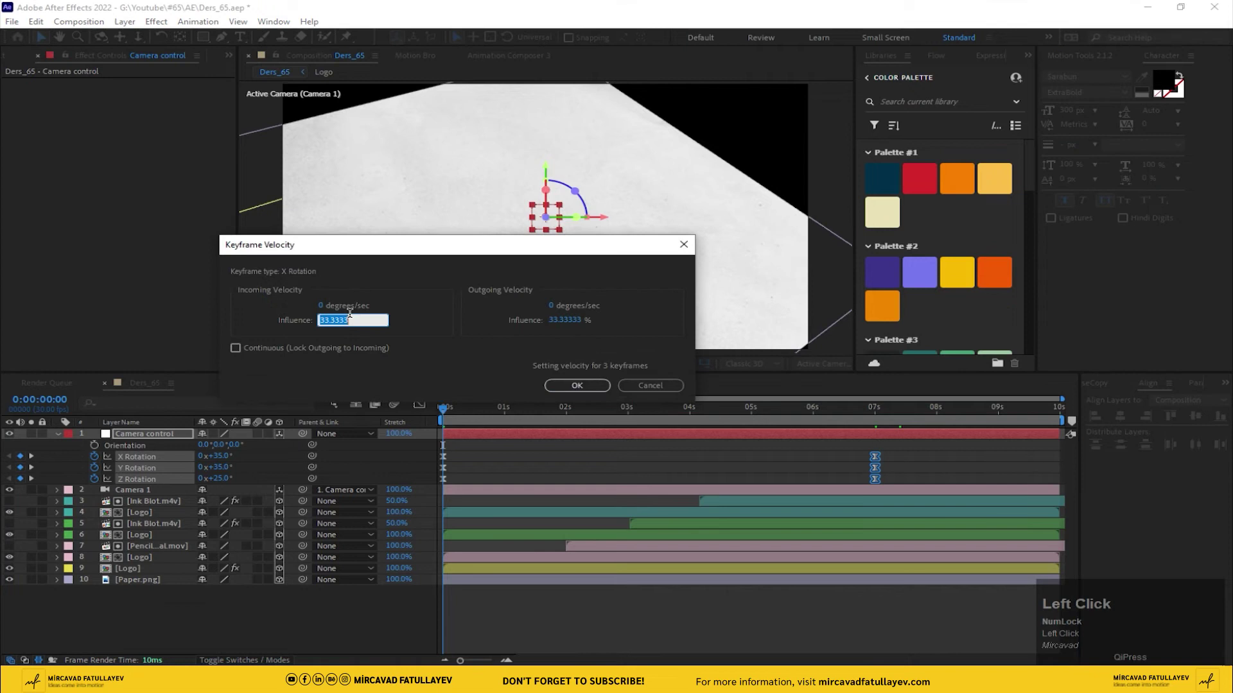
{"action": "type", "text": "10"}
{"action": "key", "text": "Return"}
{"action": "left_click", "coordinate": [503, 452]}
{"action": "key", "text": "space"}
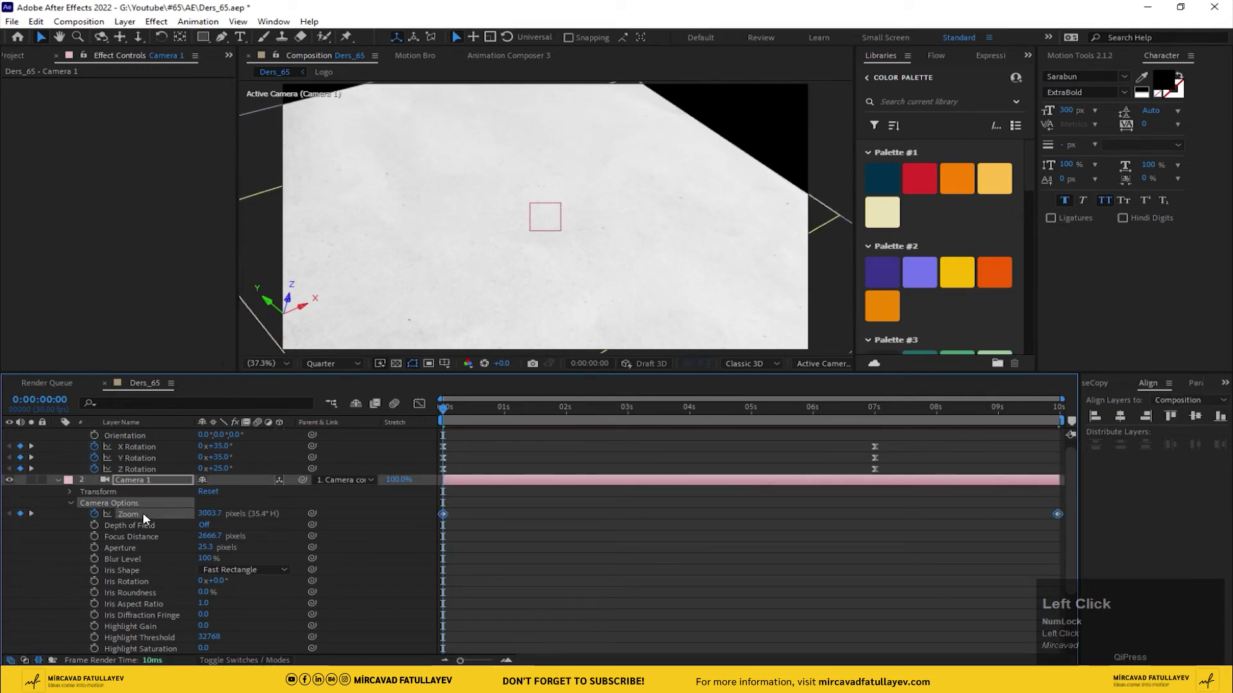
- Easy-ease Camera 1's Zoom keyframes and raise the starting zoom to 3139.7
{"action": "right_click", "coordinate": [443, 520]}
{"action": "left_click", "coordinate": [466, 515]}
{"action": "key", "text": "space"}
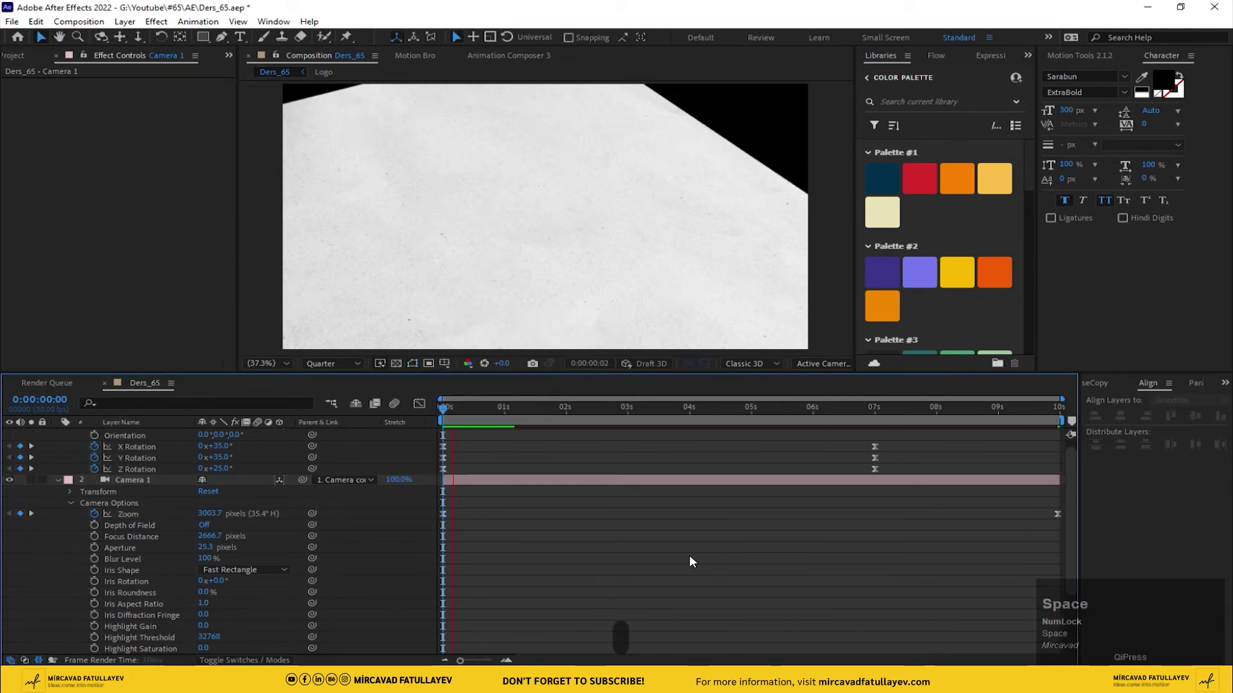
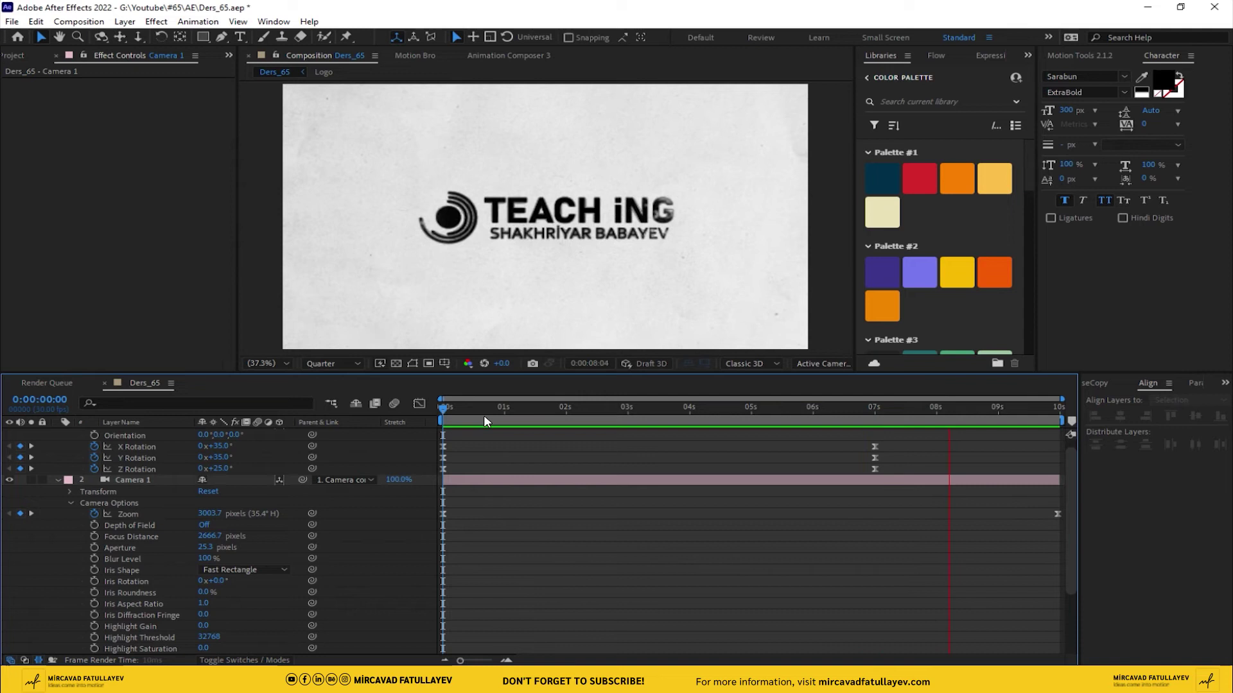
{"action": "left_click_drag", "start_coordinate": [472, 416], "coordinate": [599, 543]}
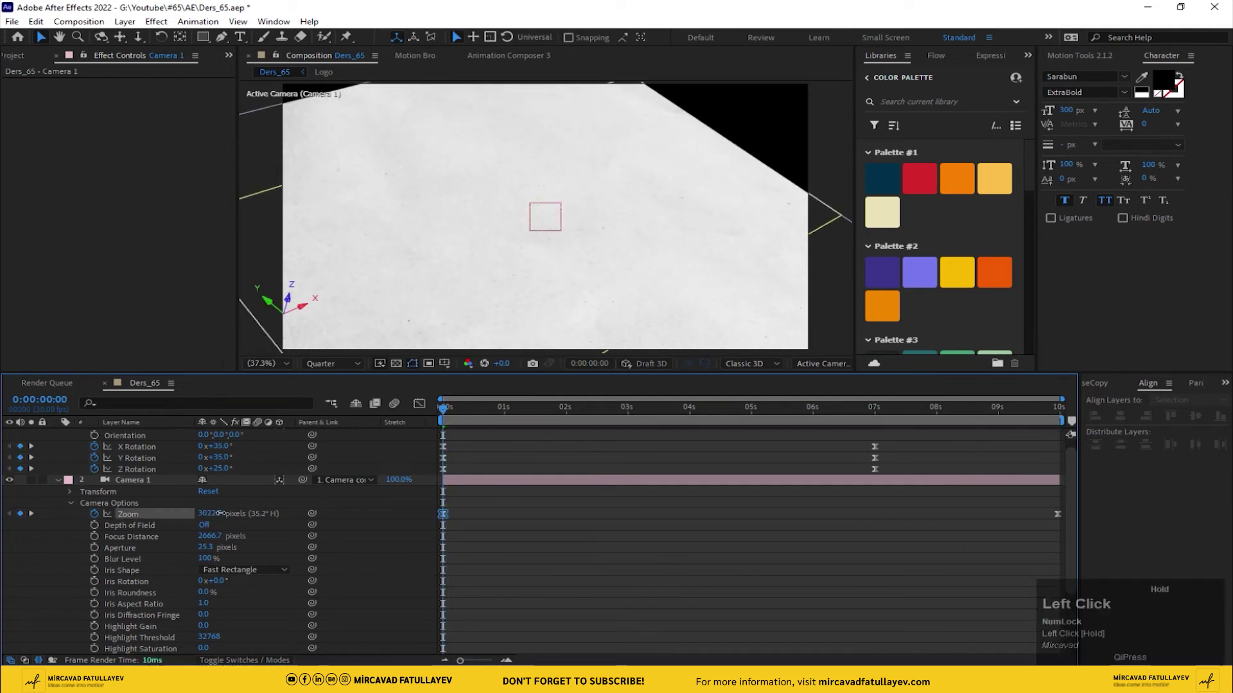
{"action": "key", "text": "space"}
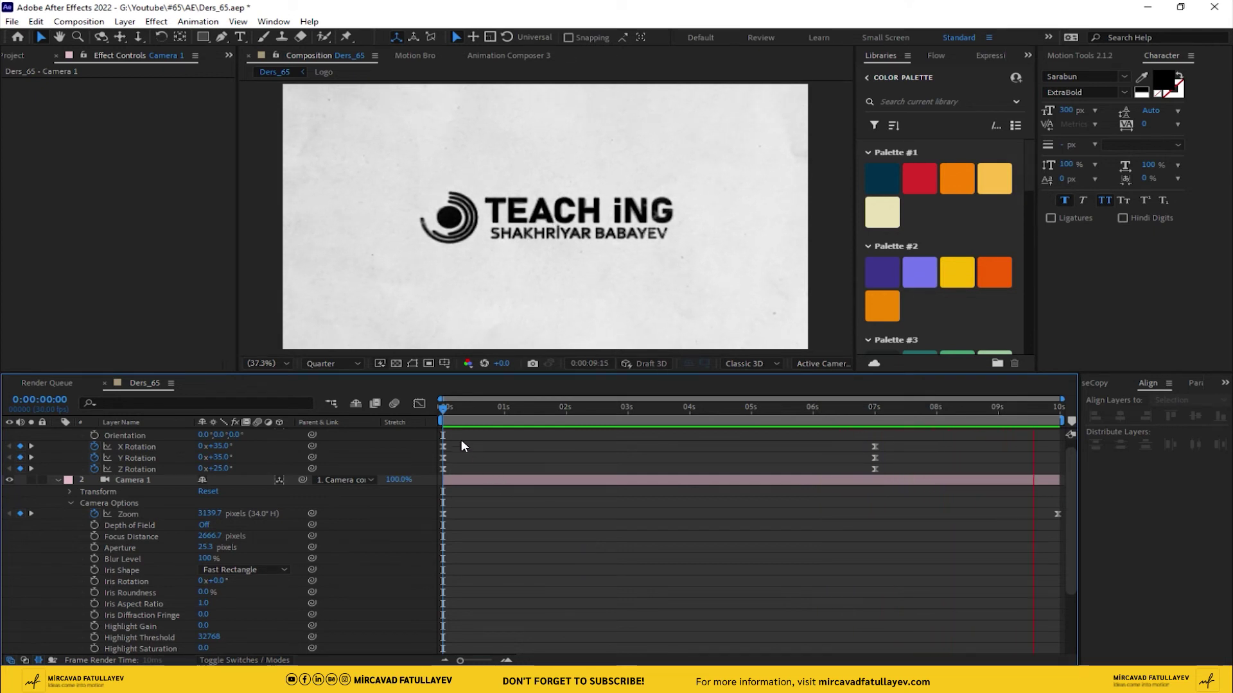
{"action": "left_click_drag", "start_coordinate": [453, 415], "coordinate": [61, 570]}
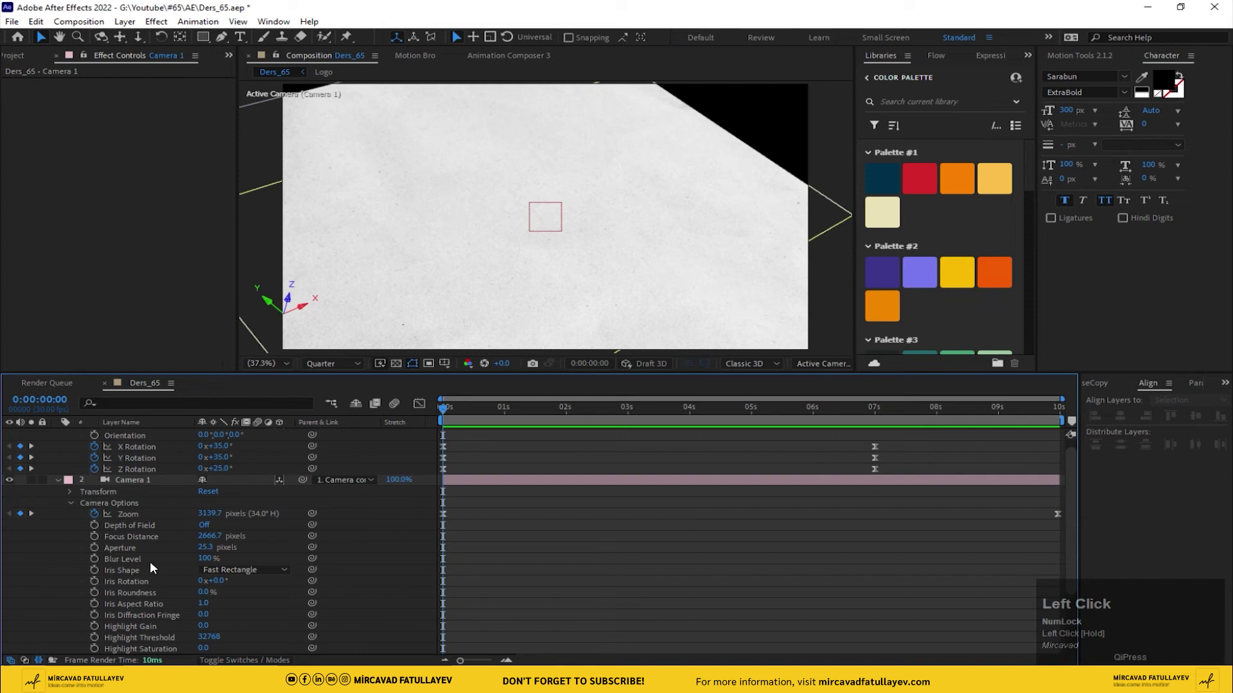
- Select Paper.png and search Effects for CC RepeTile
{"action": "scroll", "scroll_direction": "up", "scroll_amount": 3}
{"action": "left_click", "coordinate": [138, 584]}
{"action": "key", "text": "ctrl+space"}
{"action": "key", "text": "c"}
{"action": "key", "text": "c"}
{"action": "key", "text": "space"}
- Apply CC RepeTile to Paper.png with Expand Up 995 and Blend Borders 100%
{"action": "type", "text": "re"}
{"action": "left_click", "coordinate": [67, 542]}
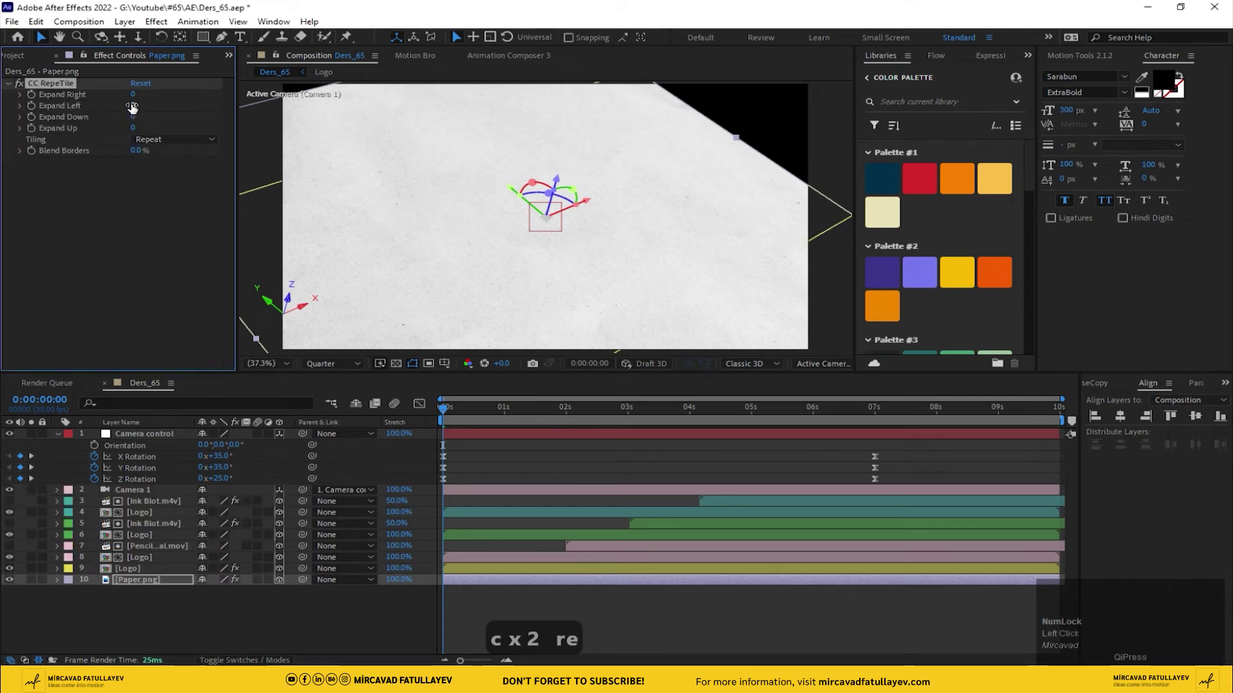
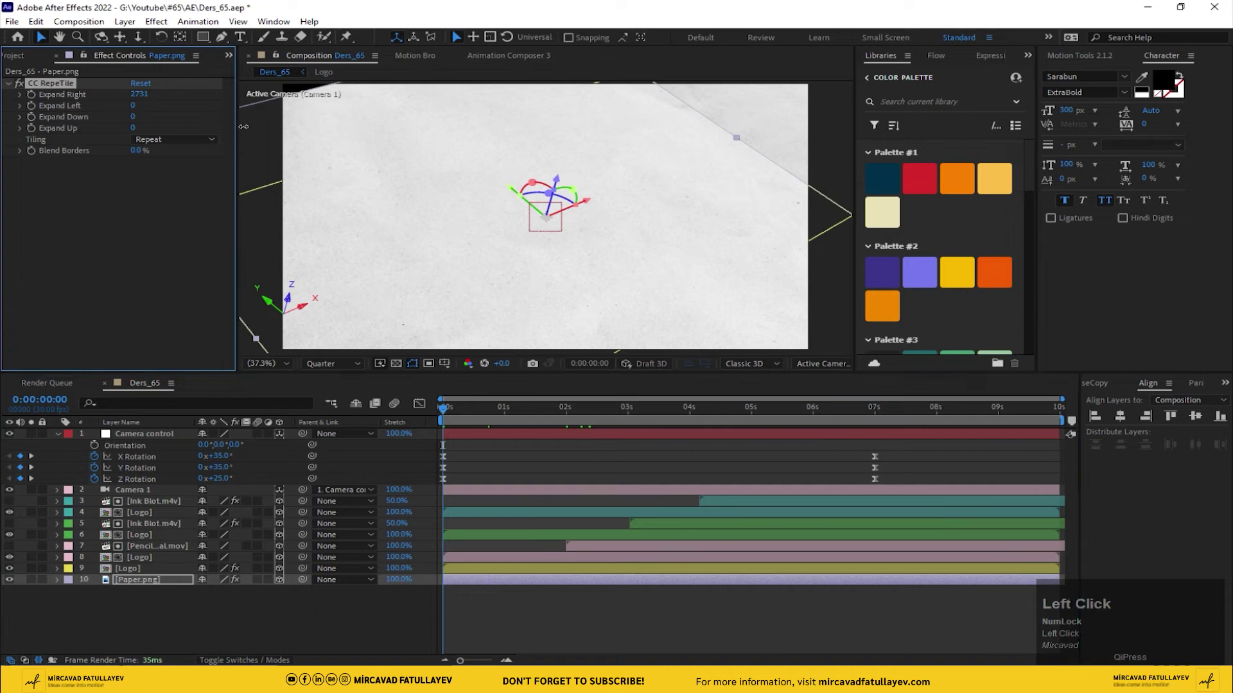
{"action": "scroll", "scroll_direction": "down", "scroll_amount": 3}
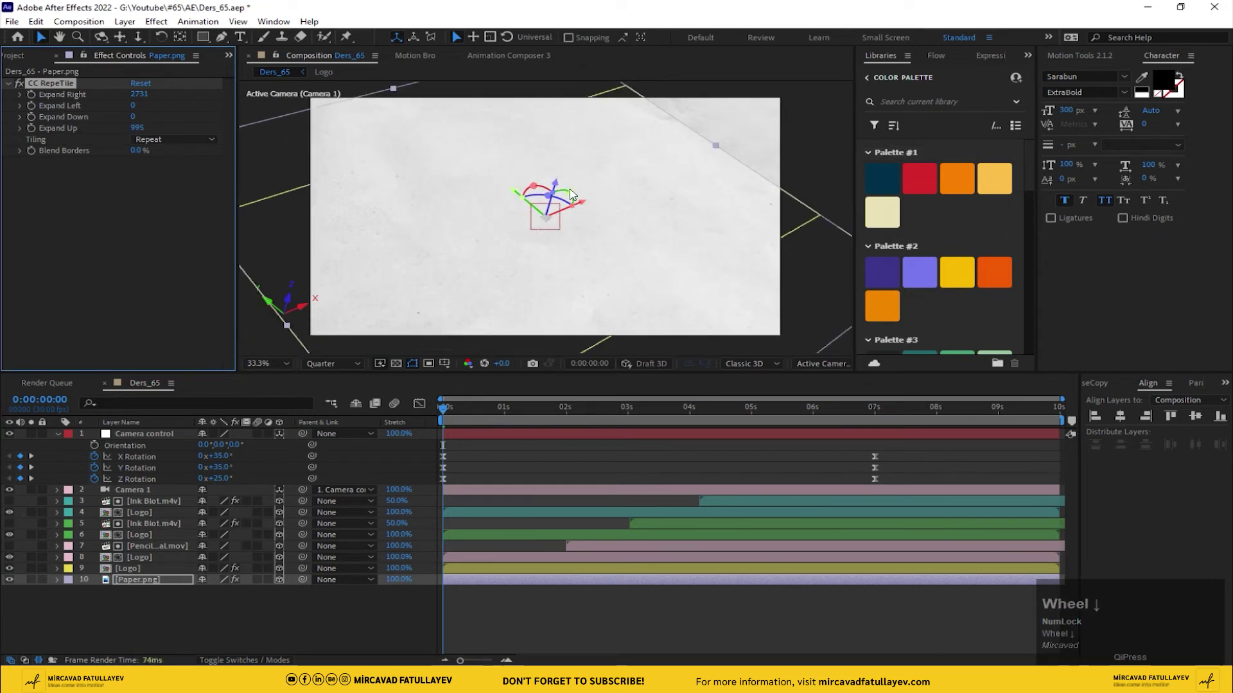
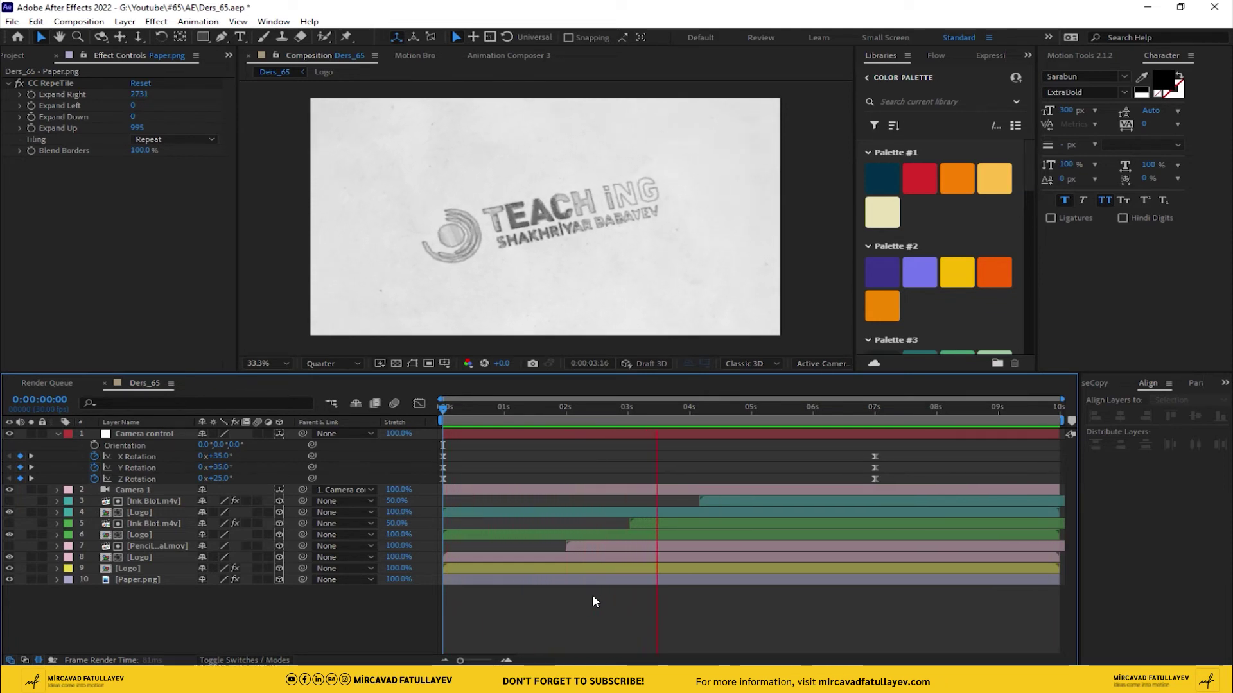
- Add a new adjustment layer at the top of the stack named noise
{"action": "left_click_drag", "start_coordinate": [589, 414], "coordinate": [240, 625]}
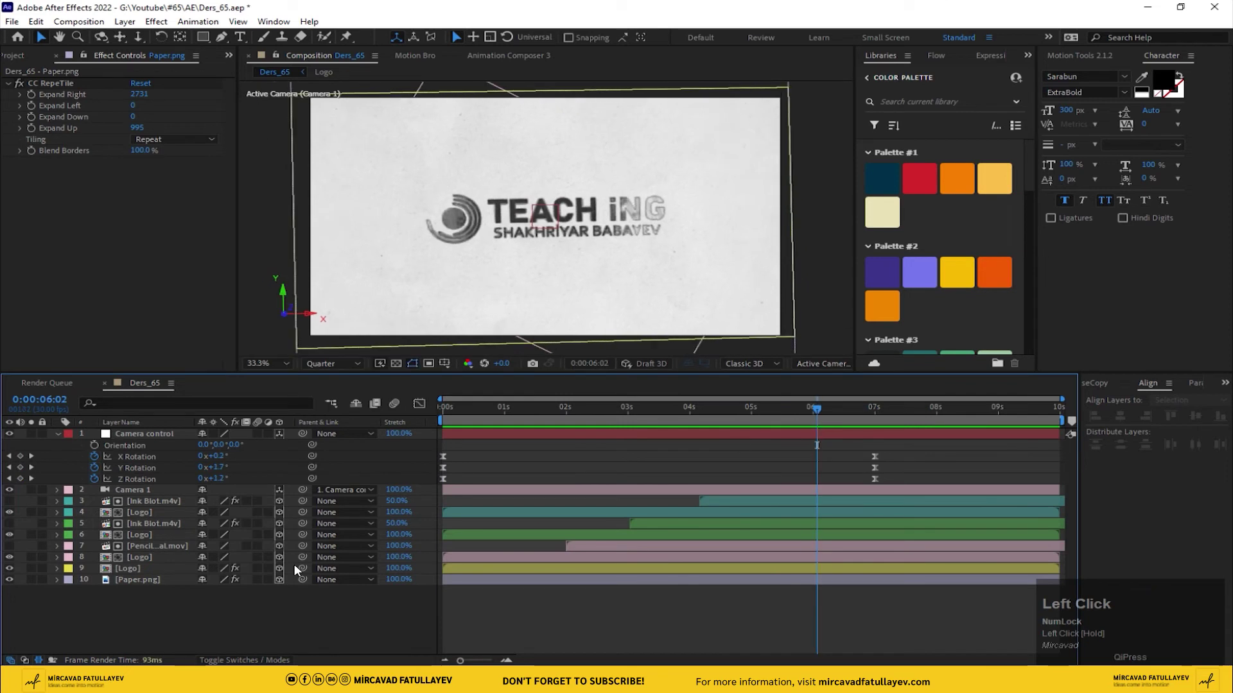
{"action": "right_click", "coordinate": [294, 618]}
{"action": "left_click", "coordinate": [403, 454]}
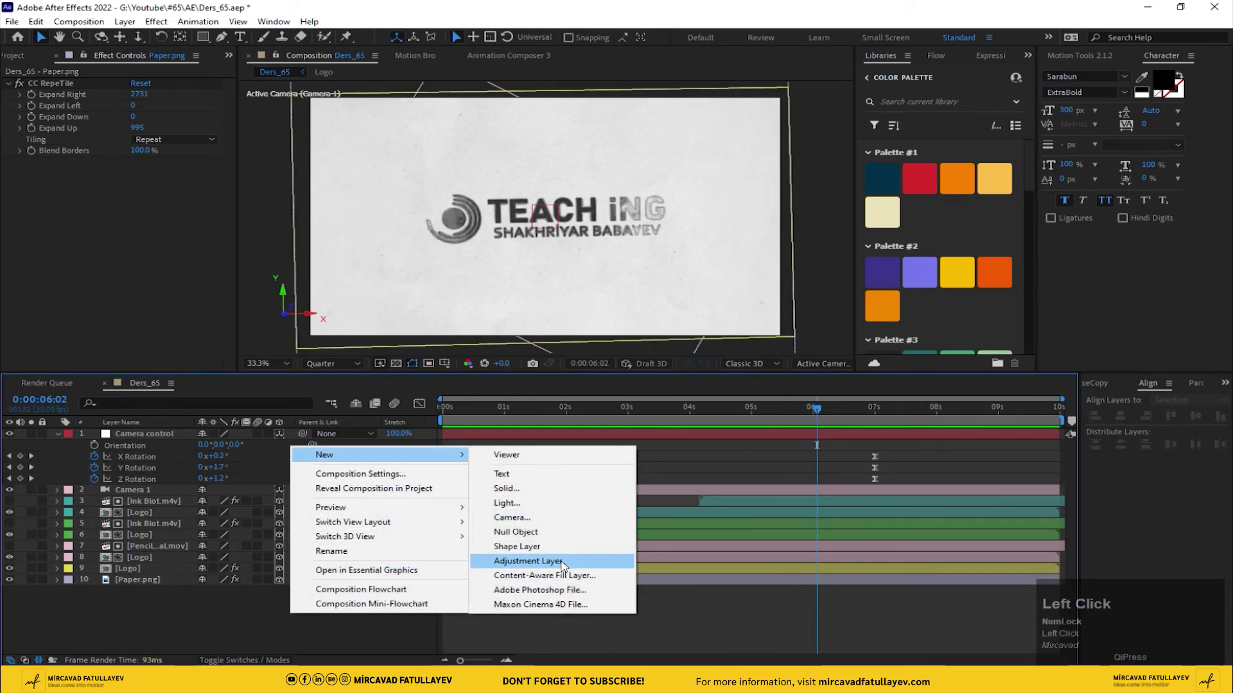
{"action": "key", "text": "Return"}
{"action": "key", "text": "Return"}
{"action": "type", "text": "noe"}
{"action": "key", "text": "Return"}
- Apply the Noise effect to it, preview at full resolution, and try an amount of 10%
{"action": "key", "text": "ctrl+space"}
{"action": "type", "text": "noi"}
{"action": "key", "text": "Return"}
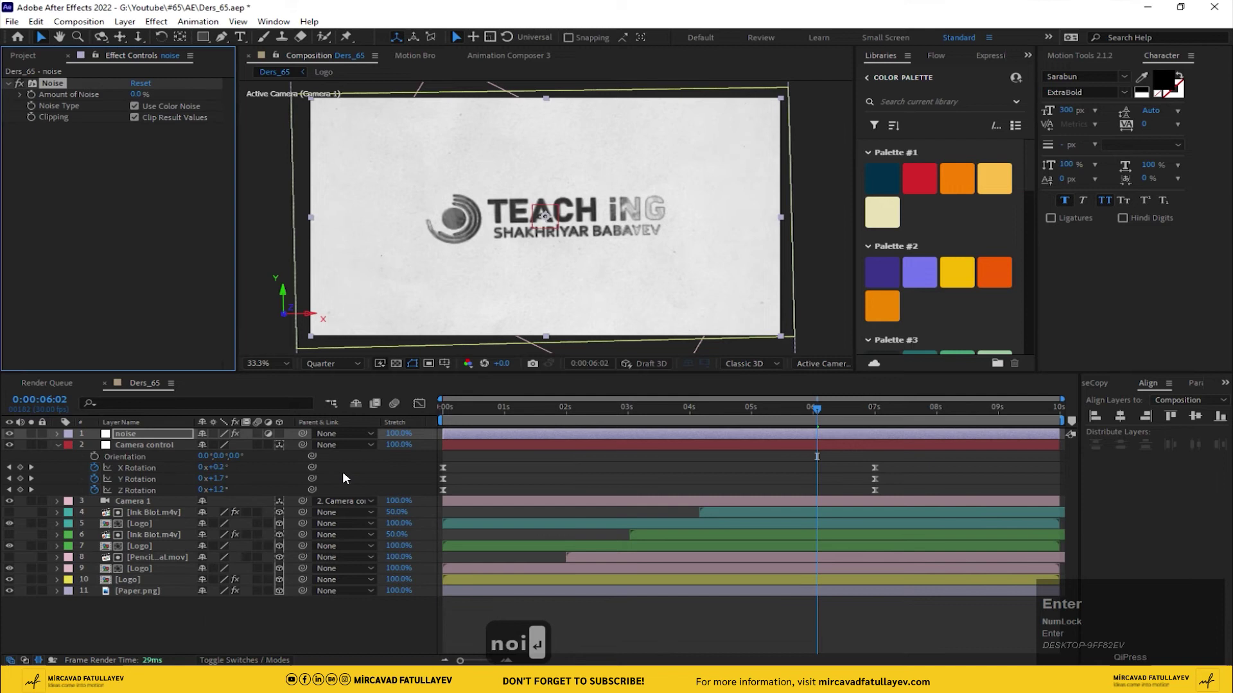
{"action": "key", "text": "Return"}
{"action": "left_click", "coordinate": [326, 369]}
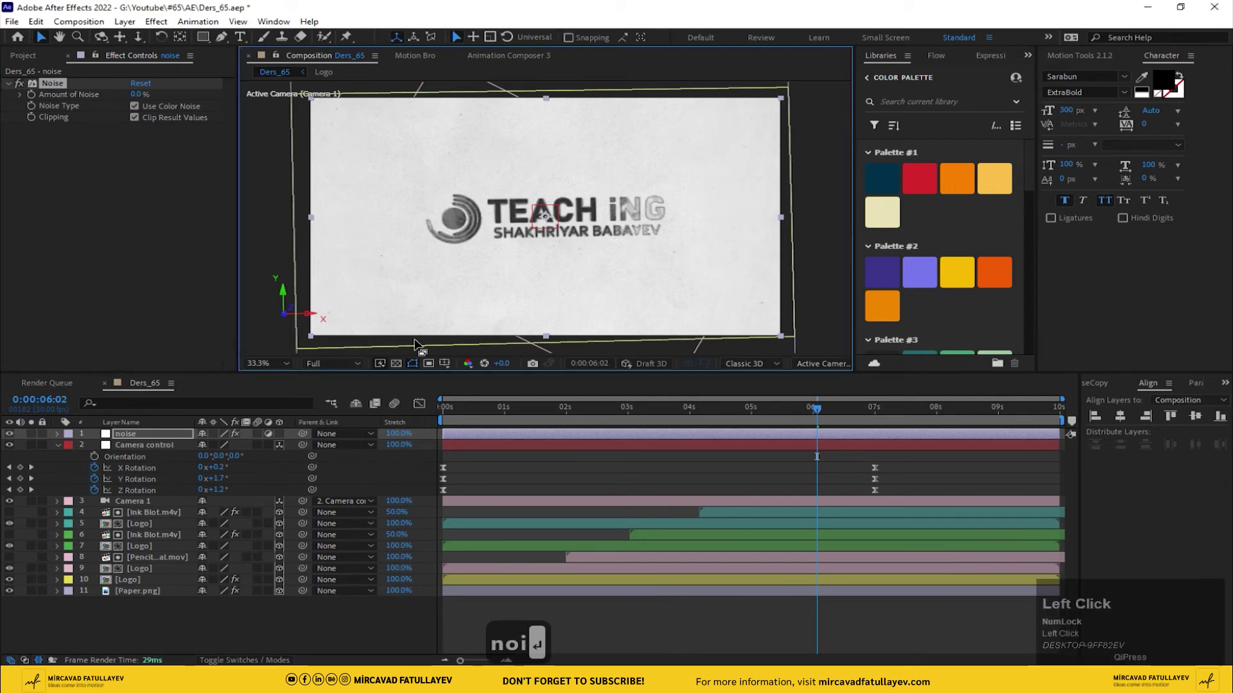
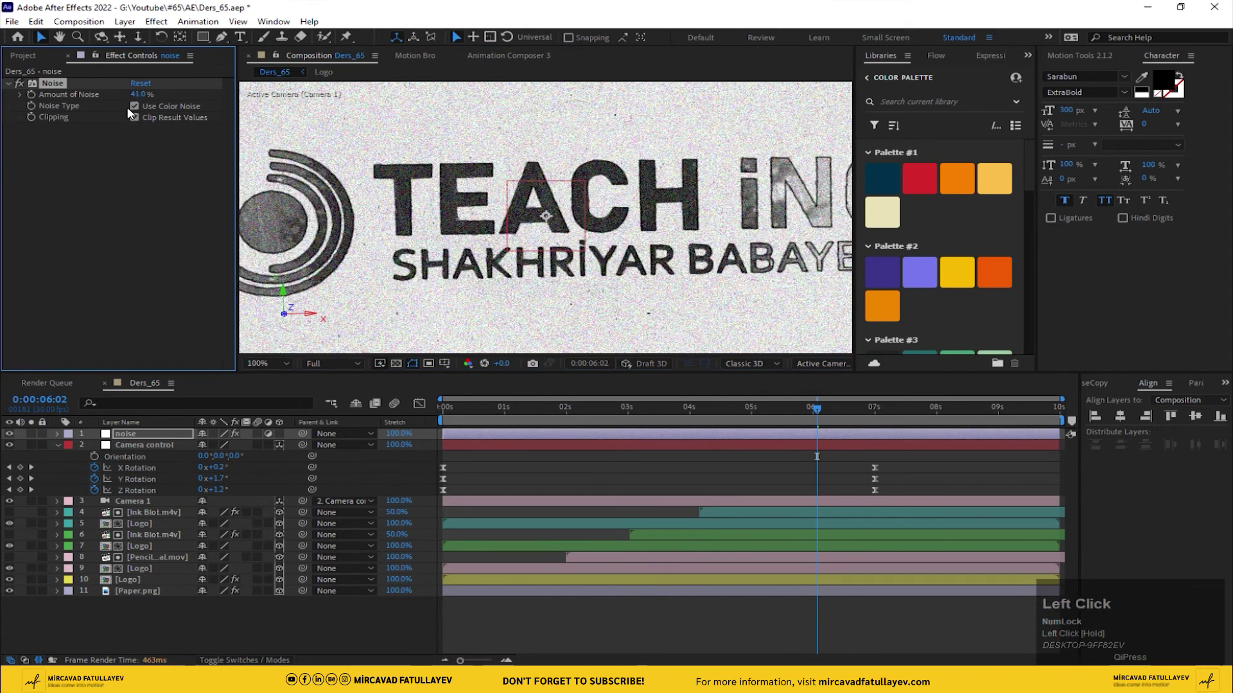
{"action": "type", "text": "10"}
{"action": "key", "text": "Return"}
- Lower Amount of Noise to 5% for subtle grain
{"action": "scroll", "scroll_direction": "up", "scroll_amount": 3}
{"action": "scroll", "scroll_direction": "down", "scroll_amount": 3}
{"action": "left_click", "coordinate": [19, 86]}
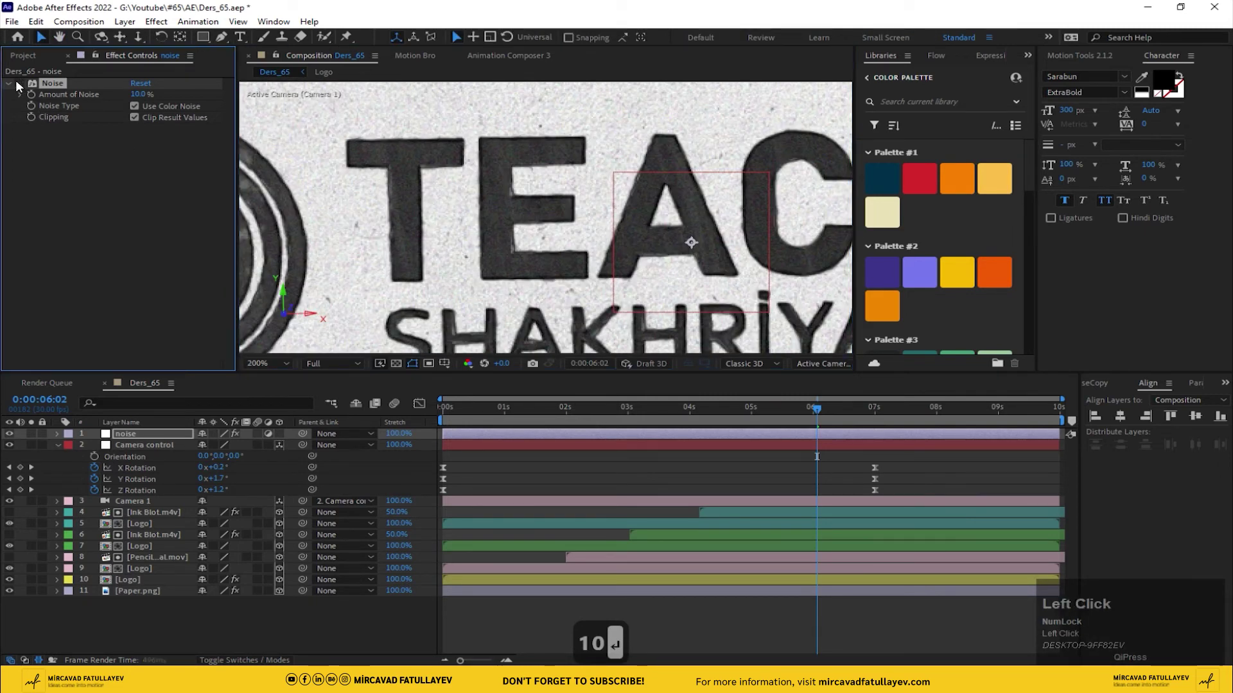
{"action": "type", "text": "10"}
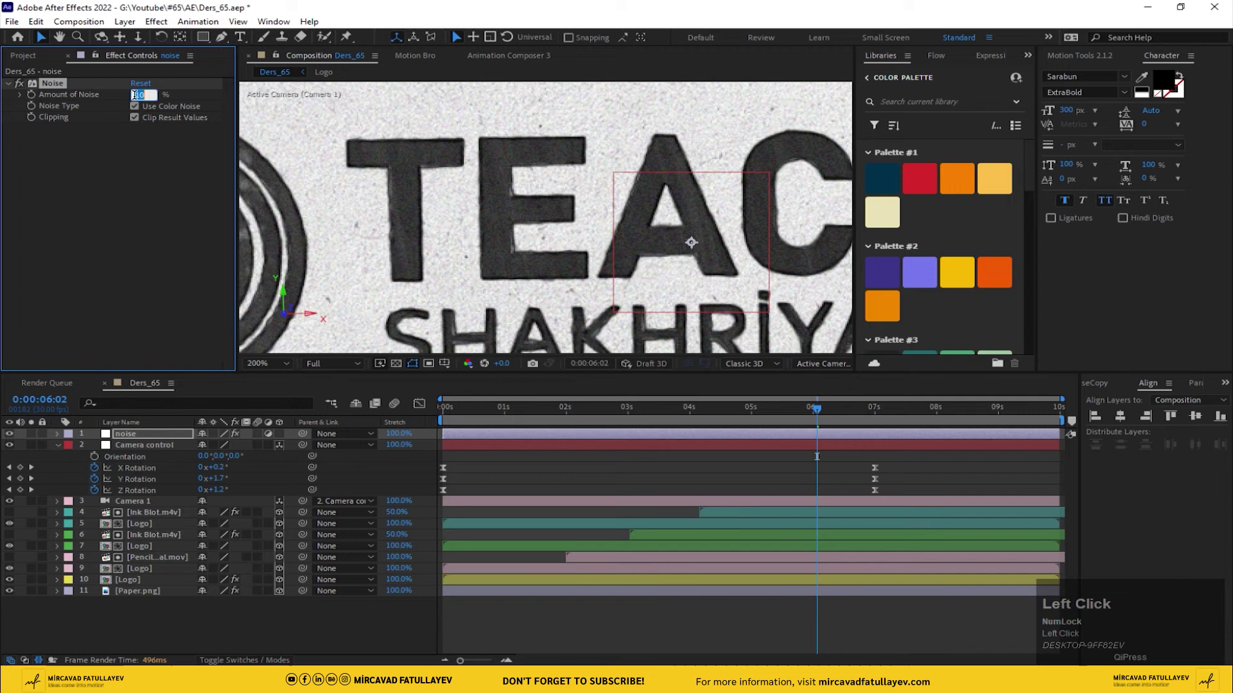
{"action": "type", "text": "5"}
{"action": "key", "text": "Return"}
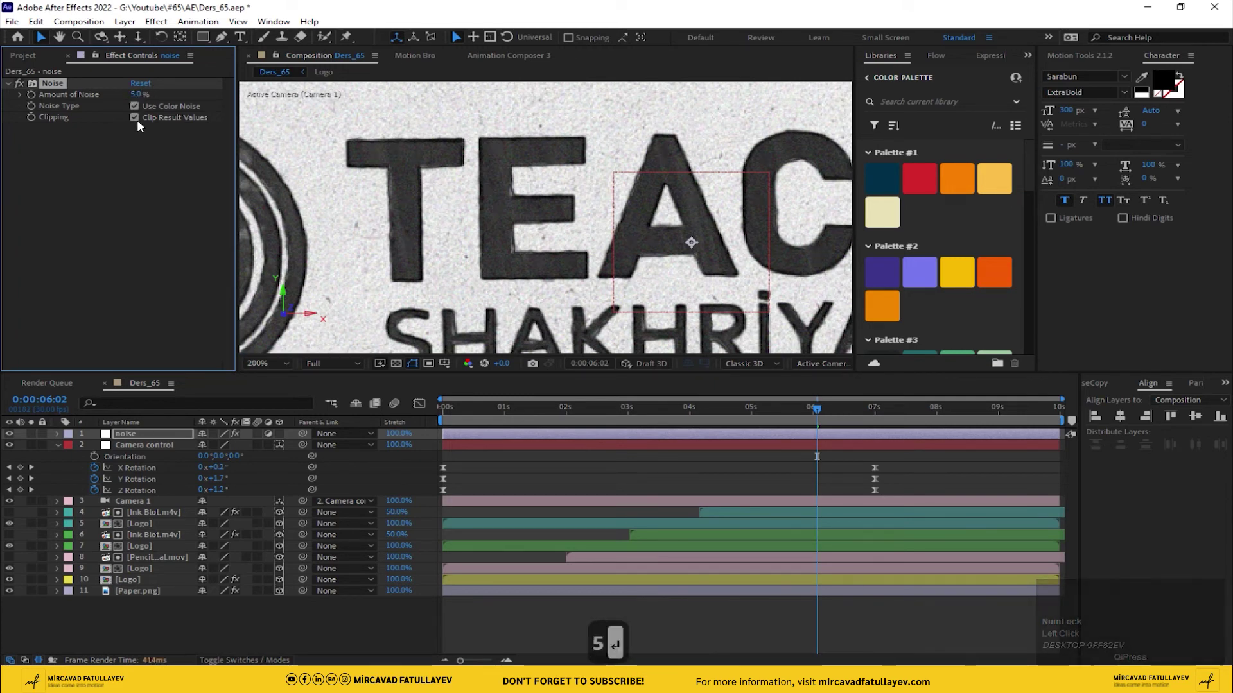
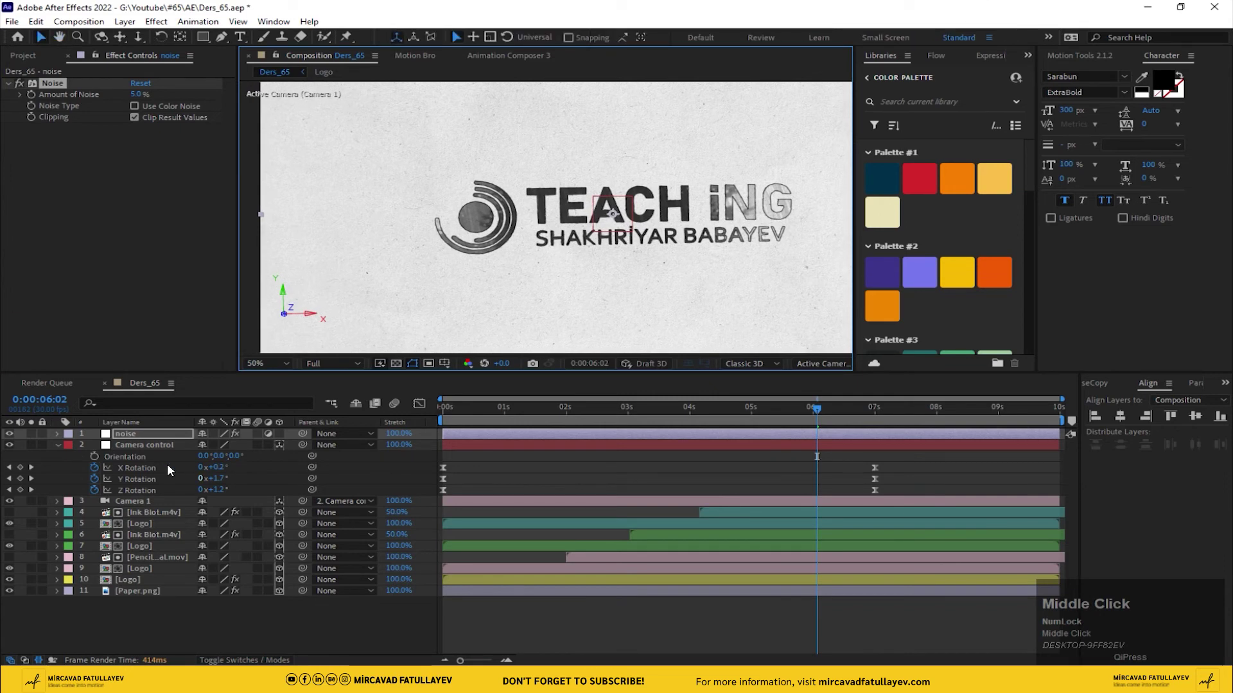
- Add another adjustment layer at the top and rename it vig
{"action": "left_click", "coordinate": [376, 484]}
{"action": "right_click", "coordinate": [400, 478]}
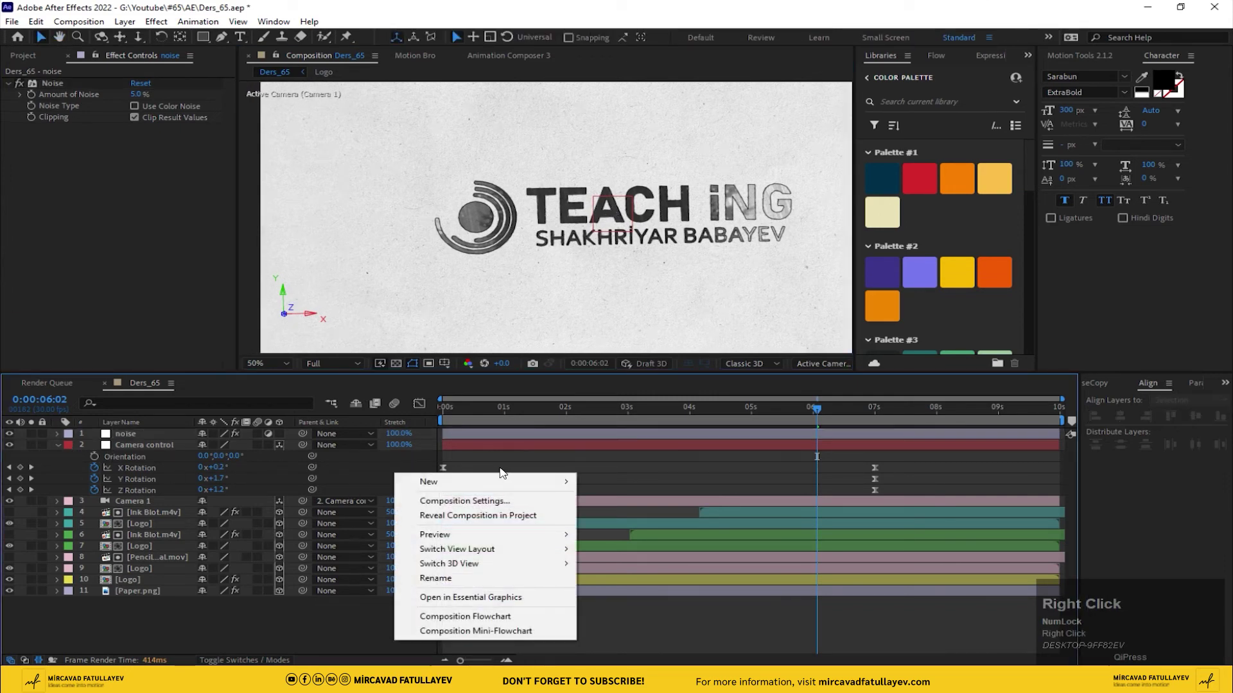
{"action": "left_click", "coordinate": [523, 493]}
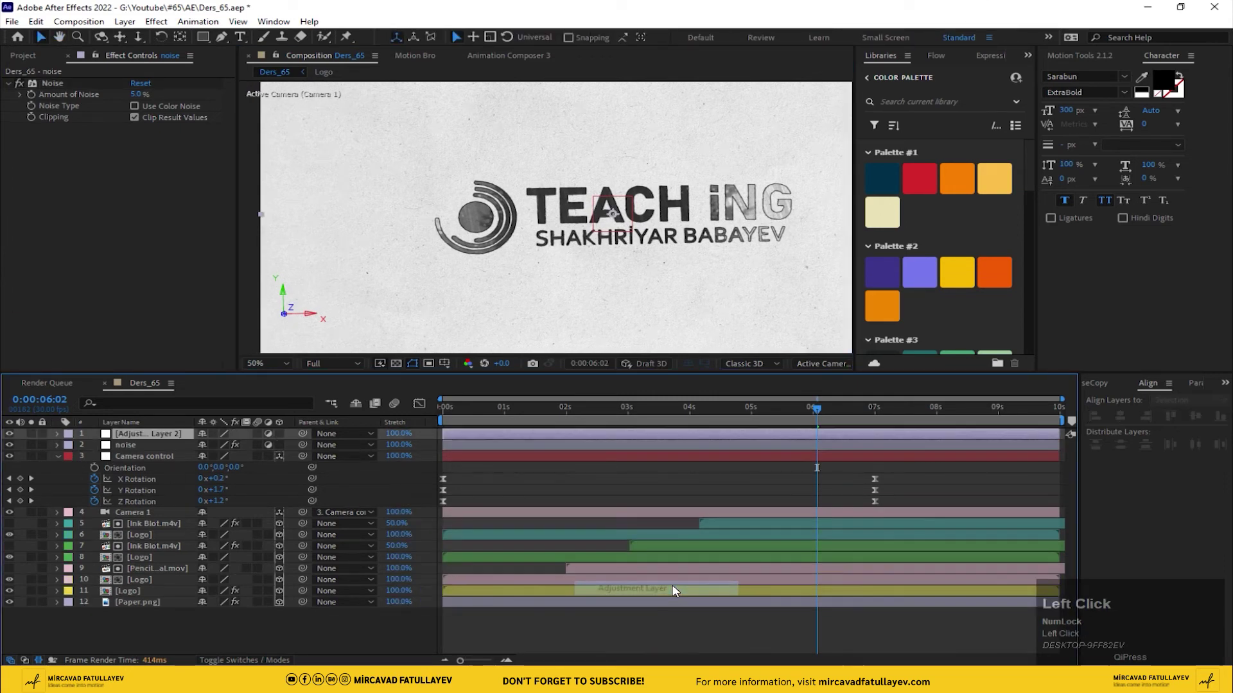
{"action": "key", "text": "Return"}
{"action": "key", "text": "Return"}
{"action": "type", "text": "v"}
{"action": "key", "text": "v"}
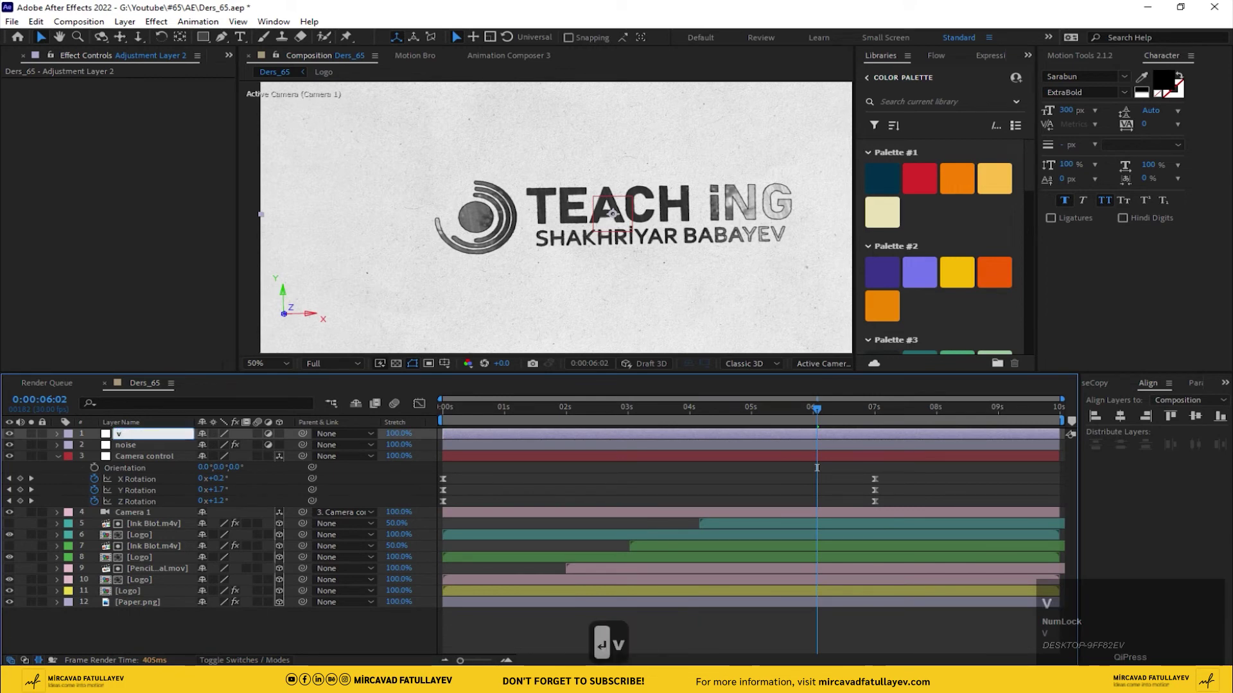
{"action": "type", "text": "i"}
{"action": "key", "text": "g"}
{"action": "type", "text": "g"}
{"action": "key", "text": "Return"}
- Apply CC Vignette to the vig layer from the effect search
{"action": "key", "text": "ctrl+space"}
{"action": "key", "text": "c"}
{"action": "key", "text": "c"}
{"action": "key", "text": "space"}
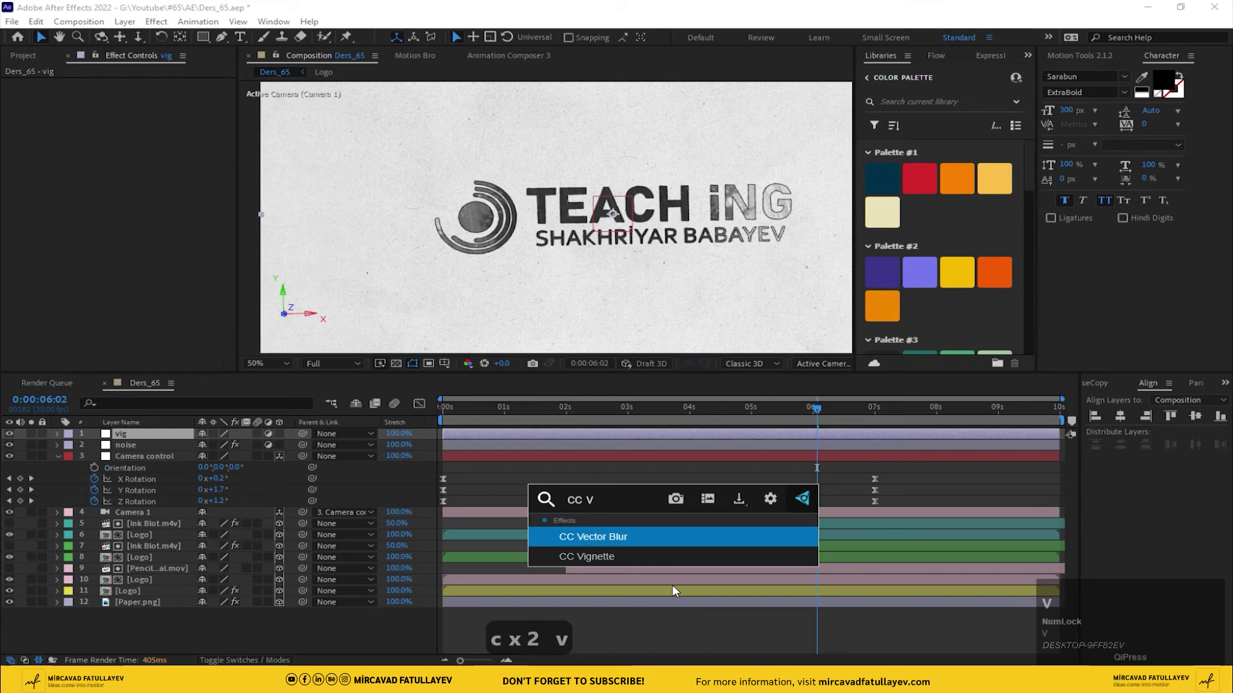
{"action": "key", "text": "Down"}
{"action": "key", "text": "Return"}
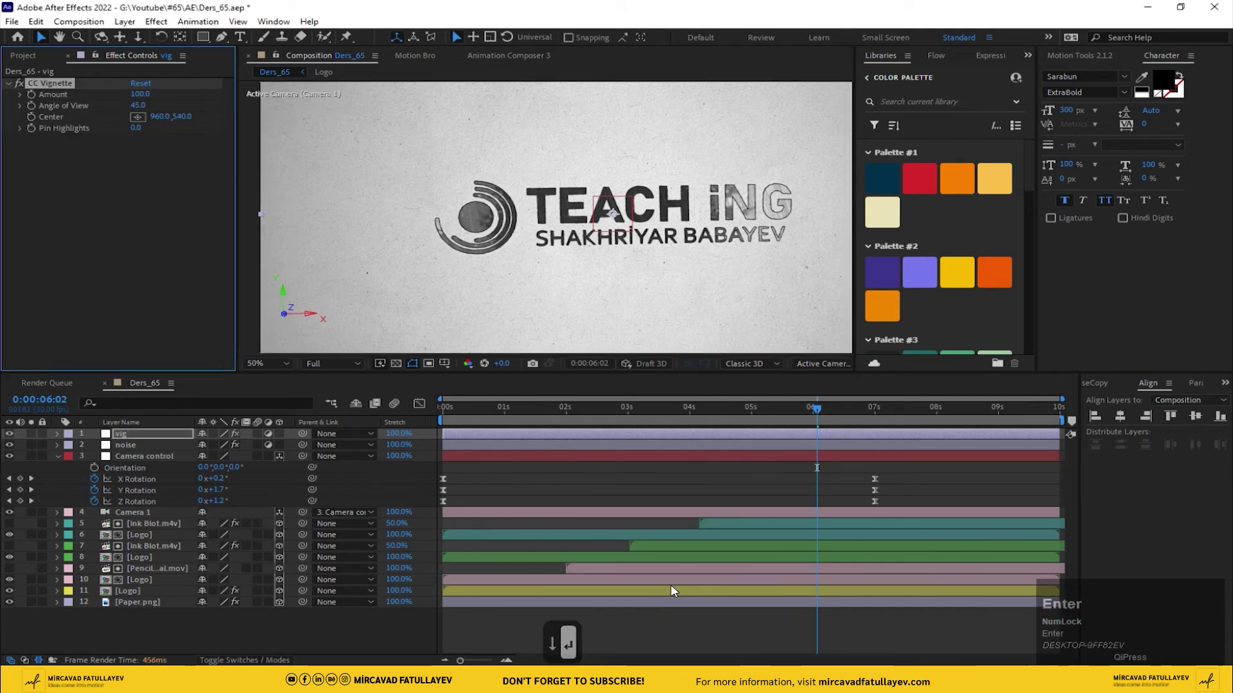
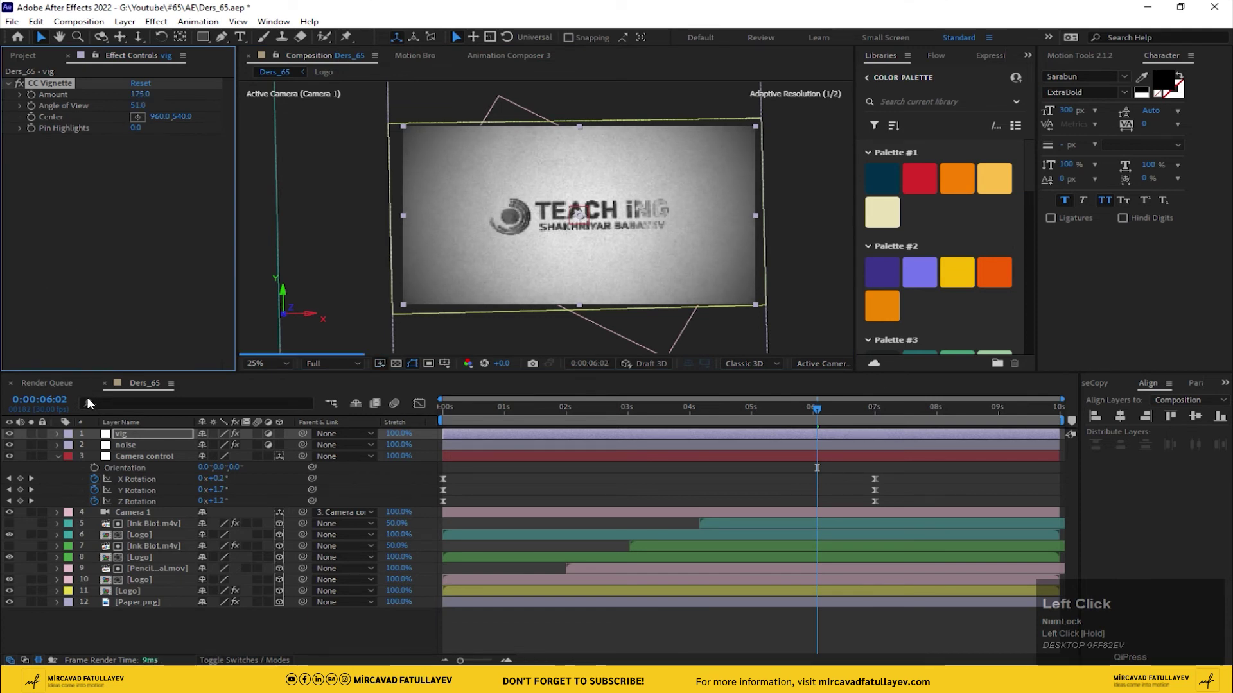
- Add a Curves effect to the vig layer and pull the curve down to darken
{"action": "key", "text": "ctrl+space"}
{"action": "type", "text": "cur"}
{"action": "left_click_drag", "start_coordinate": [103, 458], "coordinate": [151, 441]}
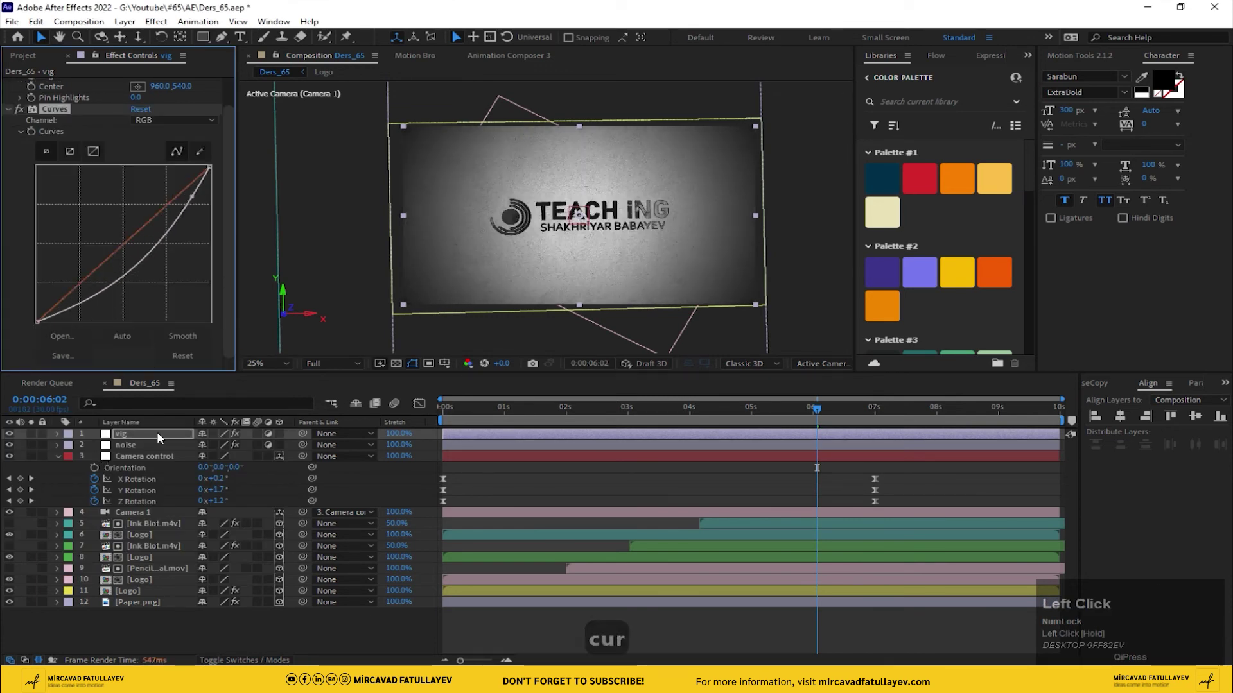
- Set the vig layer's Opacity to 30%, save, and return to the start
{"action": "key", "text": "t"}
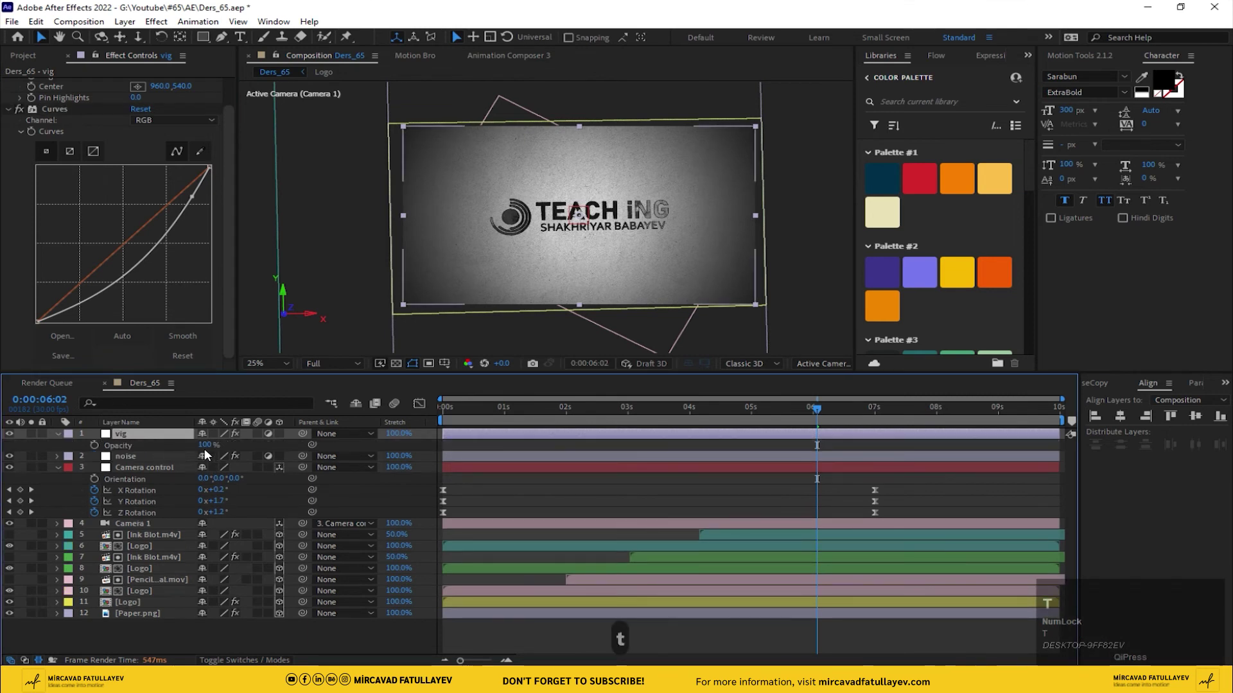
{"action": "left_click", "coordinate": [208, 452]}
{"action": "type", "text": "30"}
{"action": "key", "text": "Return"}
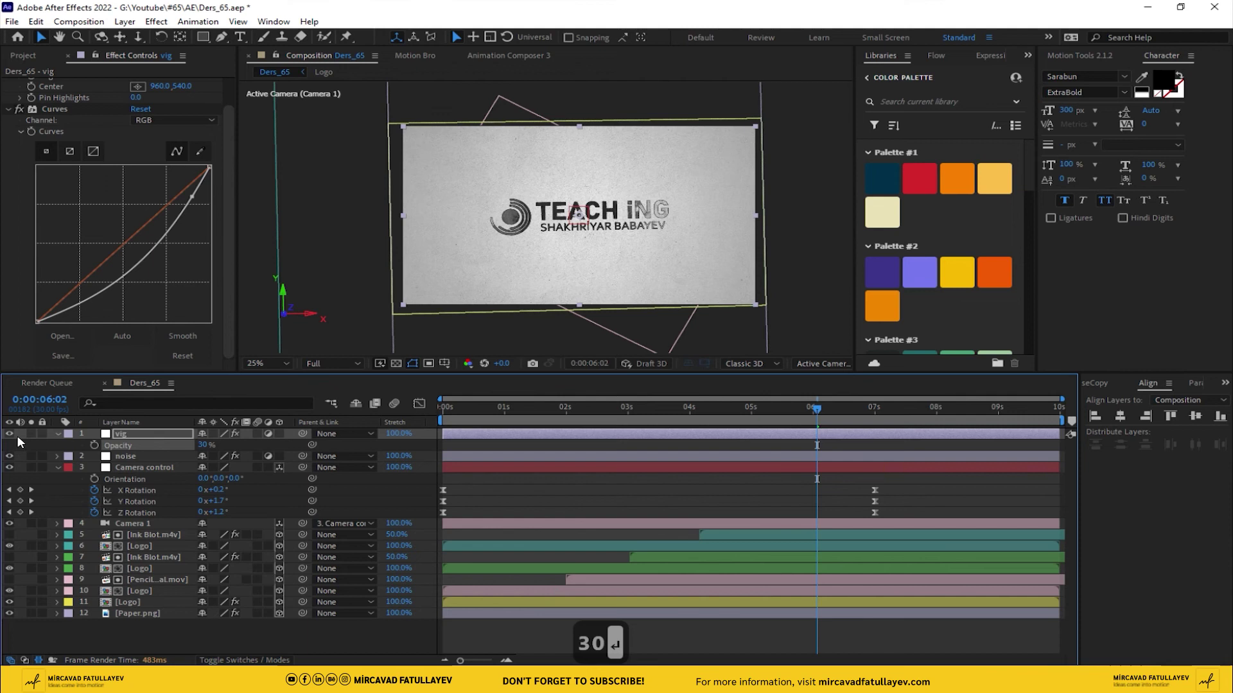
{"action": "left_click_drag", "start_coordinate": [14, 438], "coordinate": [273, 370]}
{"action": "key", "text": "ctrl+s"}
{"action": "left_click", "coordinate": [414, 492]}
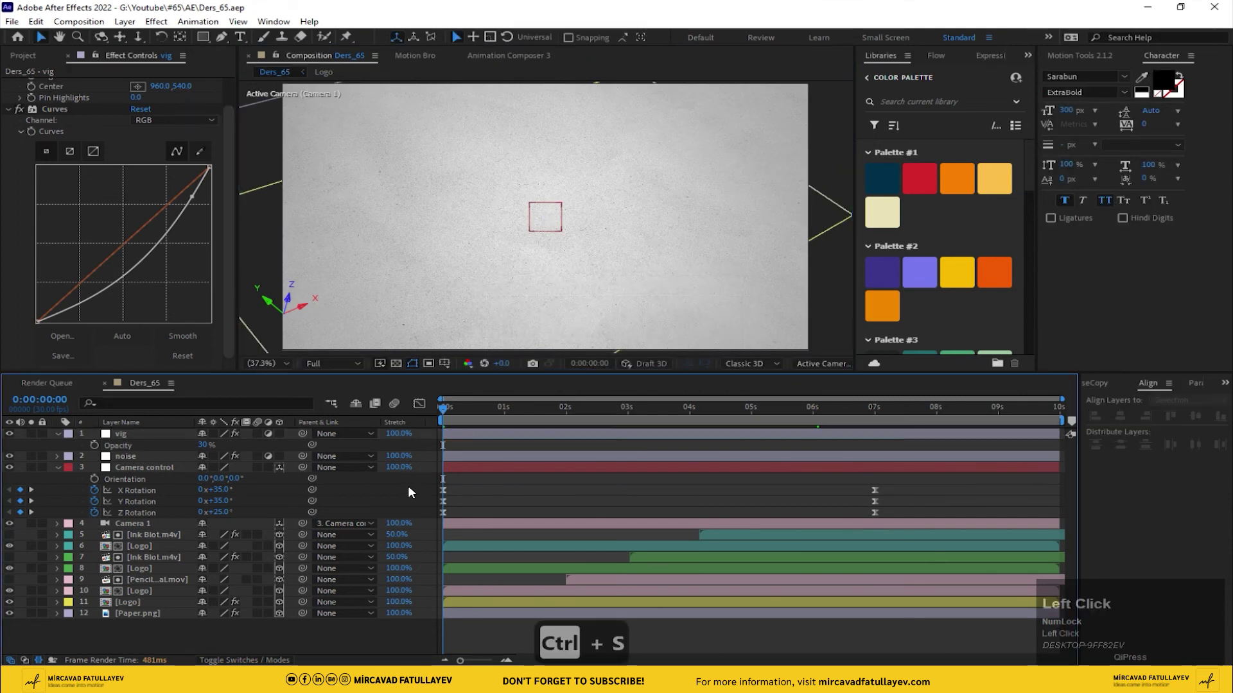
- Preview the finished Ders_65 animation, stop it, and switch to the Logo composition
{"action": "key", "text": "0"}
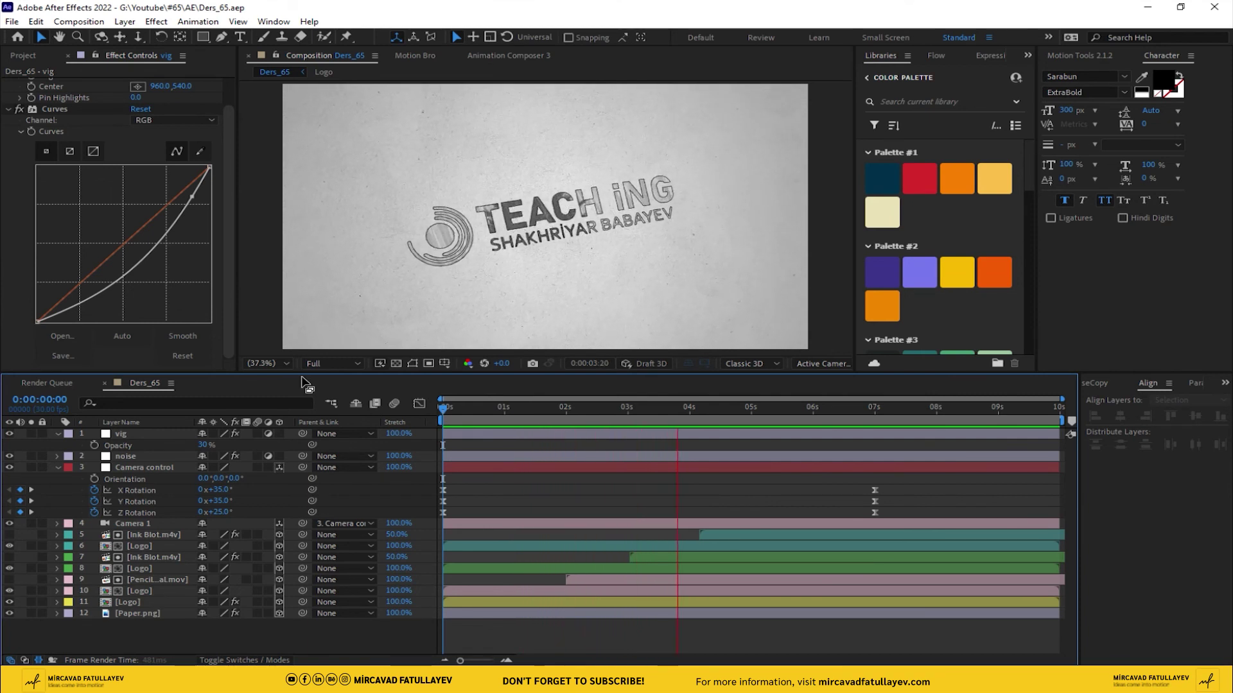
{"action": "key", "text": "space"}
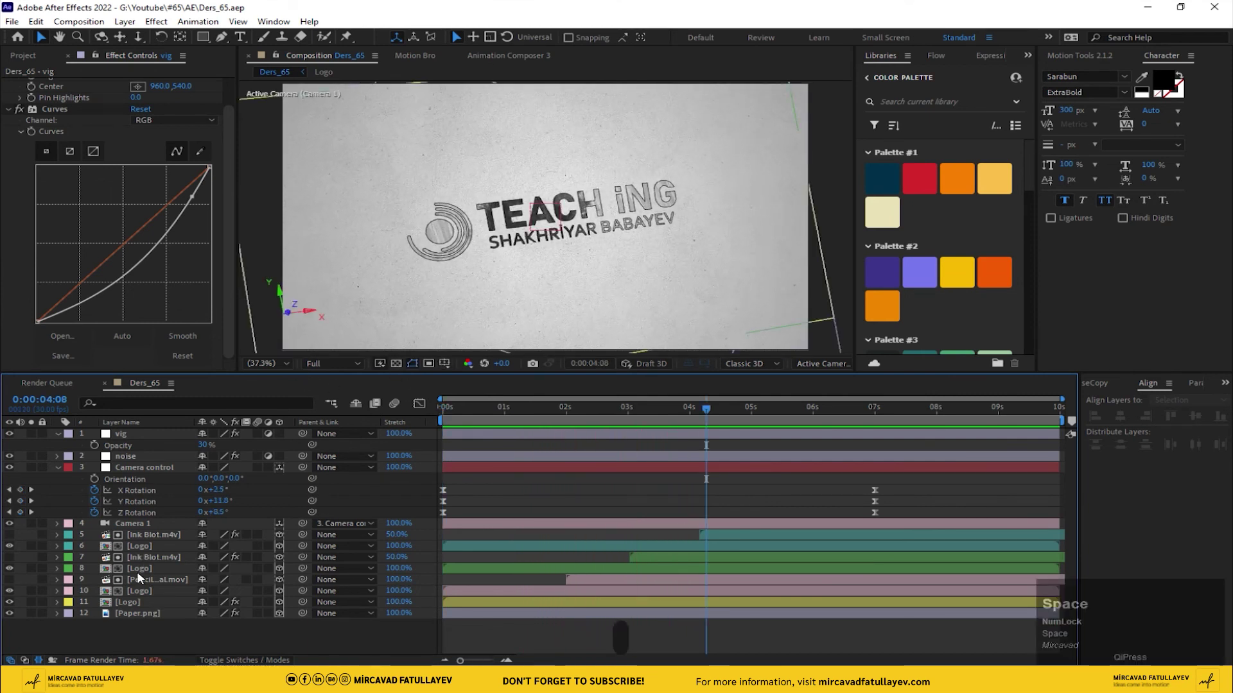
{"action": "left_click", "coordinate": [142, 555]}
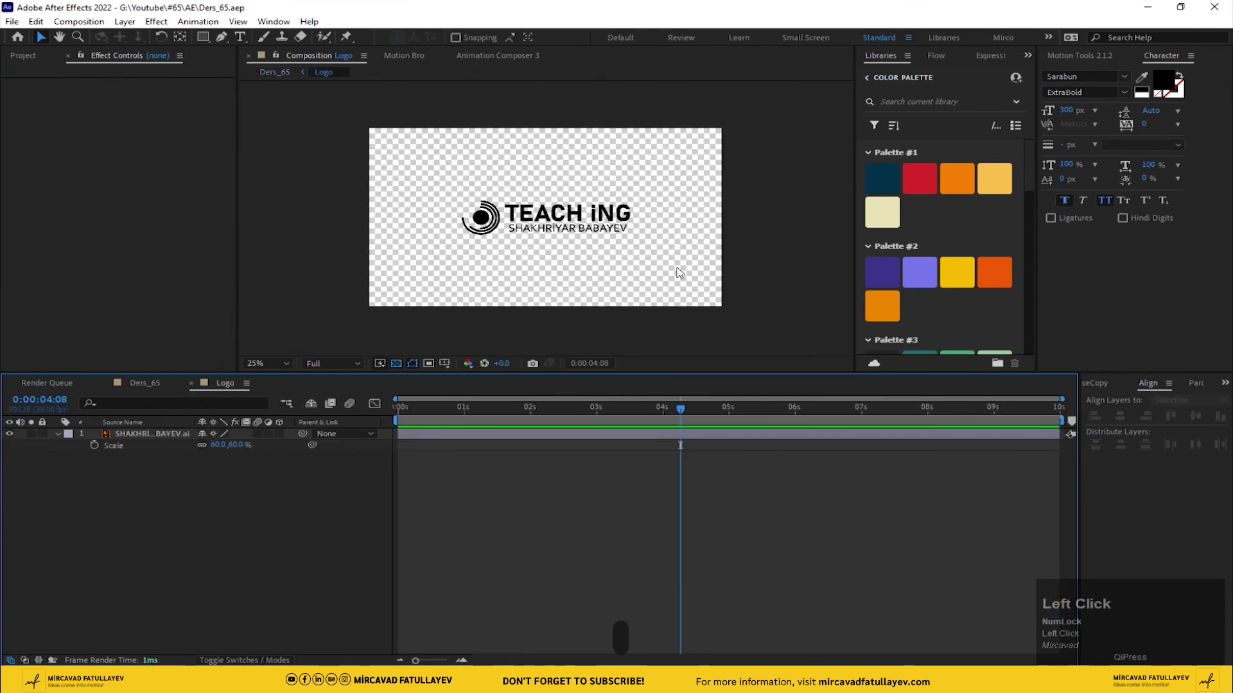
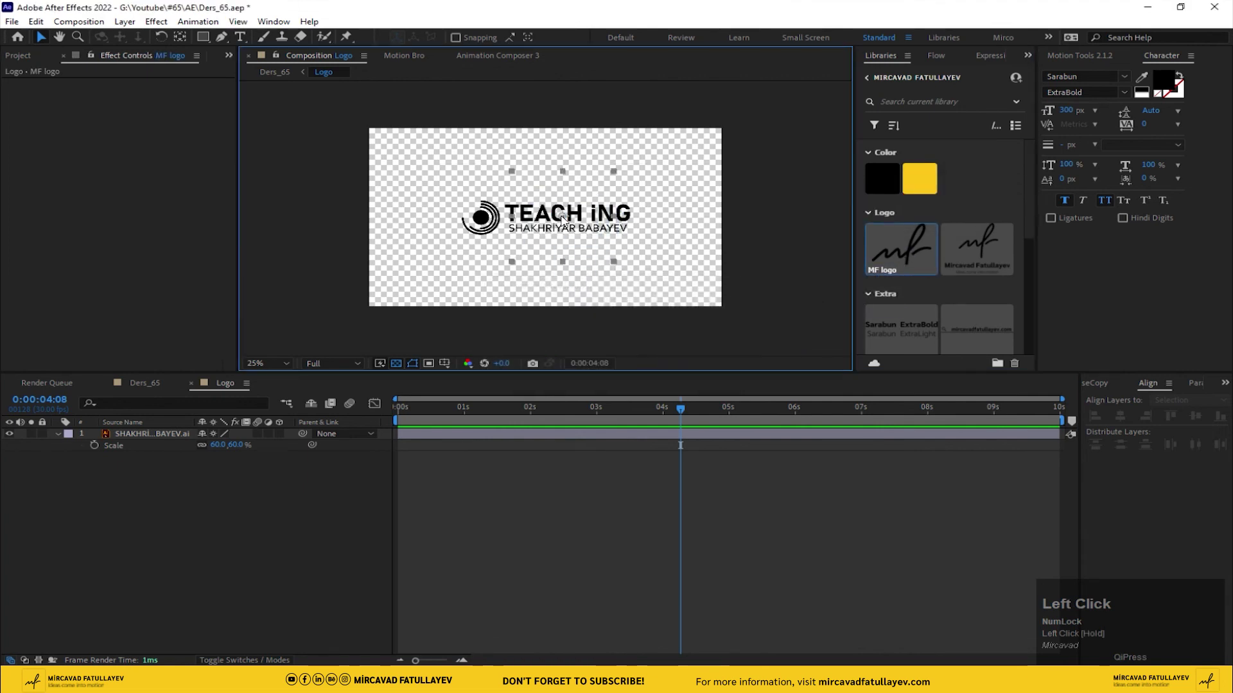
- Return to Ders_65, rewind to frame 0 and play back the MF logo being drawn
{"action": "left_click", "coordinate": [15, 448]}
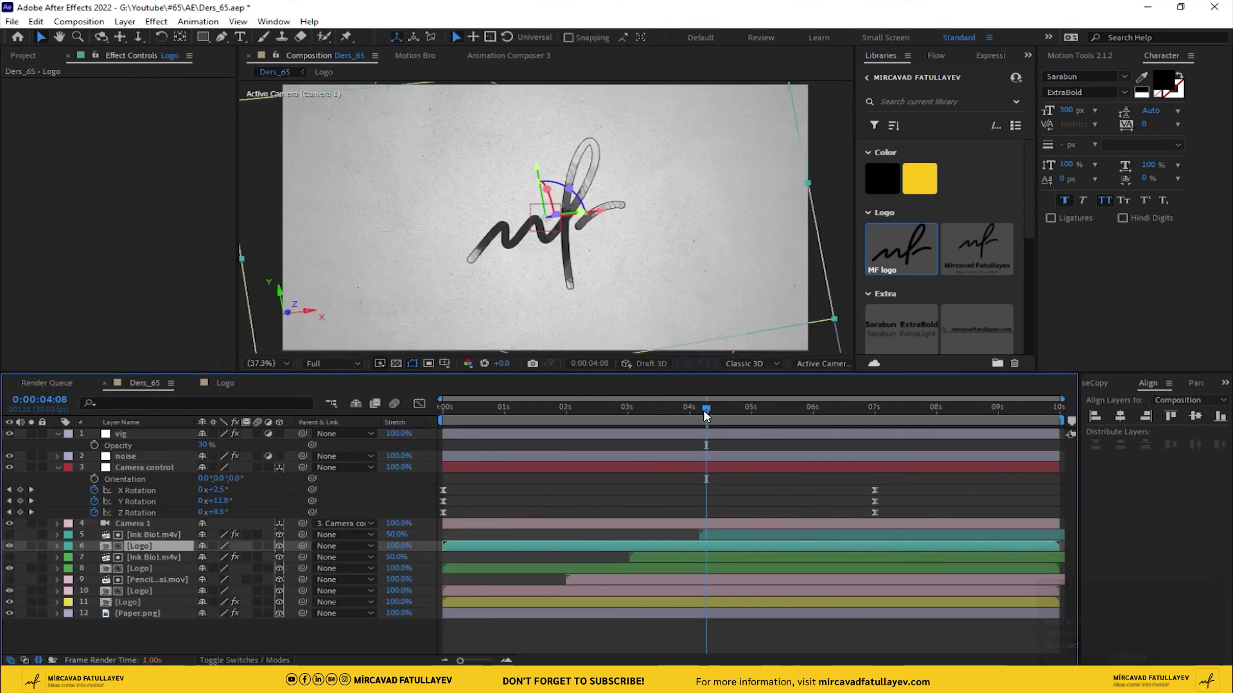
{"action": "left_click_drag", "start_coordinate": [691, 416], "coordinate": [198, 446]}
{"action": "key", "text": "space"}
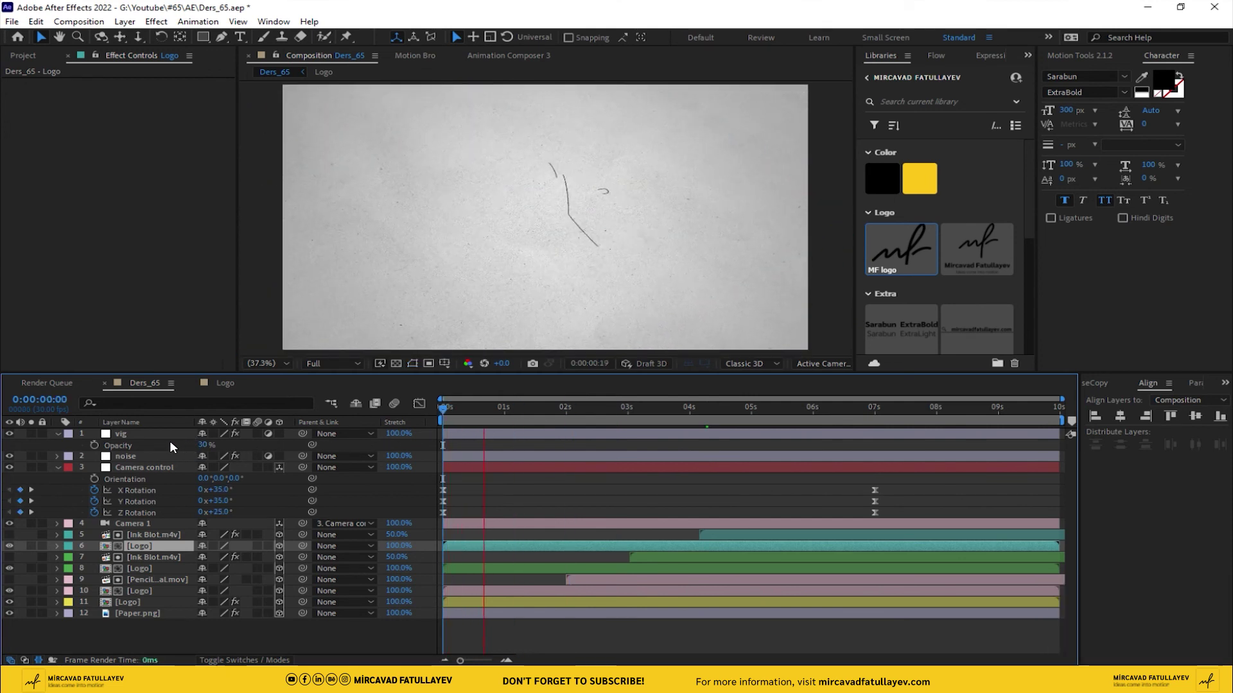